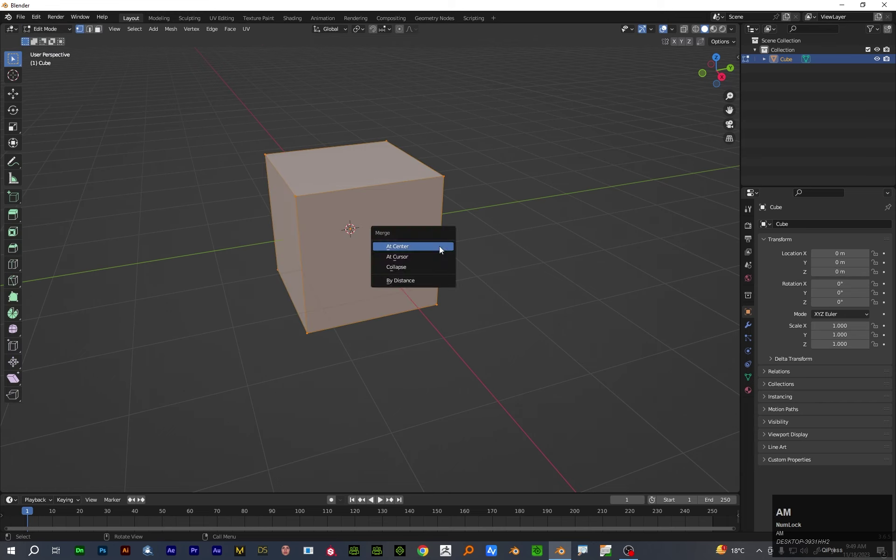
Merge the cube's vertices at center and add Mirror and Skin modifiers to the single vertex
{"action": "left_click", "coordinate": [442, 249]}
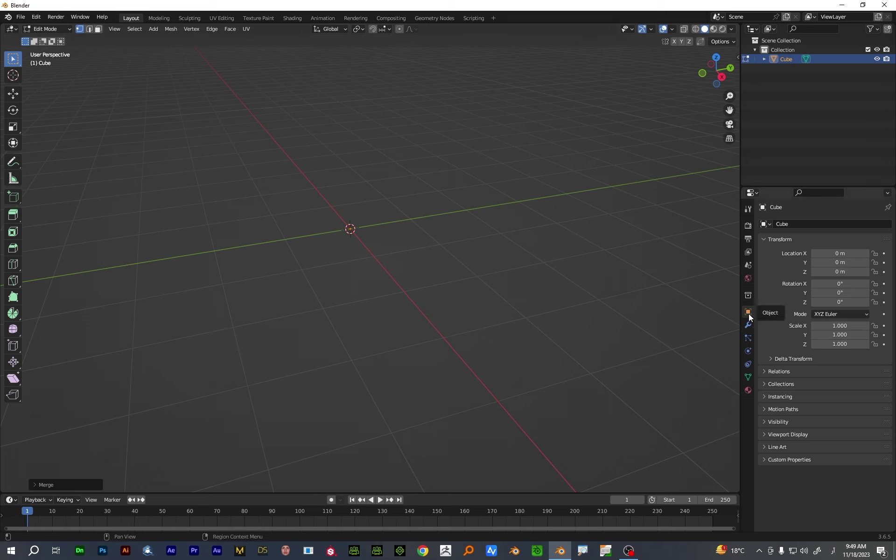
{"action": "left_click", "coordinate": [749, 329]}
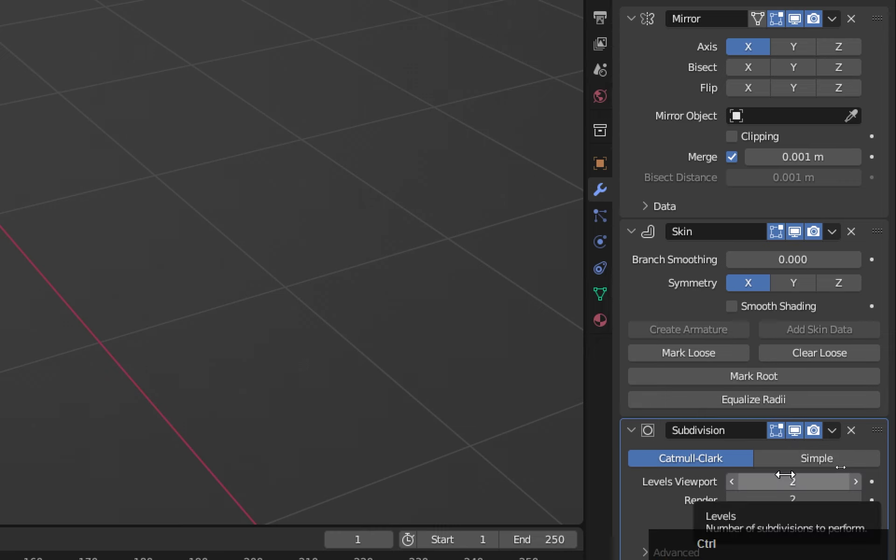
Add a Subdivision Surface modifier so the skinned vertex shows as a smooth sphere
{"action": "key", "text": "ctrl+4"}
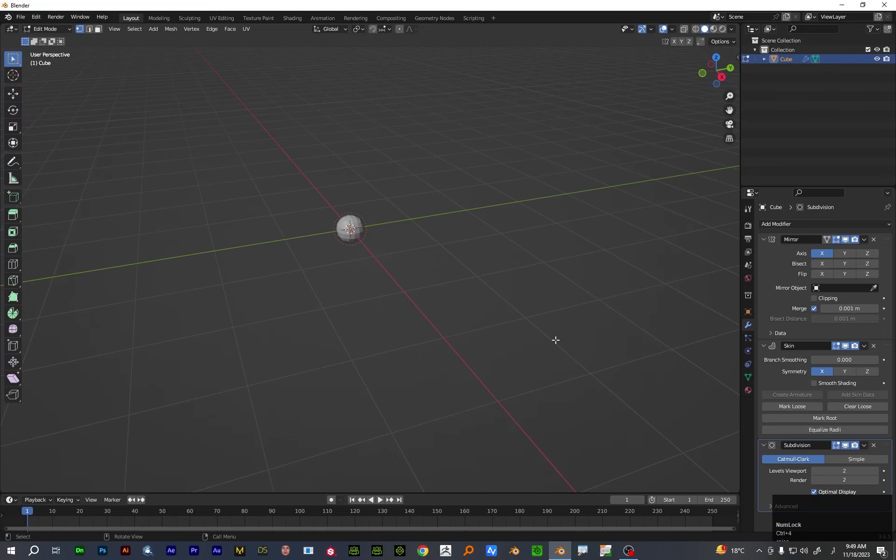
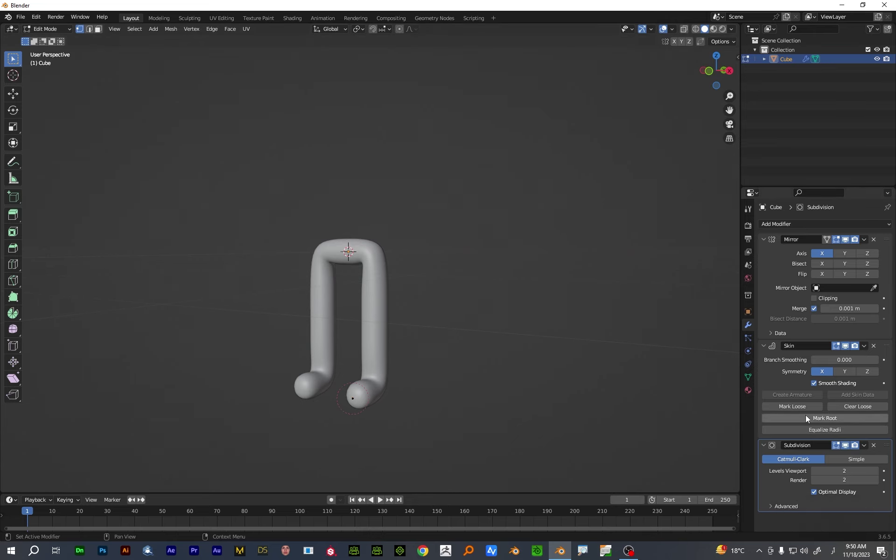
Extrude the torso and arms from the hips, subdivide the arm edges and resize the limb skin radius
{"action": "key", "text": "ctrl+4"}
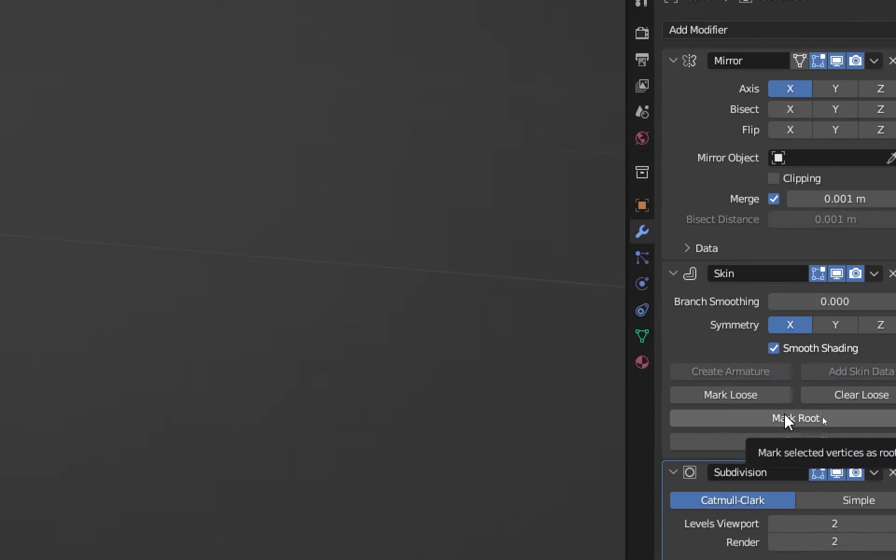
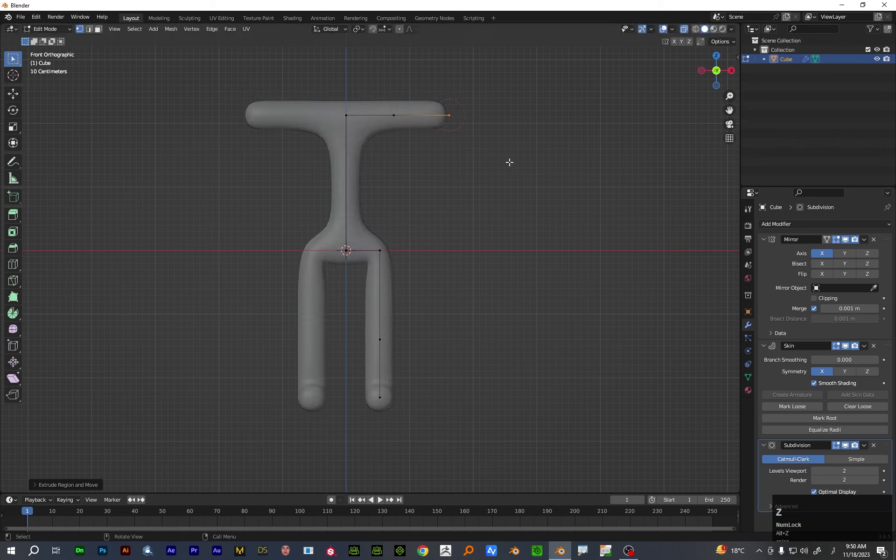
{"action": "type", "text": "ex"}
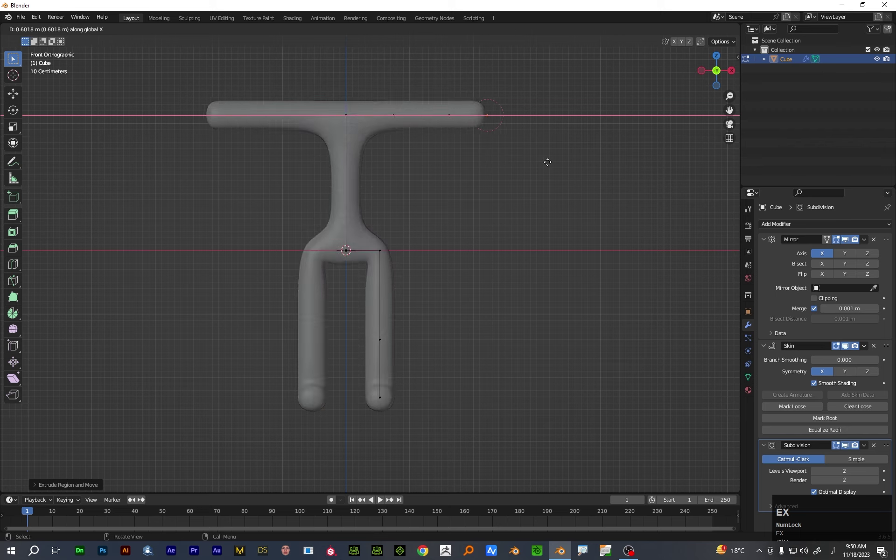
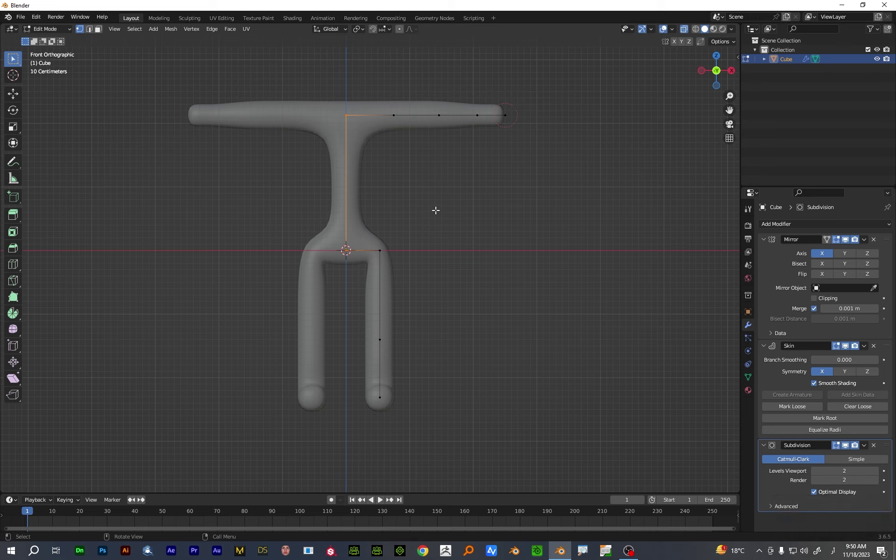
{"action": "right_click", "coordinate": [439, 214]}
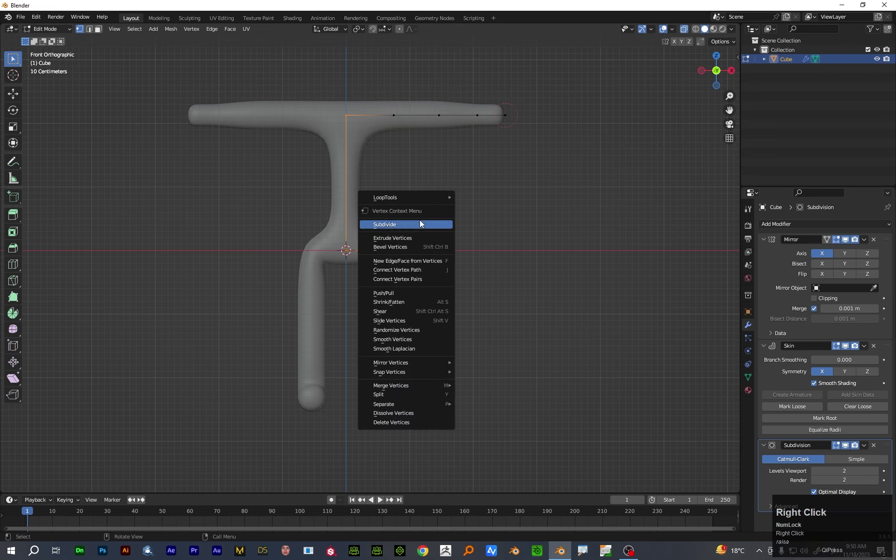
{"action": "left_click", "coordinate": [422, 226]}
{"action": "key", "text": "ctrl+a"}
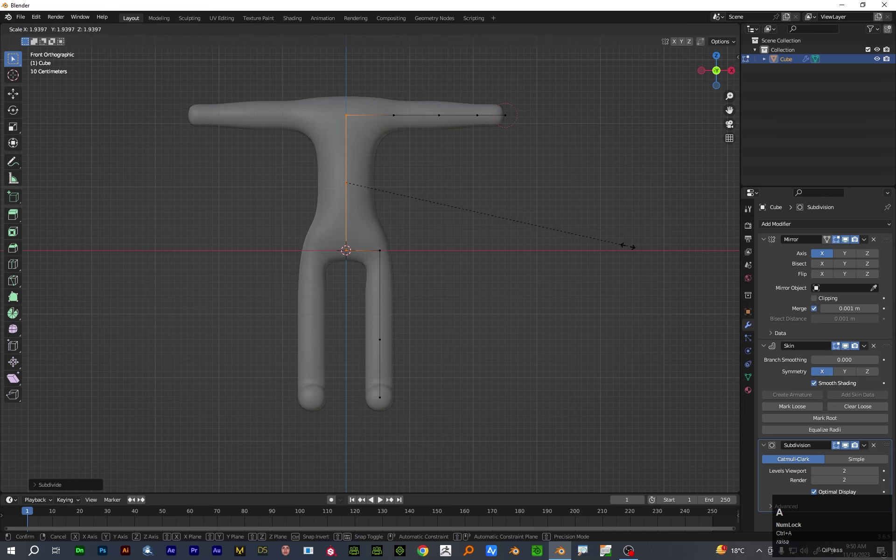
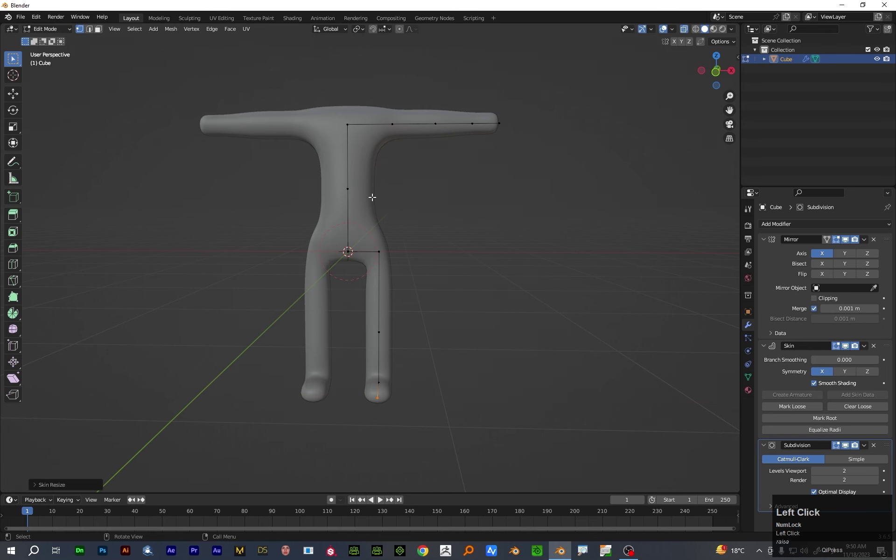
{"action": "scroll", "scroll_direction": "down", "scroll_amount": 3}
{"action": "key", "text": "1"}
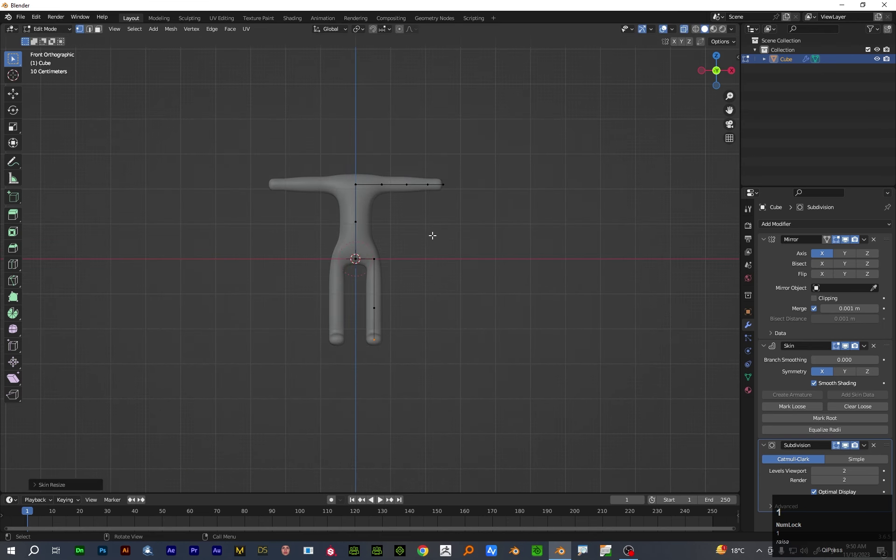
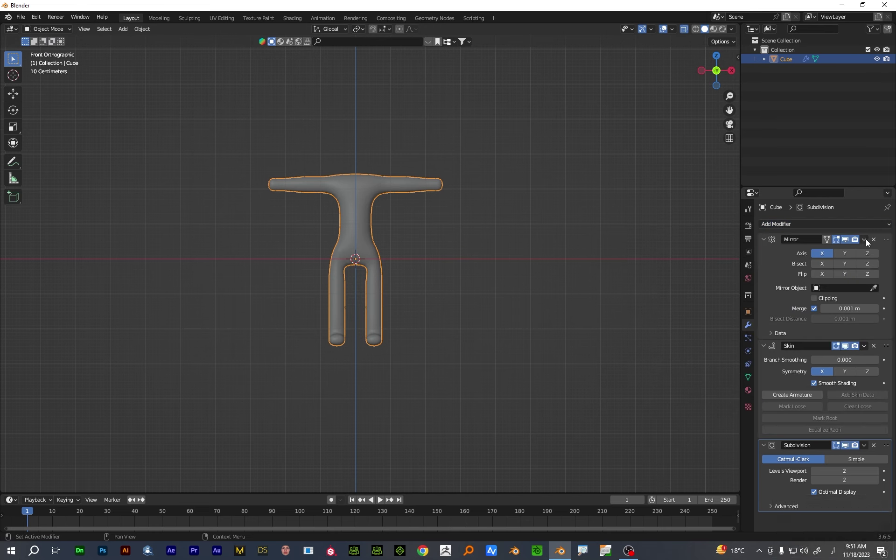
Apply the Mirror modifier, mark the skin root, and create an armature from the Skin modifier
{"action": "left_click", "coordinate": [868, 244]}
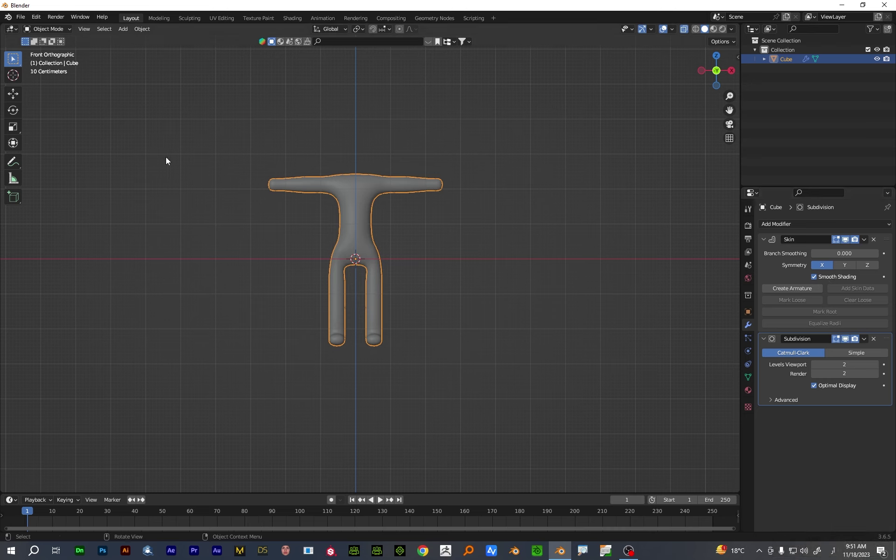
{"action": "key", "text": "Tab"}
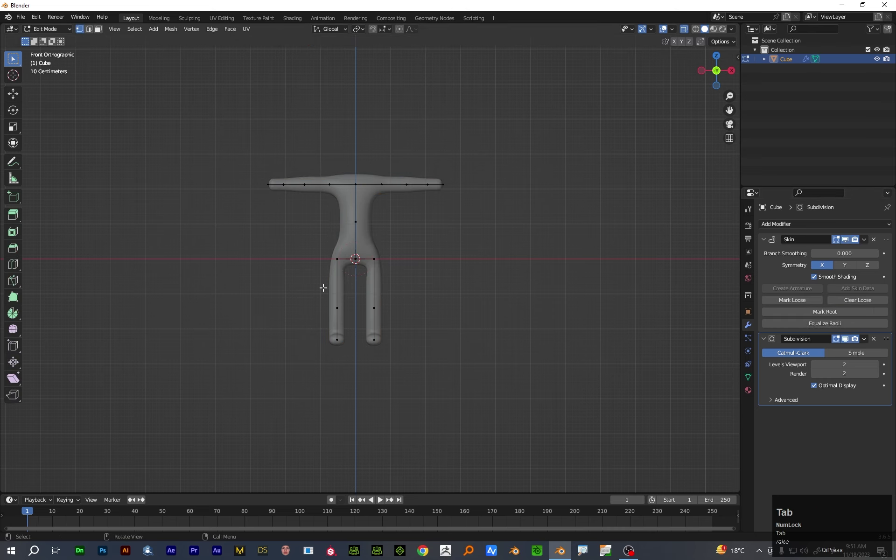
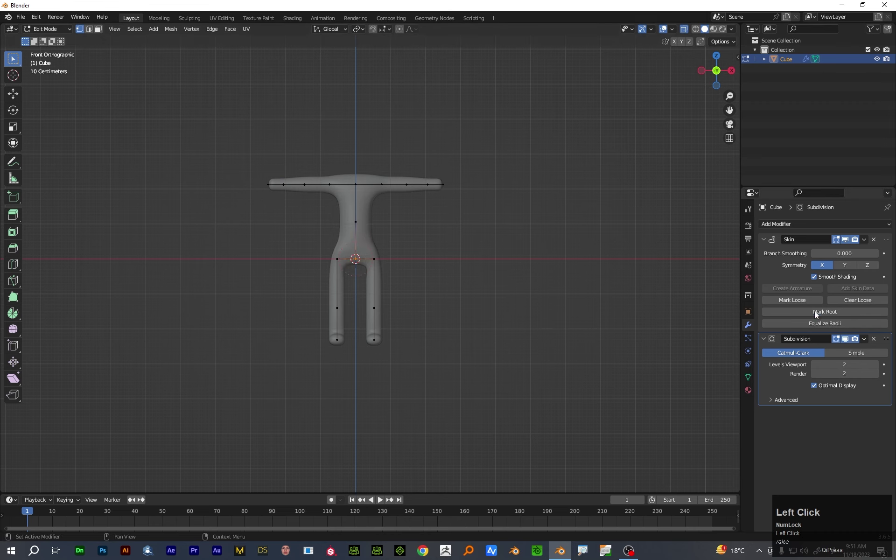
{"action": "key", "text": "Tab"}
{"action": "left_click", "coordinate": [868, 244]}
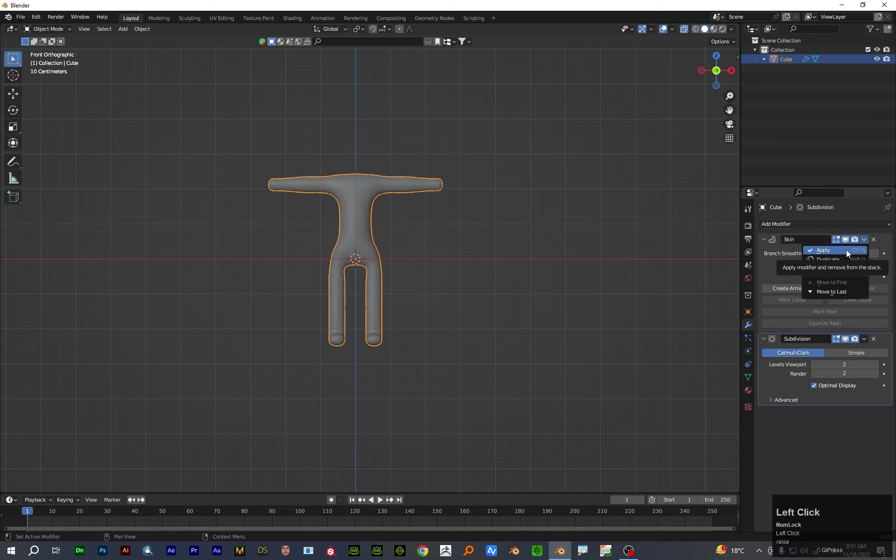
{"action": "left_click_drag", "start_coordinate": [849, 253], "coordinate": [769, 350]}
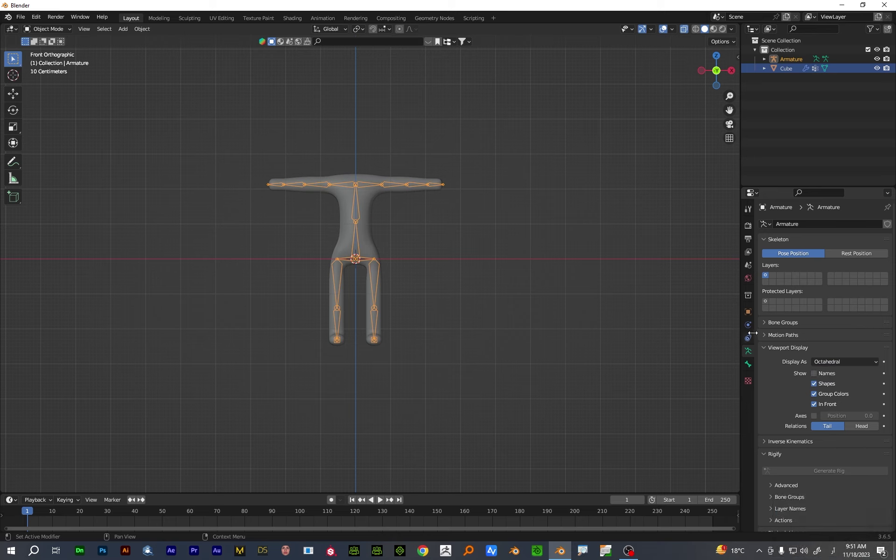
Show the armature bones in front, then apply the body mesh's Armature and Subdivision modifiers
{"action": "left_click", "coordinate": [752, 354]}
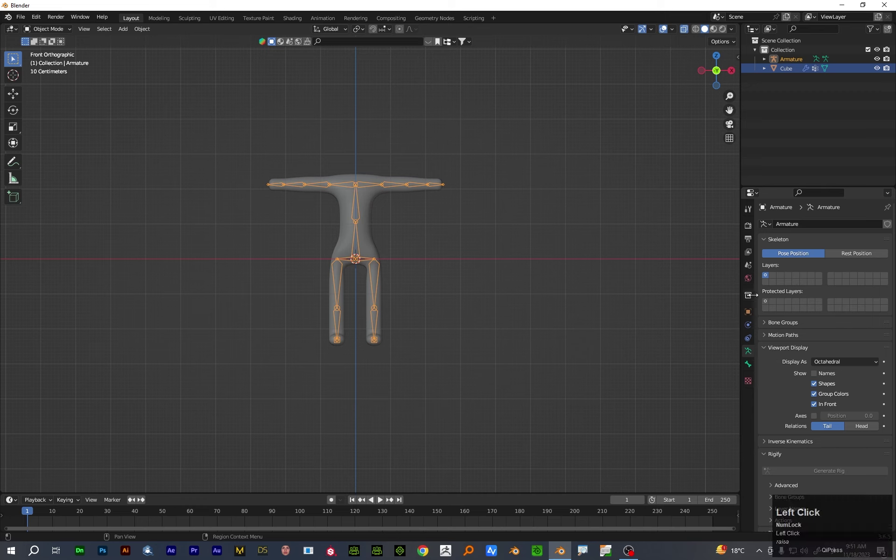
{"action": "left_click", "coordinate": [838, 228]}
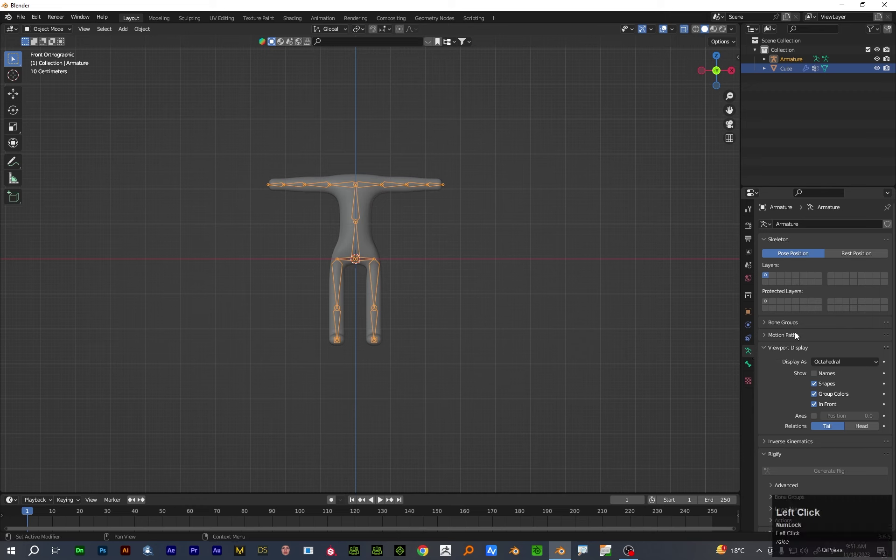
{"action": "left_click", "coordinate": [751, 368]}
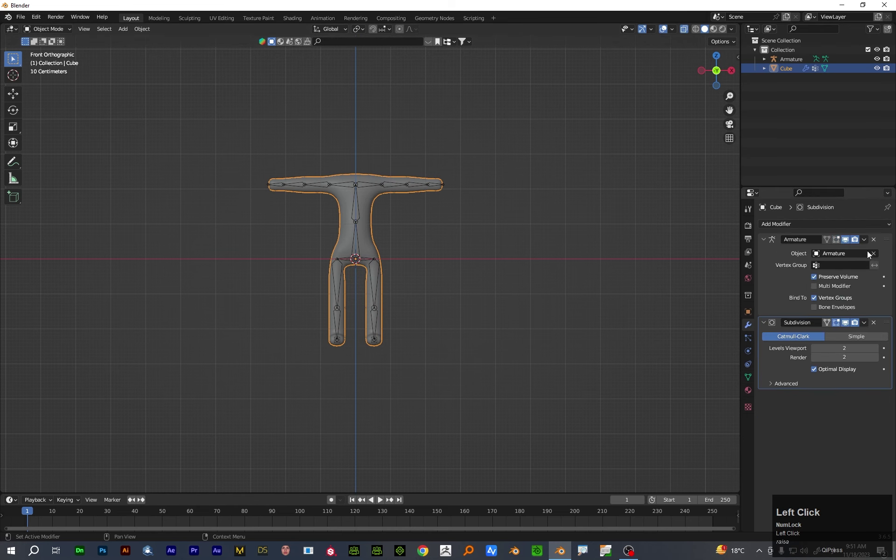
{"action": "left_click_drag", "start_coordinate": [878, 243], "coordinate": [308, 181]}
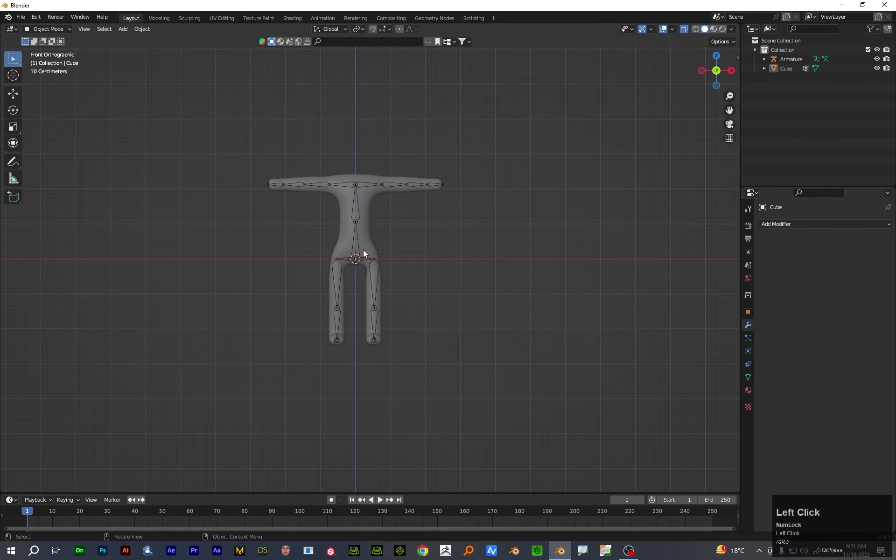
{"action": "scroll", "scroll_direction": "up", "scroll_amount": 3}
Add a Multiresolution modifier, subdivide it to level 2 and turn off Optimal Display
{"action": "left_click_drag", "start_coordinate": [438, 223], "coordinate": [749, 330]}
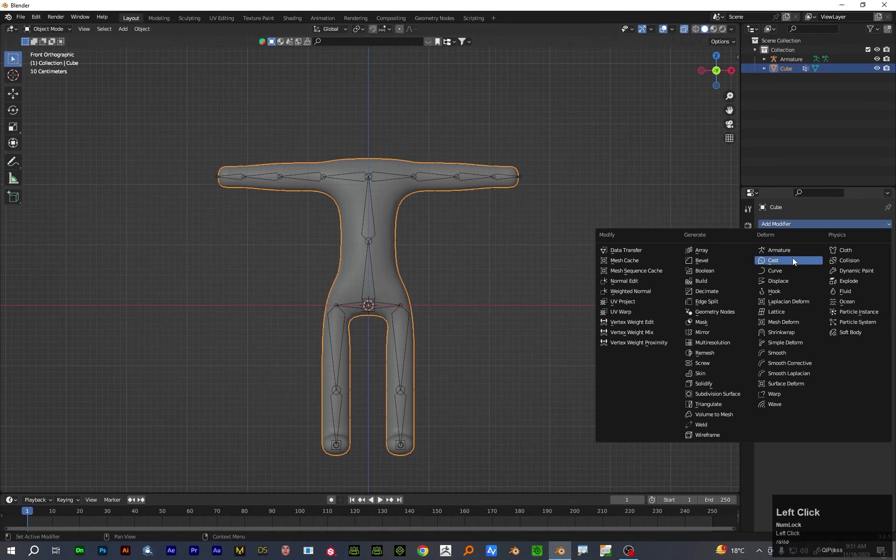
{"action": "key", "text": "ctrl+4"}
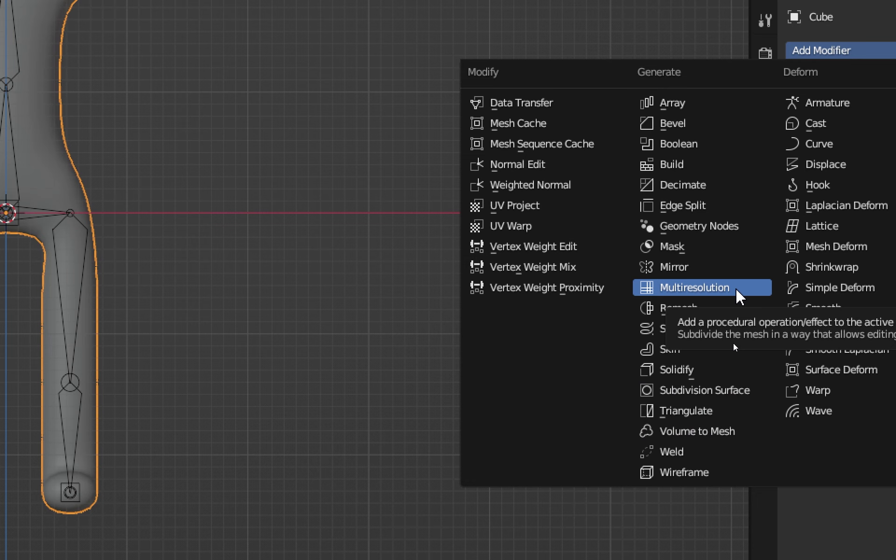
{"action": "left_click", "coordinate": [736, 346]}
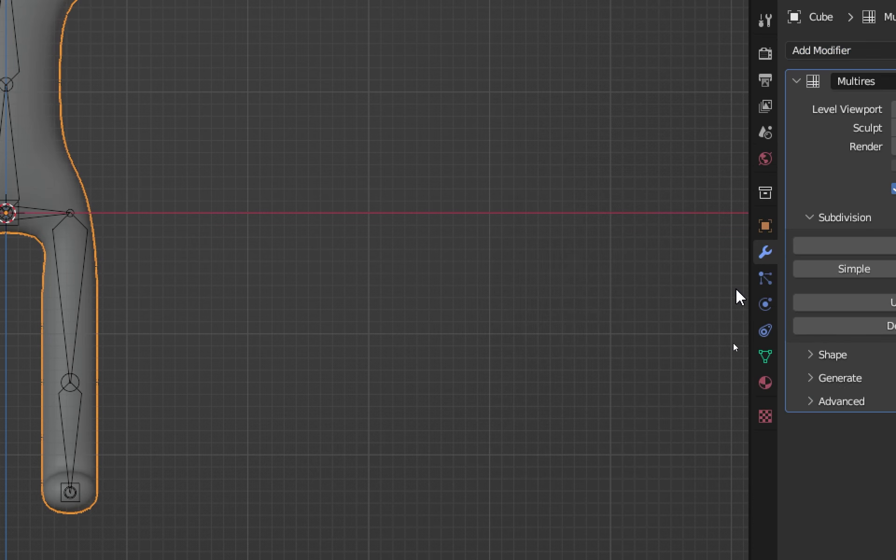
{"action": "key", "text": "ctrl+4"}
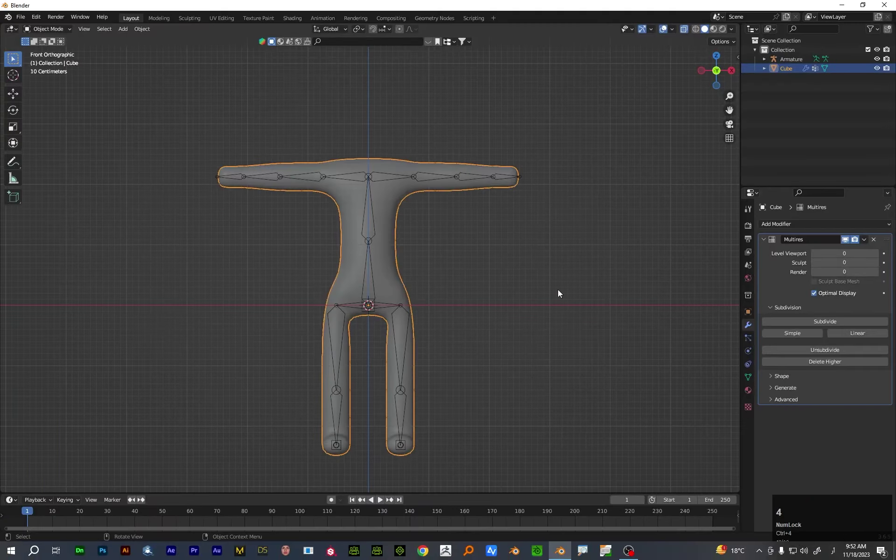
{"action": "left_click", "coordinate": [697, 32]}
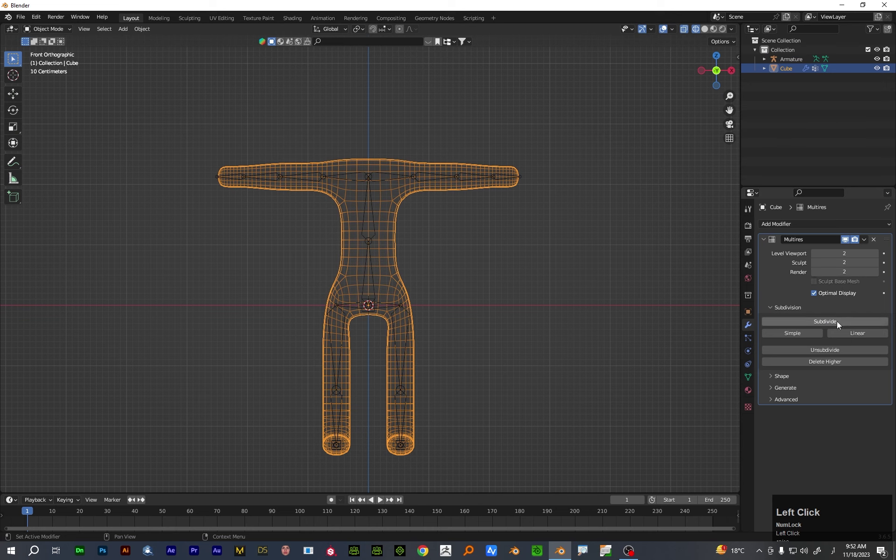
{"action": "left_click", "coordinate": [817, 298]}
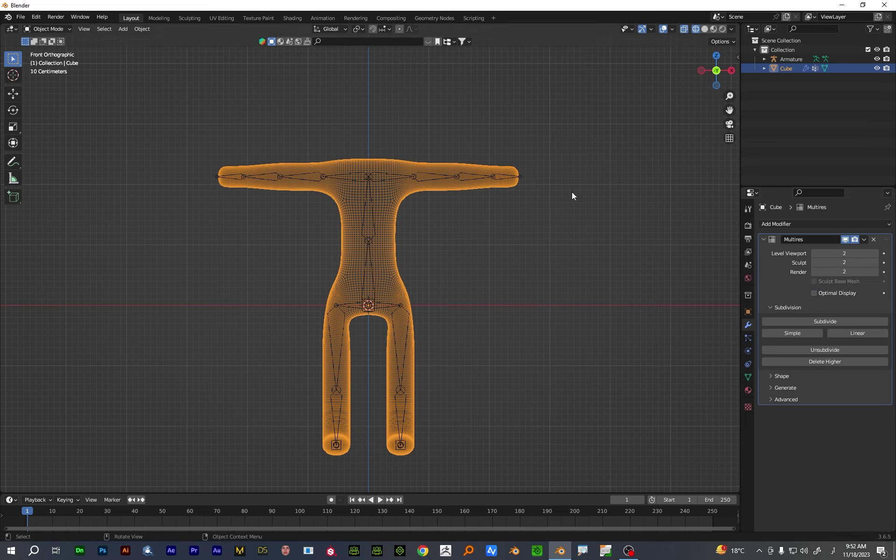
{"action": "left_click", "coordinate": [422, 181]}
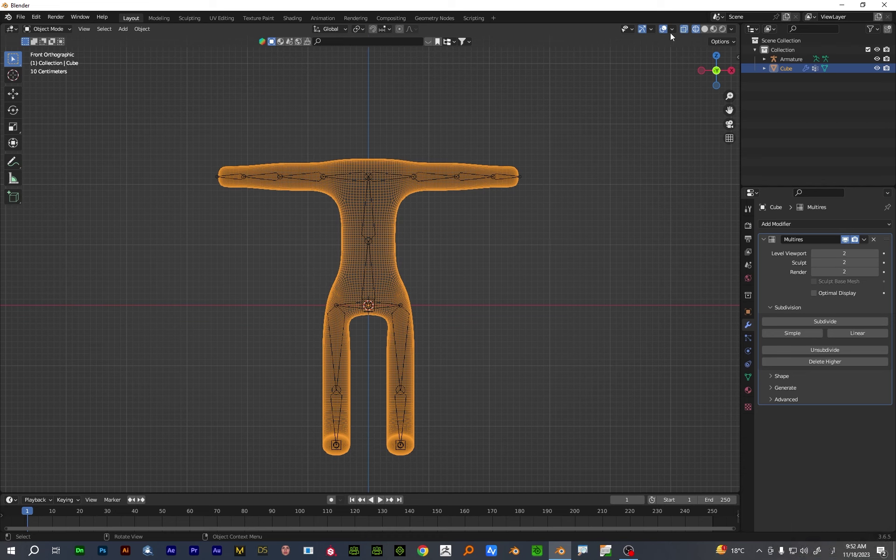
{"action": "left_click", "coordinate": [848, 245]}
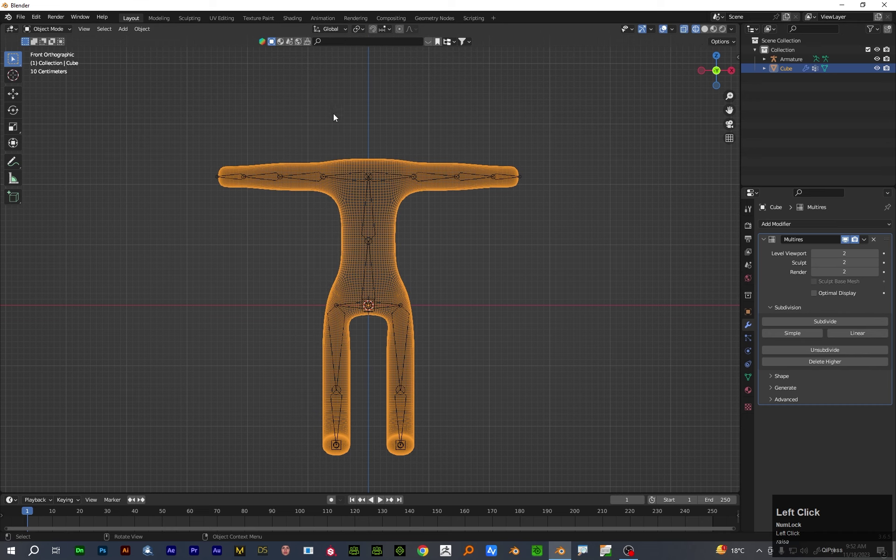
Switch the body to Sculpt Mode with solid shading and hide the armature in the outliner
{"action": "left_click", "coordinate": [64, 33]}
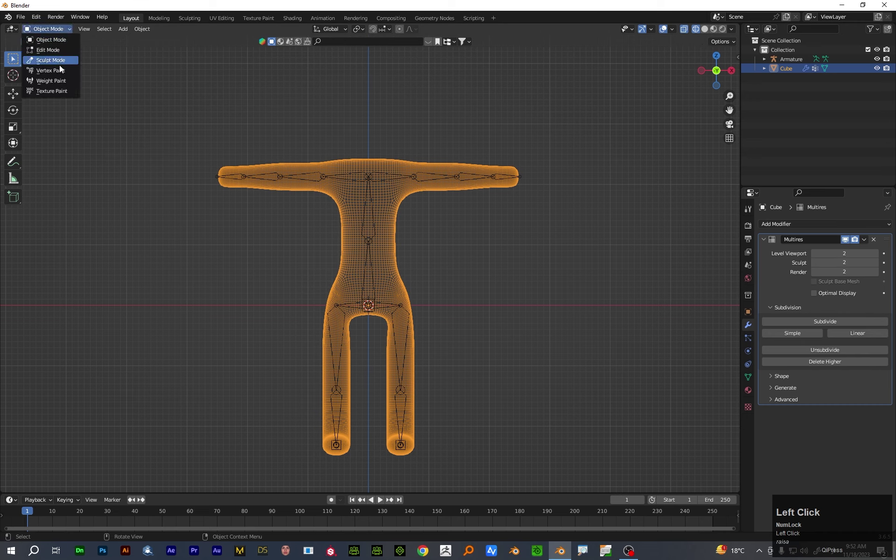
{"action": "left_click", "coordinate": [63, 63]}
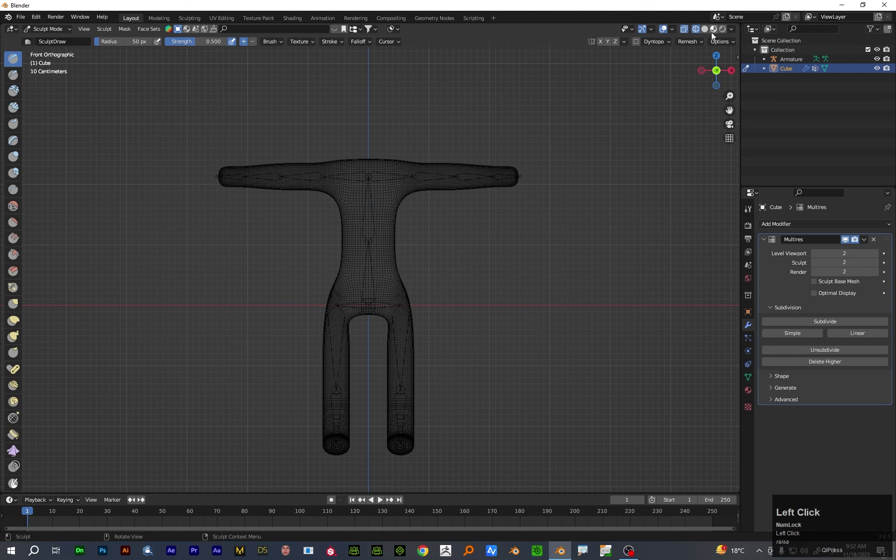
{"action": "left_click", "coordinate": [709, 34]}
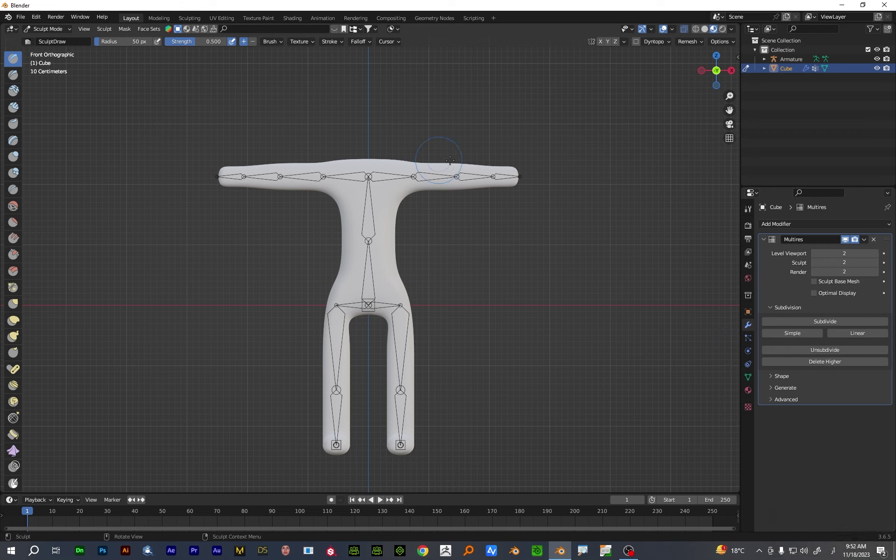
{"action": "left_click", "coordinate": [787, 65]}
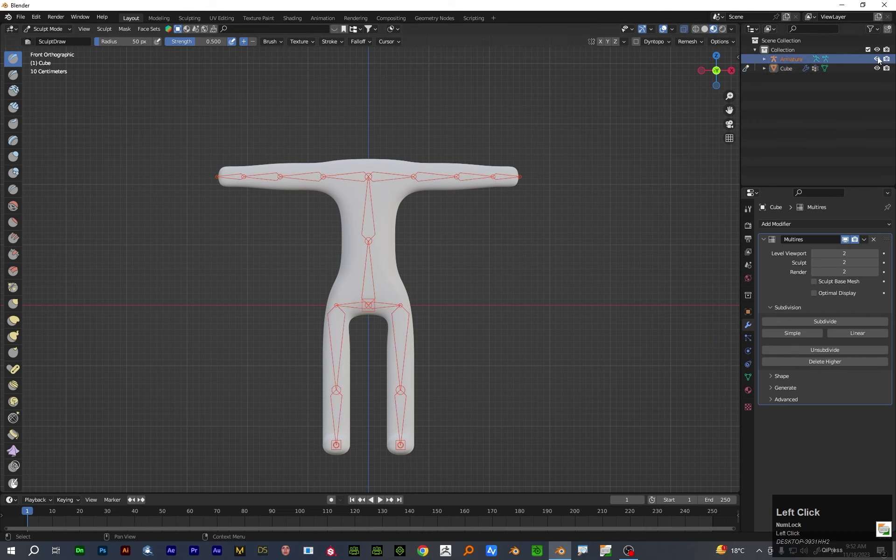
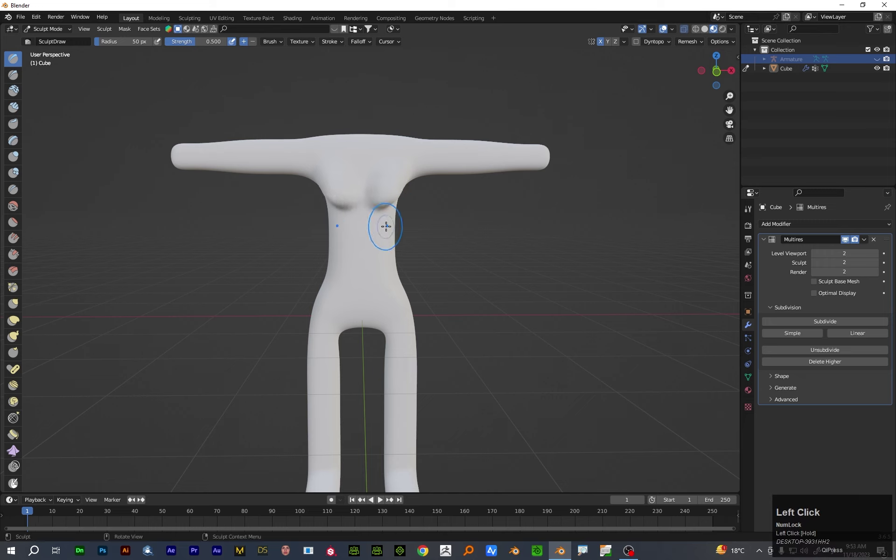
Sculpt rib and abdominal ridges with resized Clay brushes, then move to the Smooth brush
{"action": "scroll", "scroll_direction": "up", "scroll_amount": 3}
{"action": "key", "text": "f"}
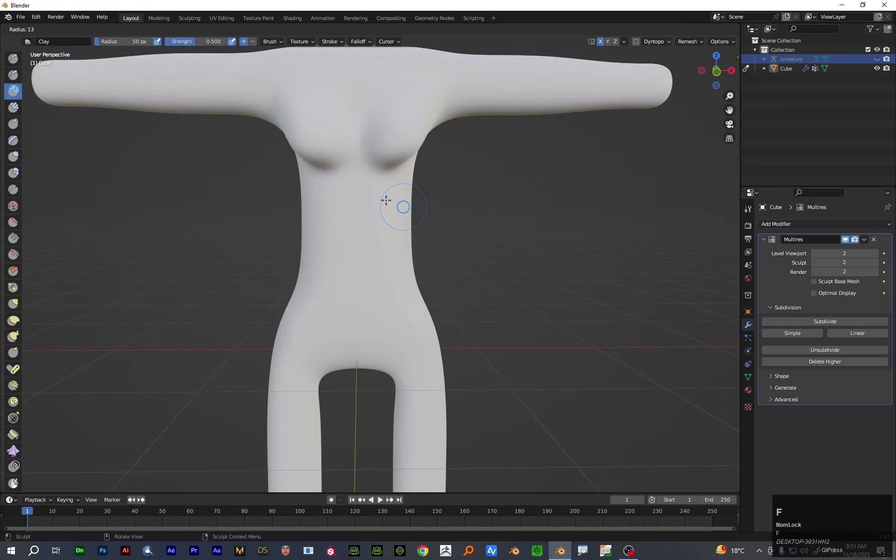
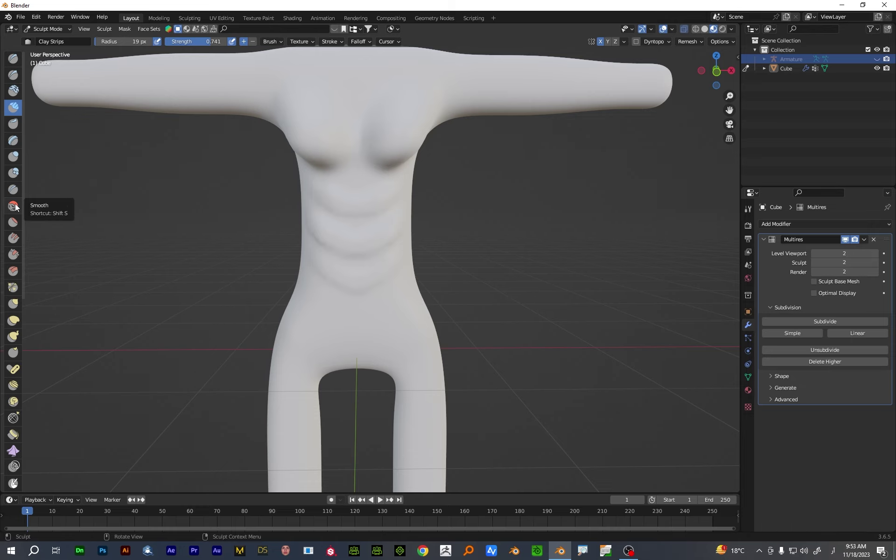
{"action": "key", "text": "ctrl+4"}
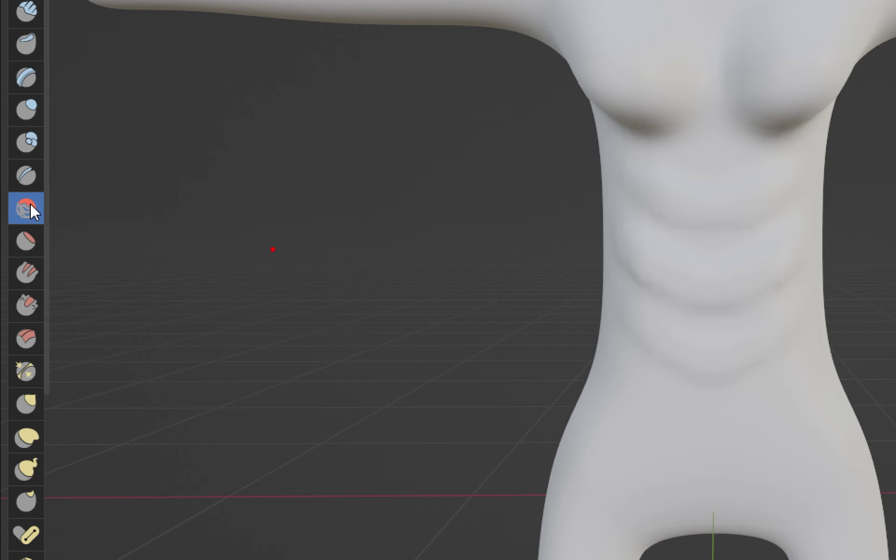
{"action": "key", "text": "ctrl+4"}
{"action": "key", "text": "f"}
{"action": "key", "text": "f"}
{"action": "key", "text": "f"}
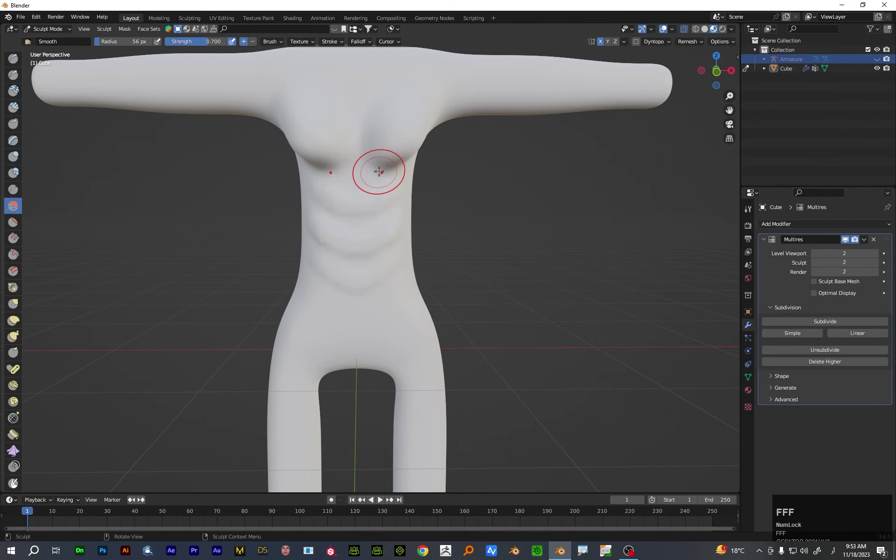
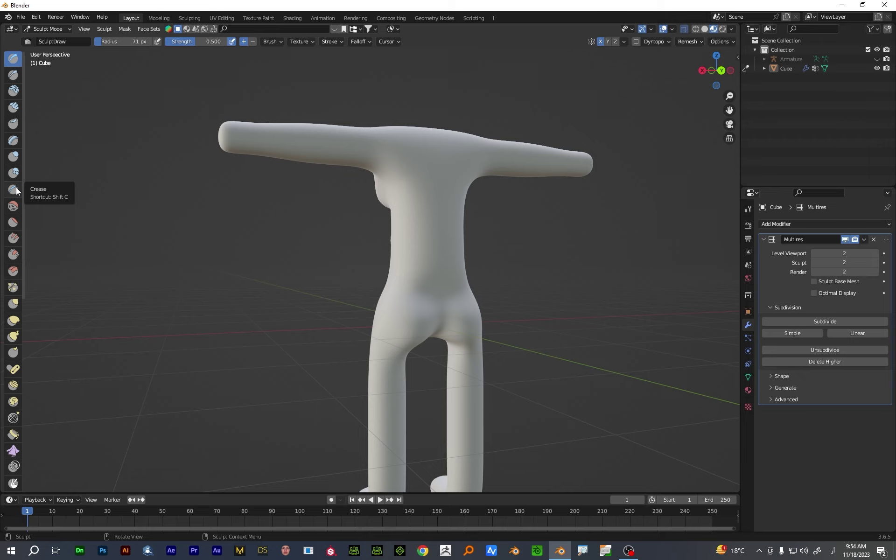
Select the Crease brush at strength 0.25 and orbit to the figure's back
{"action": "left_click", "coordinate": [19, 191]}
{"action": "key", "text": "ctrl+4"}
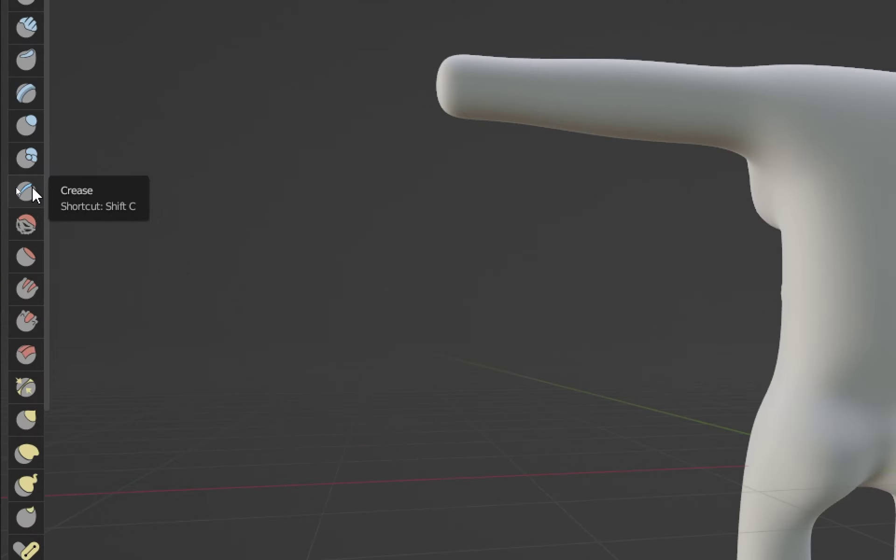
{"action": "left_click", "coordinate": [18, 192]}
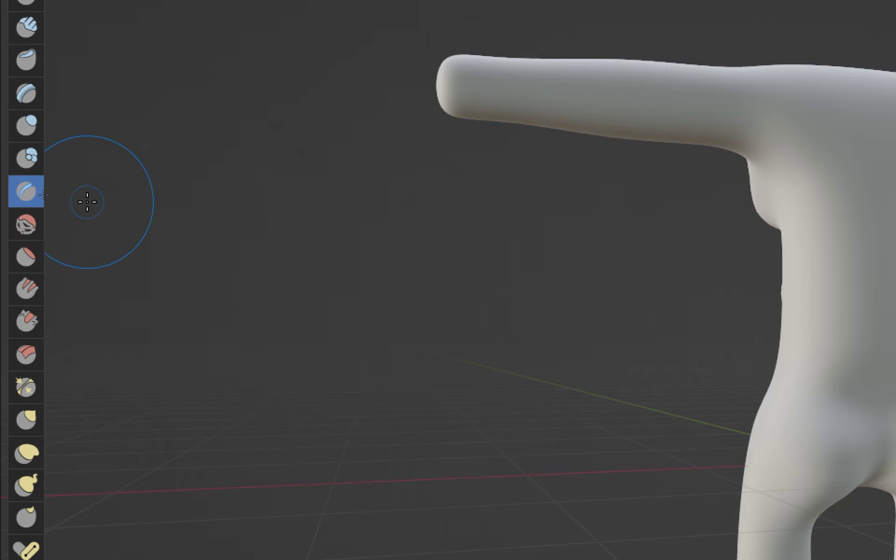
{"action": "key", "text": "ctrl+4"}
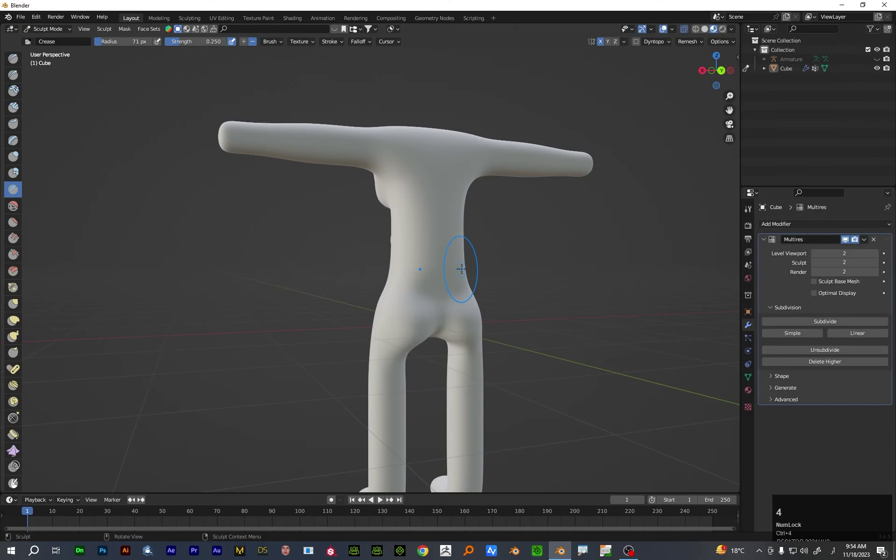
{"action": "key", "text": "ctrl+1"}
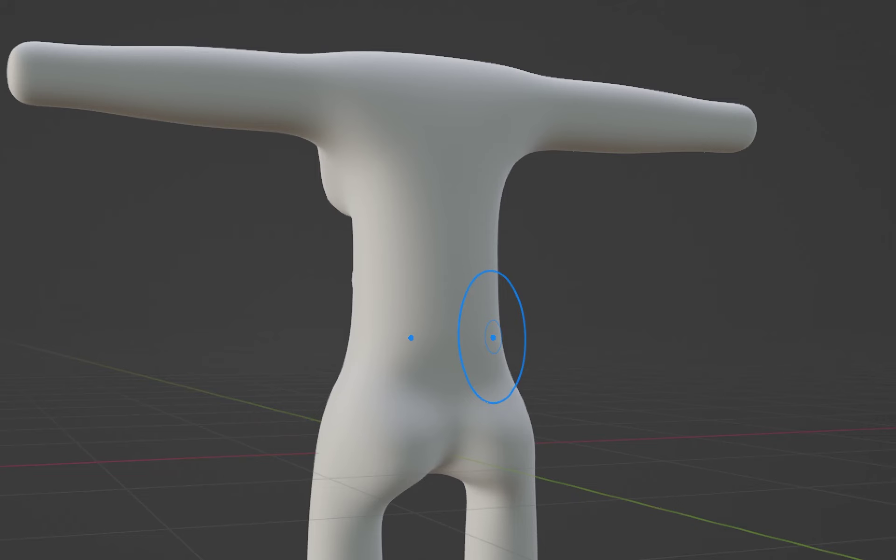
{"action": "key", "text": "ctrl+4"}
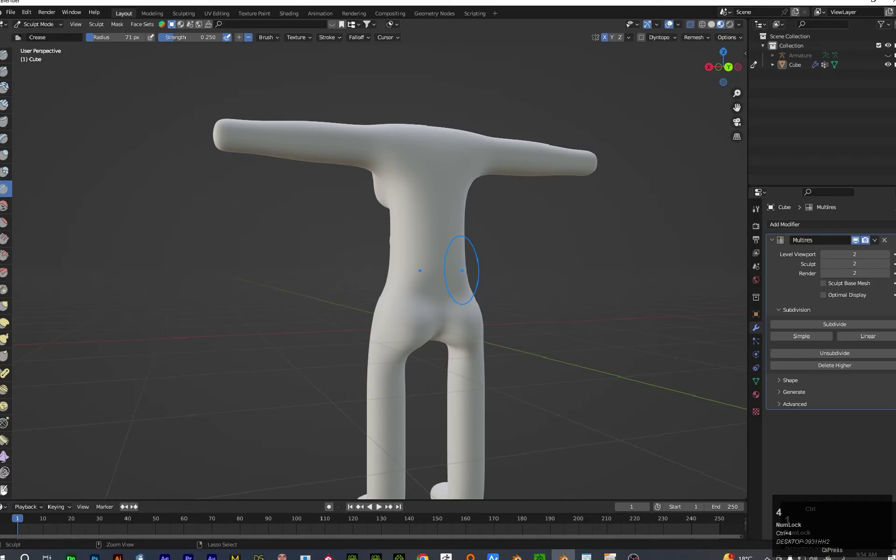
{"action": "key", "text": "ctrl+4"}
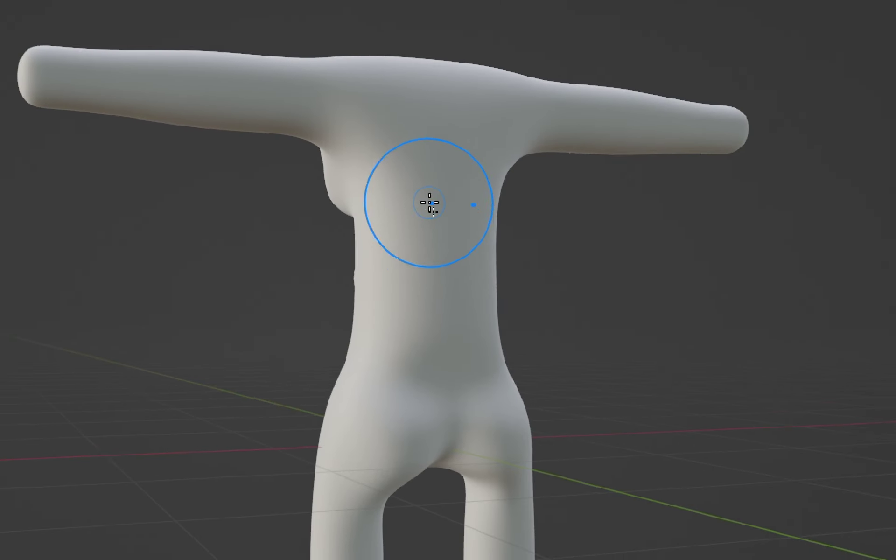
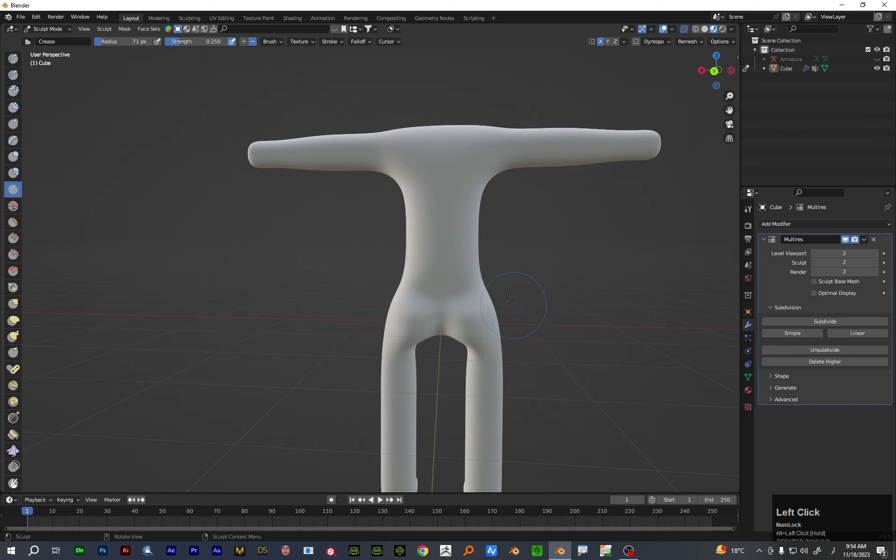
Open ZoomIt's options from its taskbar icon to view the Zoom settings
{"action": "right_click", "coordinate": [590, 555]}
{"action": "right_click", "coordinate": [590, 555]}
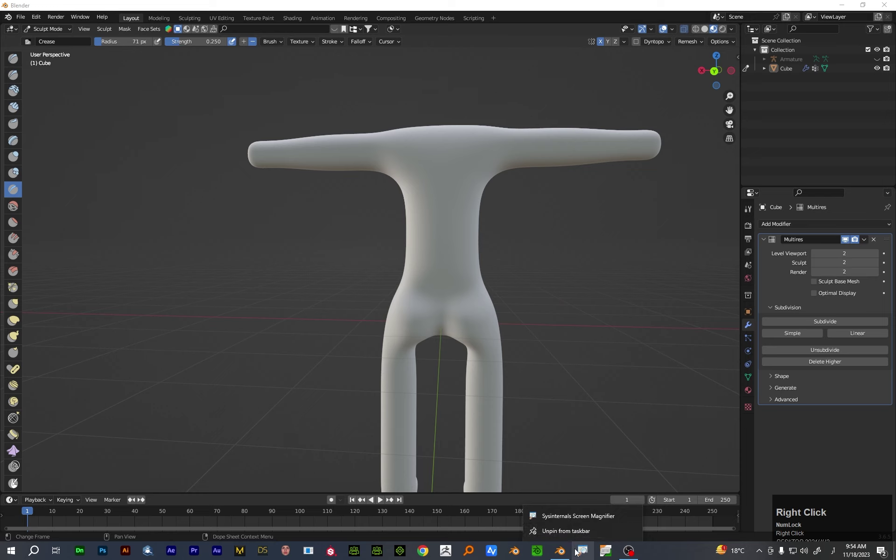
{"action": "right_click", "coordinate": [577, 519]}
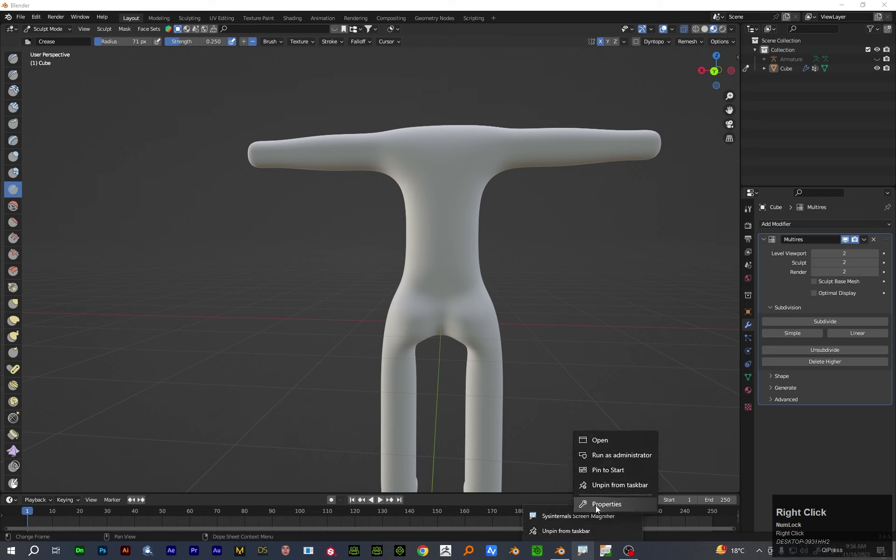
{"action": "left_click", "coordinate": [588, 552]}
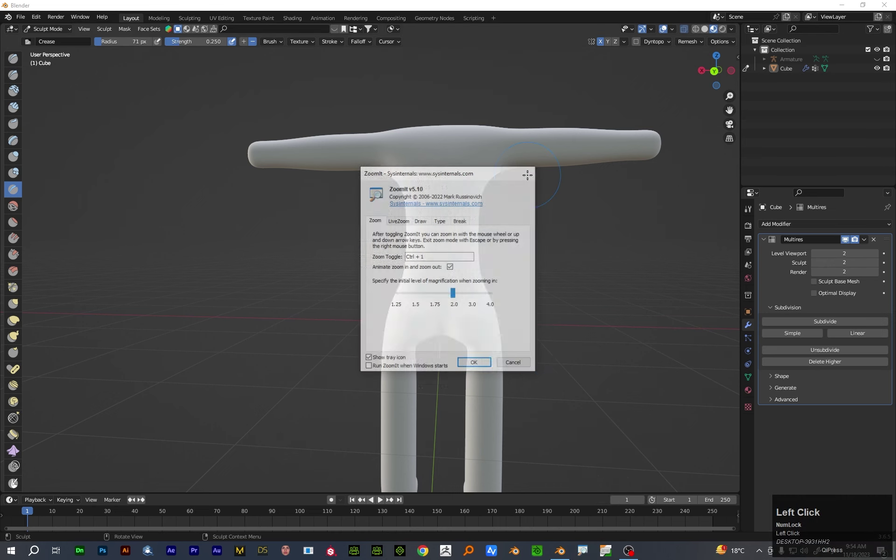
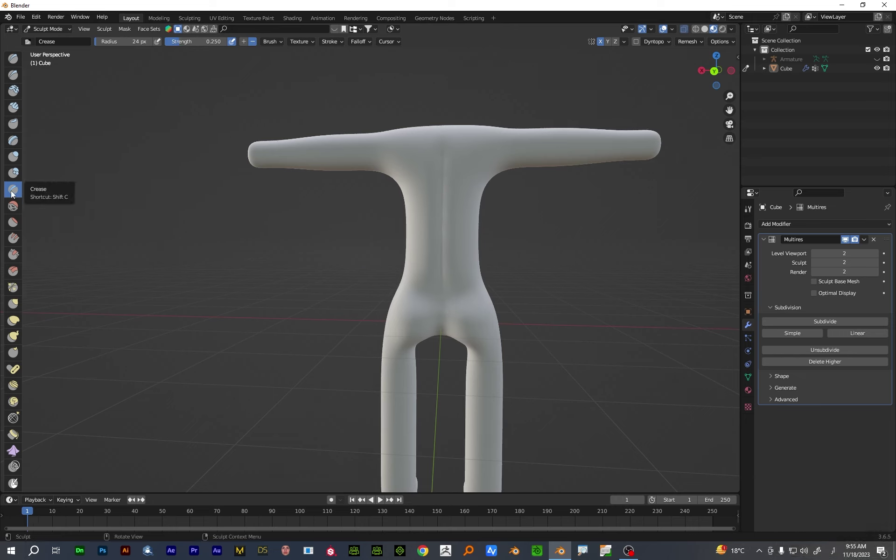
Sculpt a rounded belly with the Draw brush, then soften it with the Smooth brush at strength 0.226
{"action": "left_click", "coordinate": [14, 195]}
{"action": "key", "text": "ctrl+4"}
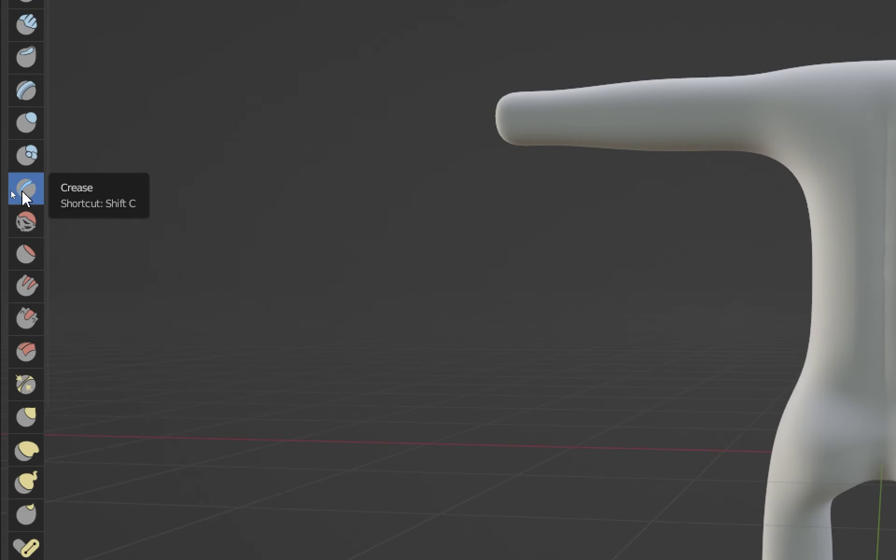
{"action": "key", "text": "ctrl+4"}
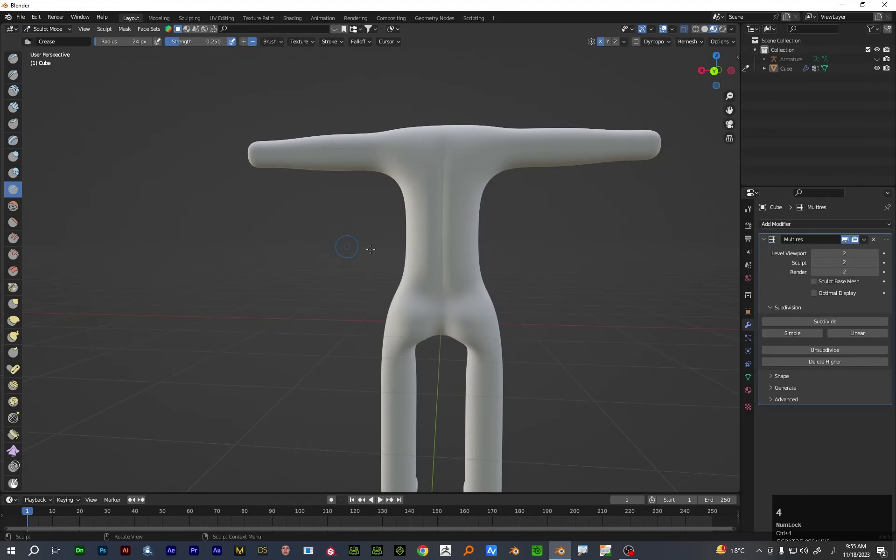
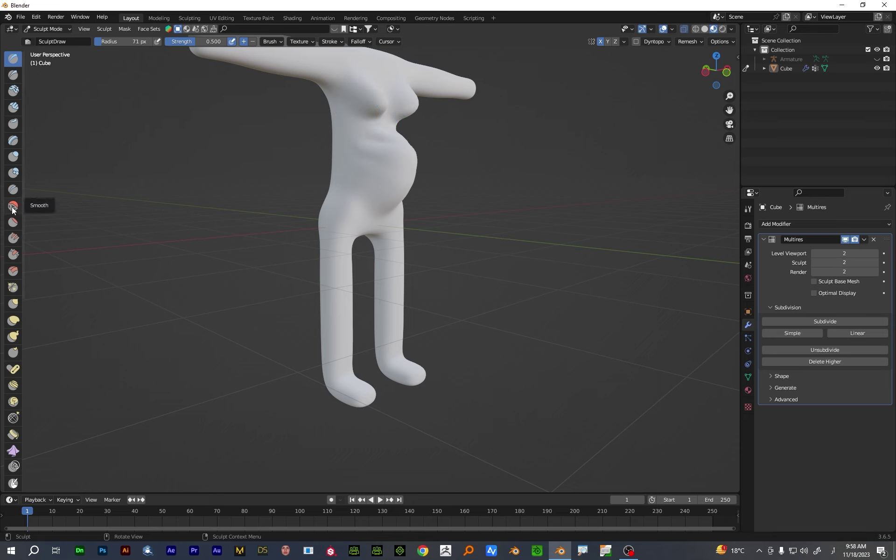
{"action": "left_click", "coordinate": [14, 210]}
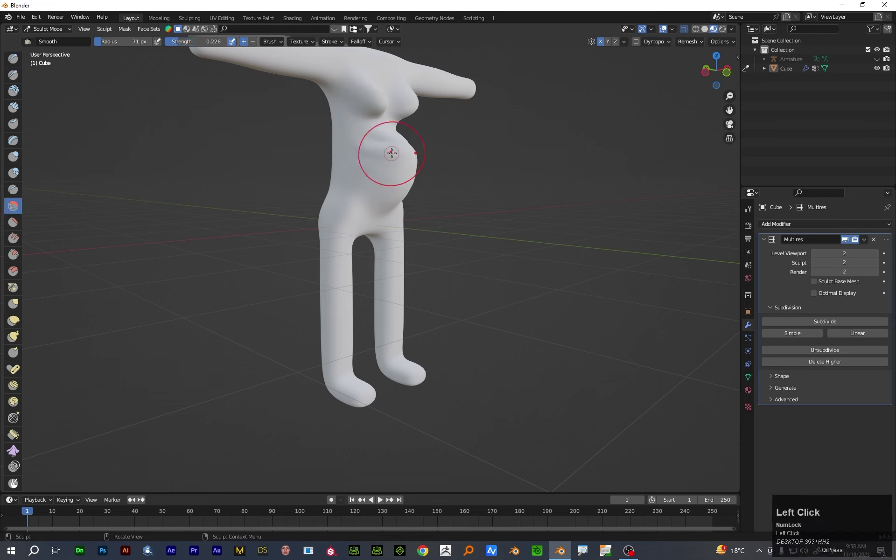
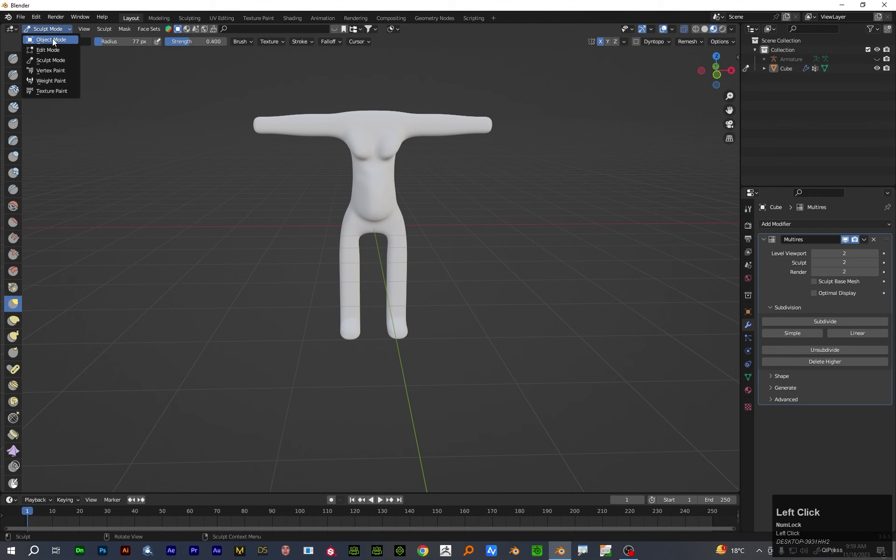
View the body from the front in wireframe and enable the Multires modifier's edit-mode display
{"action": "key", "text": "1"}
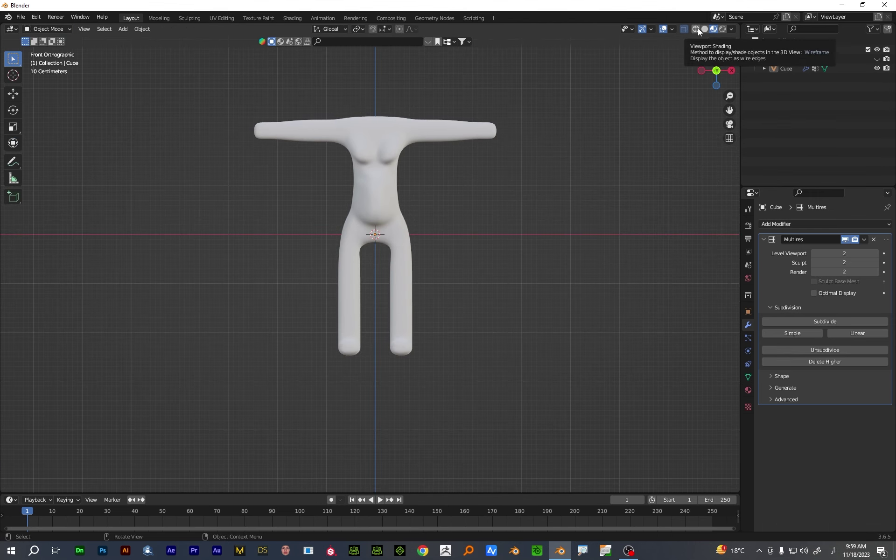
{"action": "left_click", "coordinate": [373, 179]}
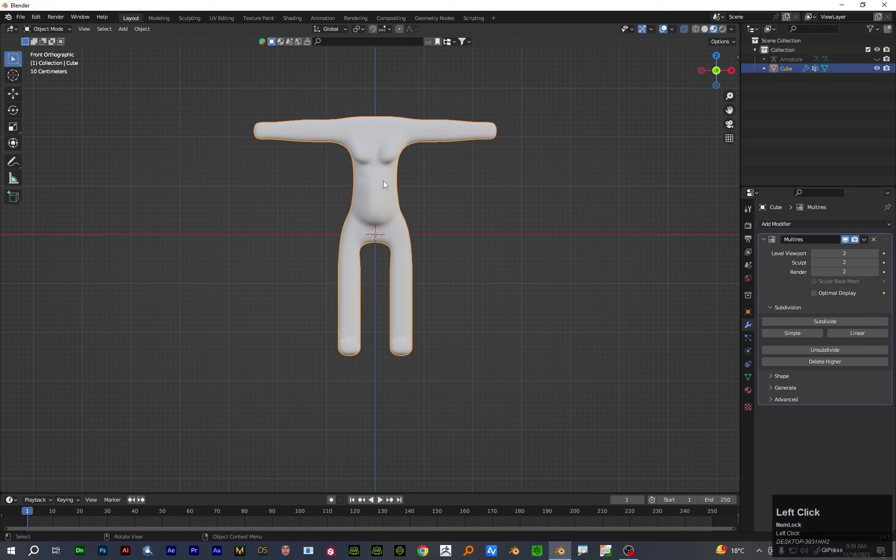
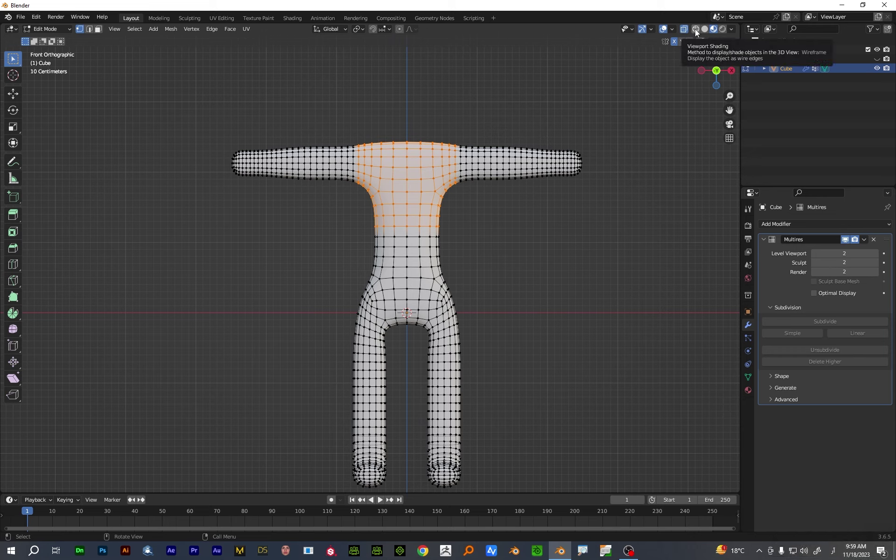
{"action": "left_click", "coordinate": [698, 31]}
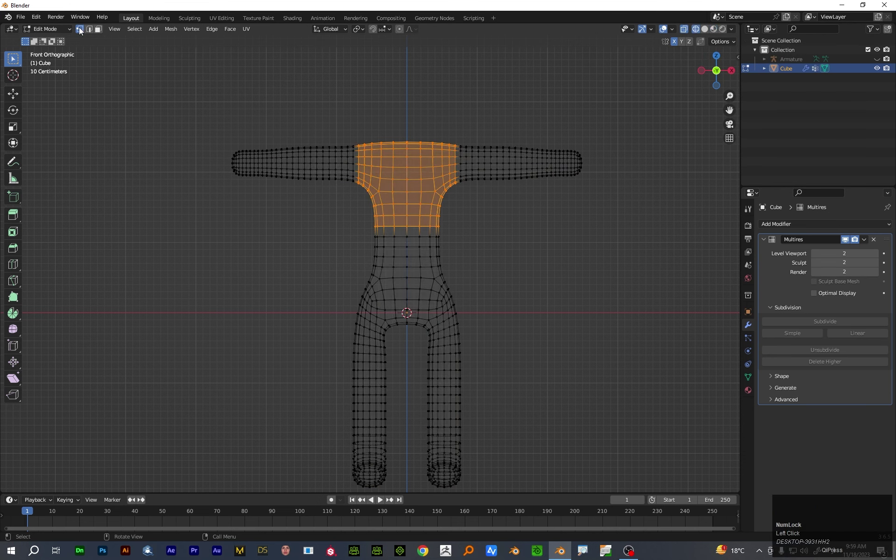
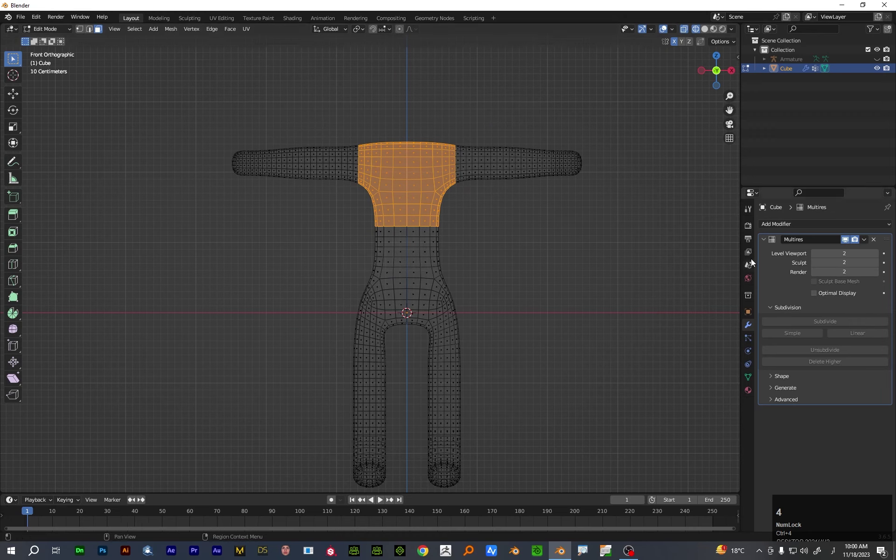
{"action": "left_click", "coordinate": [849, 243]}
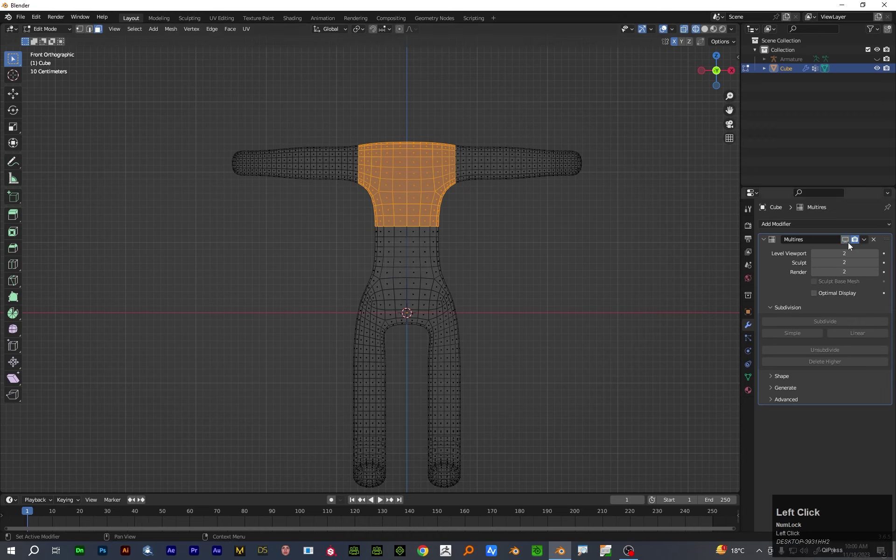
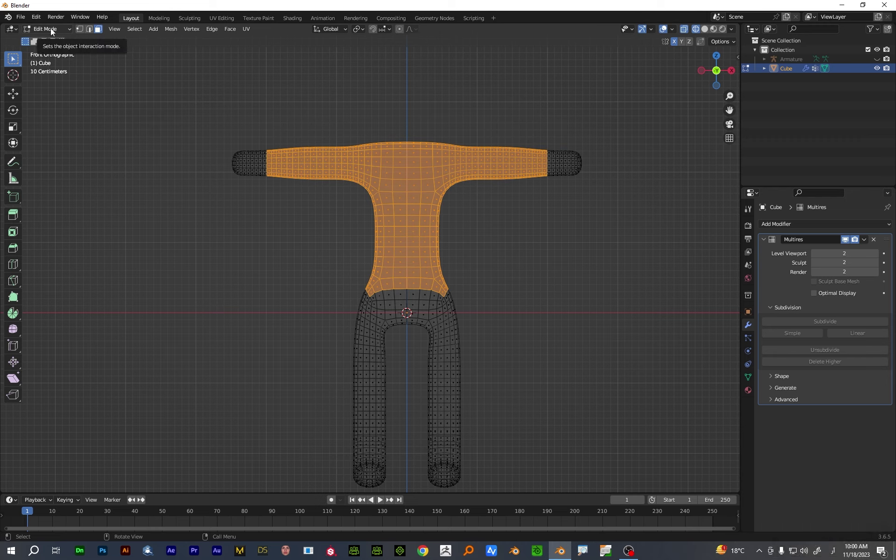
Give the body a new white Material.002 and select the whole mesh in Edit Mode
{"action": "left_click", "coordinate": [53, 32]}
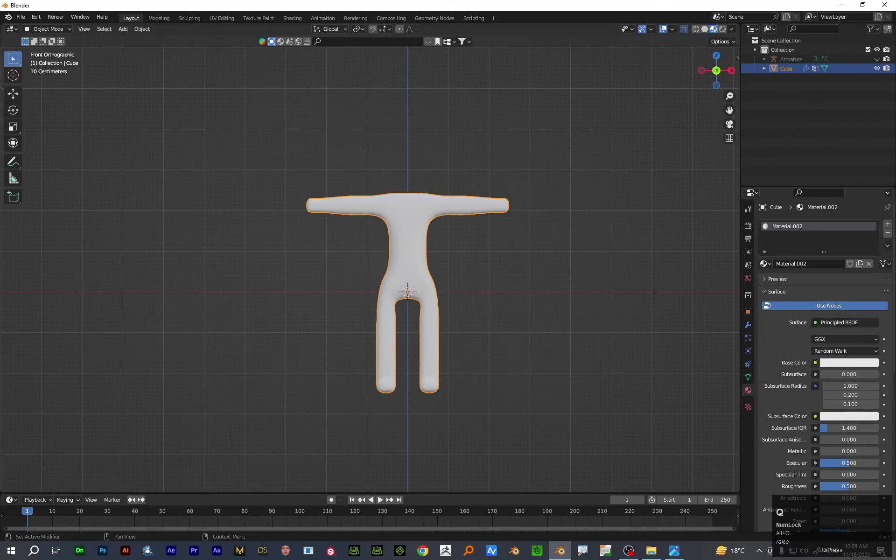
{"action": "key", "text": "alt+q"}
{"action": "left_click", "coordinate": [676, 557]}
{"action": "left_click", "coordinate": [464, 332]}
{"action": "key", "text": "Tab"}
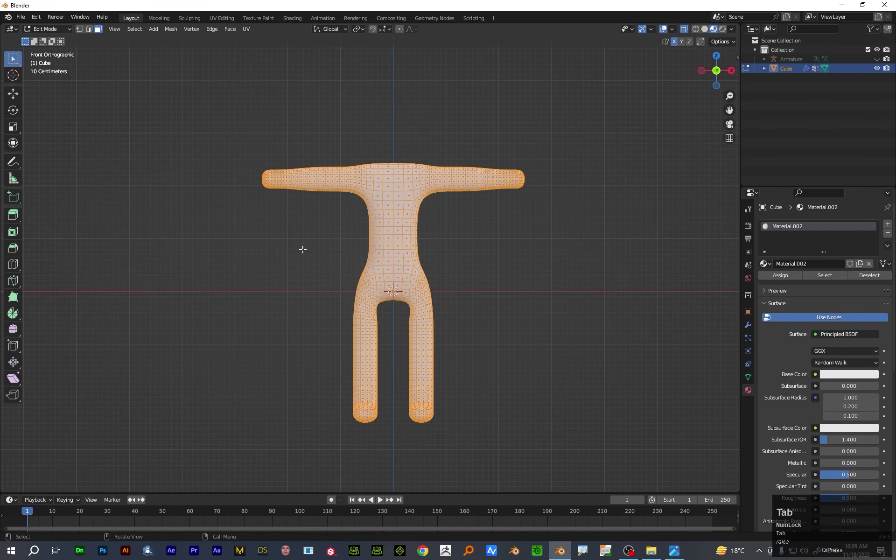
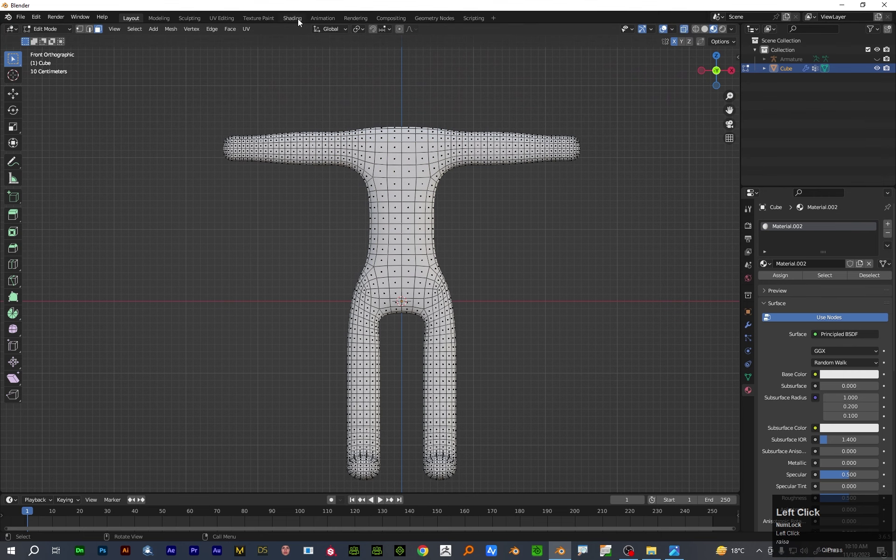
Show Material.002's node tree in the Shading workspace with the shader nodes framed in view
{"action": "left_click", "coordinate": [300, 22]}
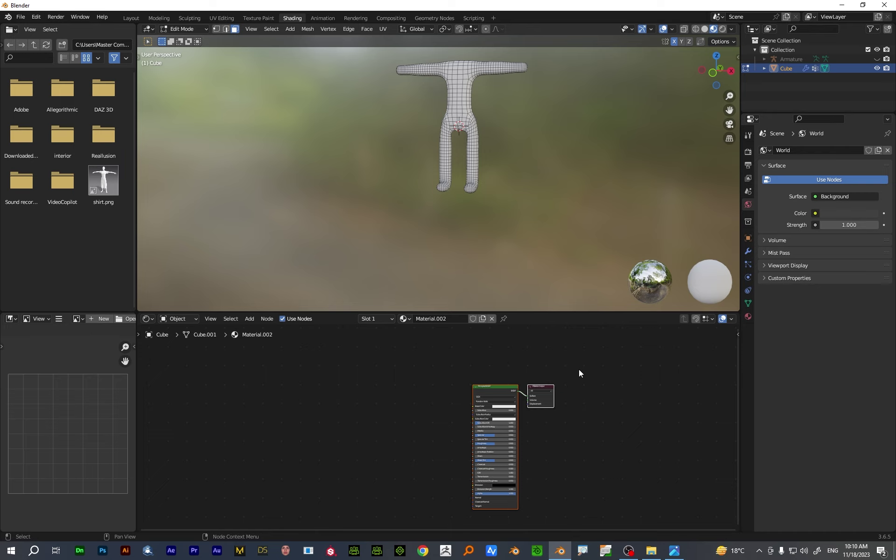
{"action": "left_click", "coordinate": [564, 414]}
{"action": "left_click_drag", "start_coordinate": [564, 415], "coordinate": [297, 21]}
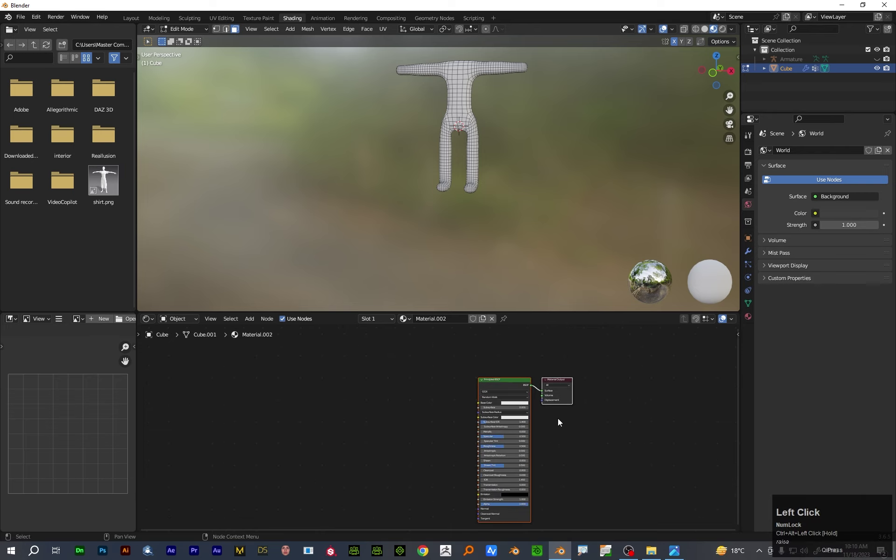
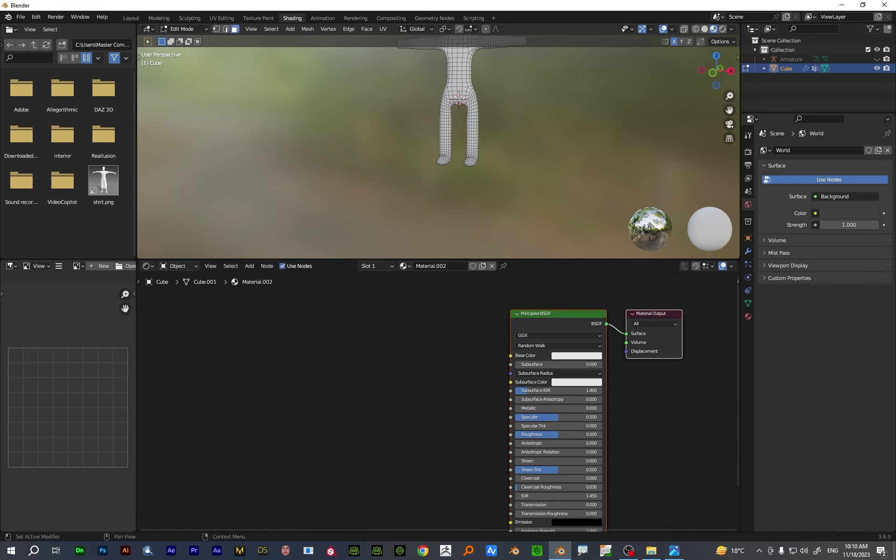
Bring up the add-node search to insert Texture Coordinate and Mapping nodes
{"action": "left_click", "coordinate": [328, 393]}
{"action": "key", "text": "shift+s"}
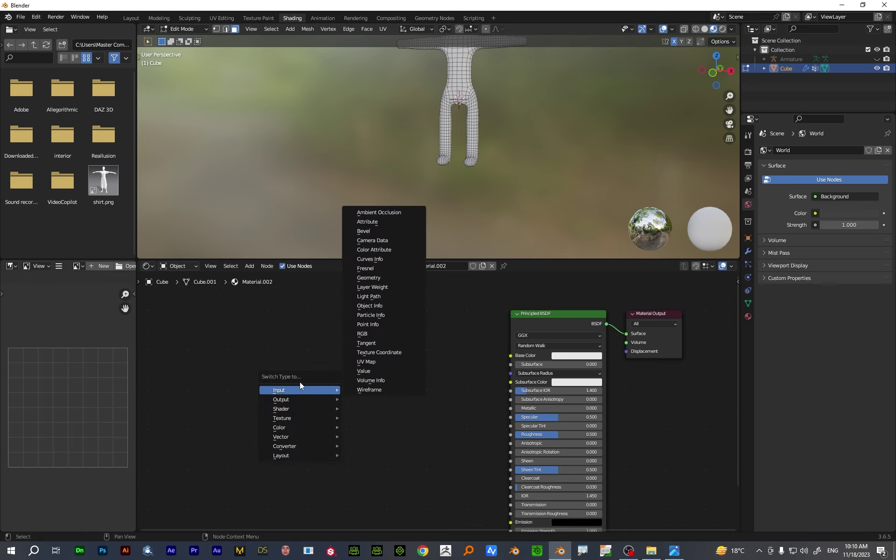
{"action": "left_click", "coordinate": [302, 383]}
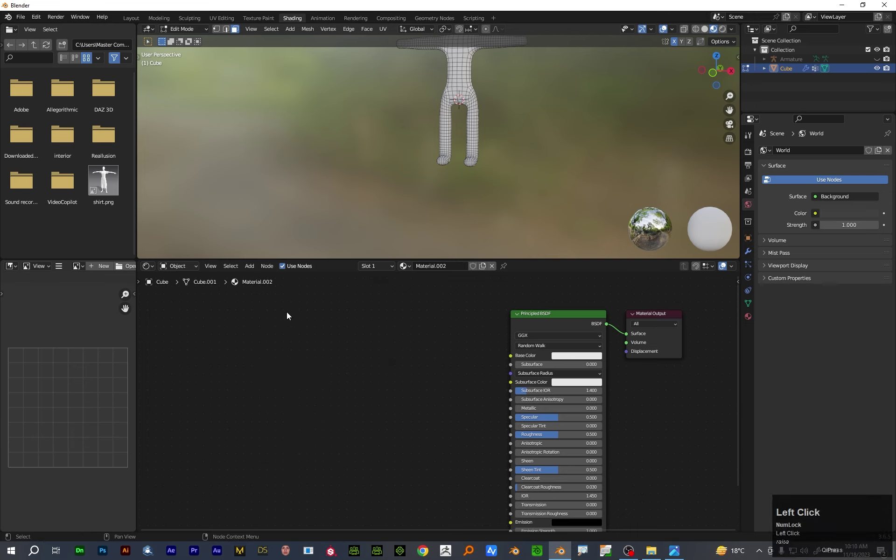
{"action": "key", "text": "shift+a"}
{"action": "left_click", "coordinate": [305, 373]}
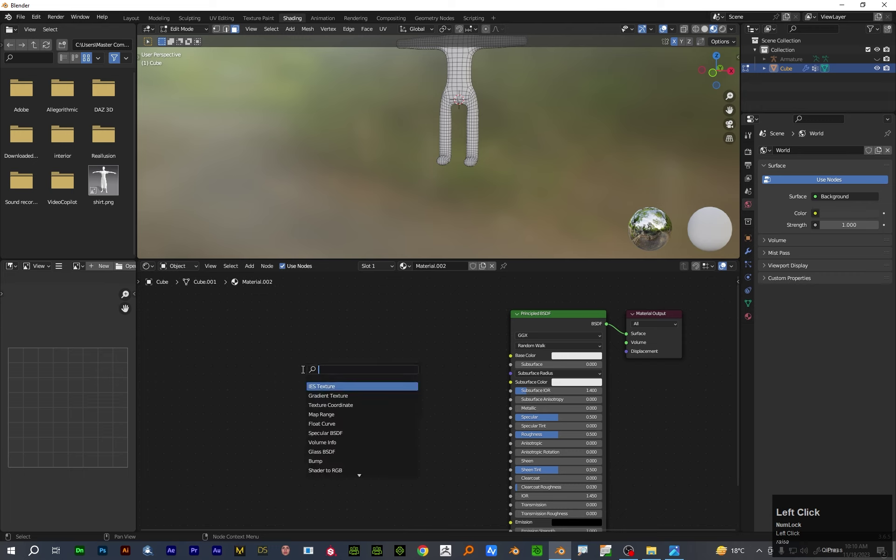
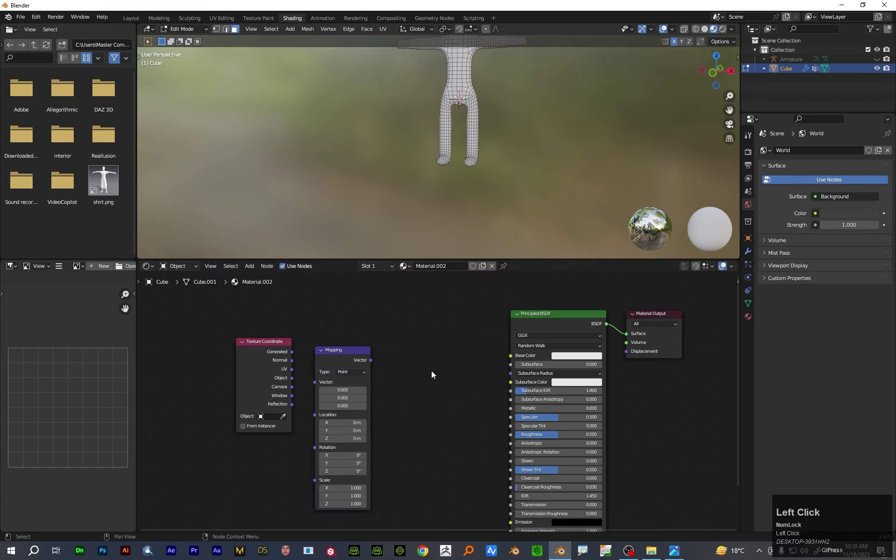
Add a Separate XYZ node via the node search ('sep')
{"action": "key", "text": "shift+s"}
{"action": "left_click", "coordinate": [432, 374]}
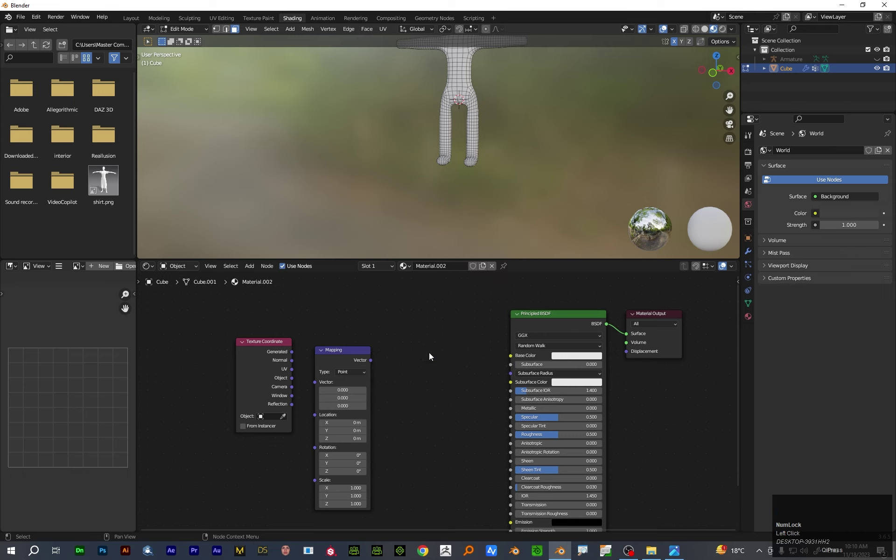
{"action": "key", "text": "shift+a"}
{"action": "left_click", "coordinate": [435, 375]}
{"action": "type", "text": "sep"}
{"action": "key", "text": "Return"}
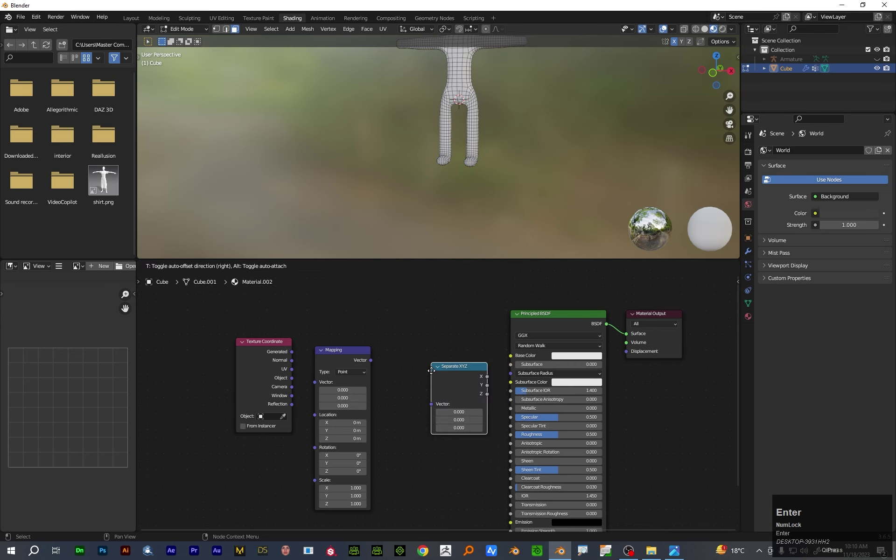
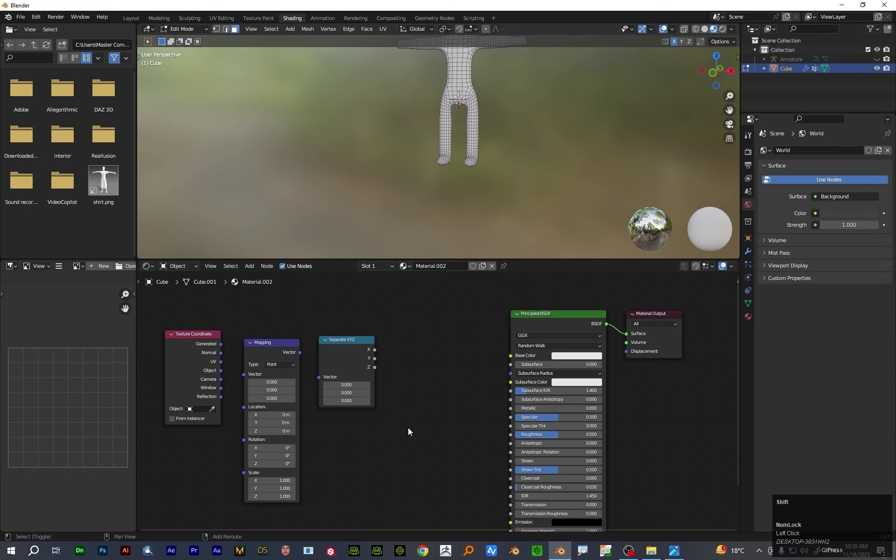
Add a Color Ramp node ('coloramp') and place it before the Principled BSDF
{"action": "key", "text": "shift+a"}
{"action": "left_click", "coordinate": [411, 432]}
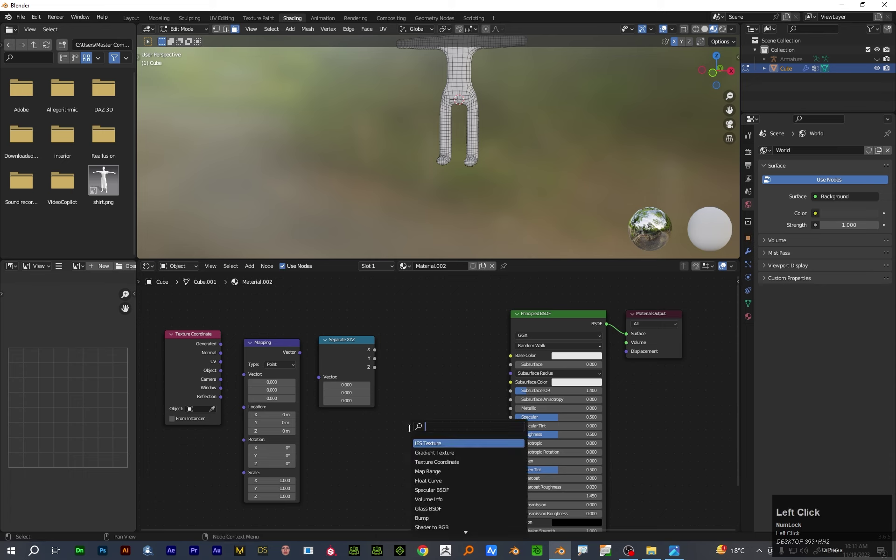
{"action": "type", "text": "coloramp"}
{"action": "key", "text": "Return"}
{"action": "left_click", "coordinate": [400, 336]}
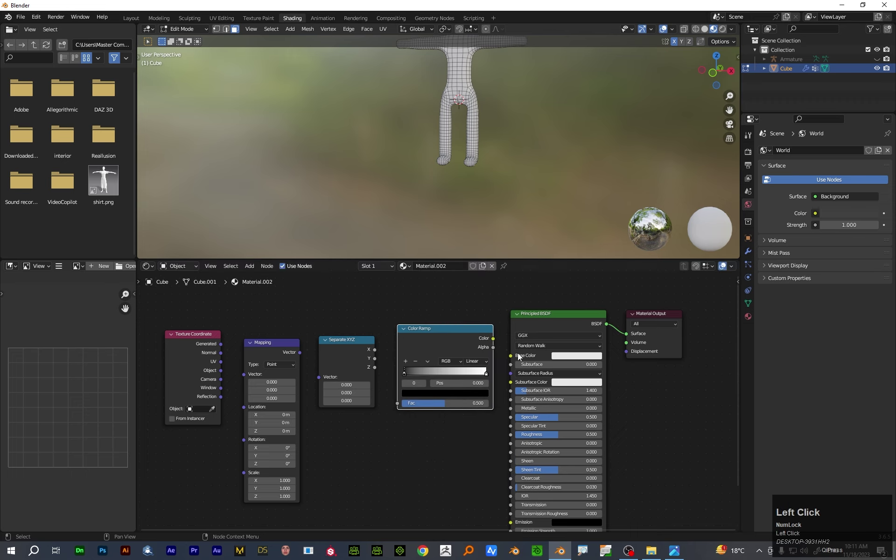
Link Generated→Mapping→Separate XYZ, Z into the Color Ramp factor, and ramp Color into Base Color
{"action": "key", "text": "ctrl+space"}
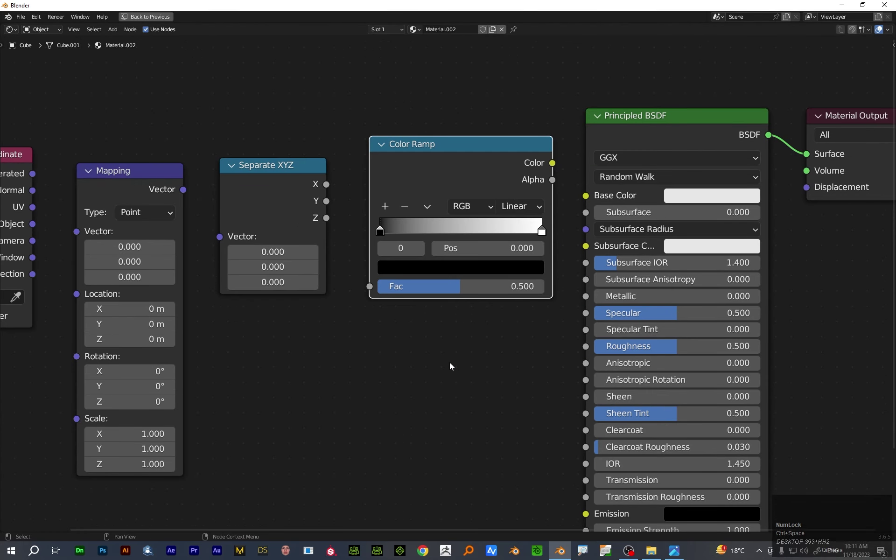
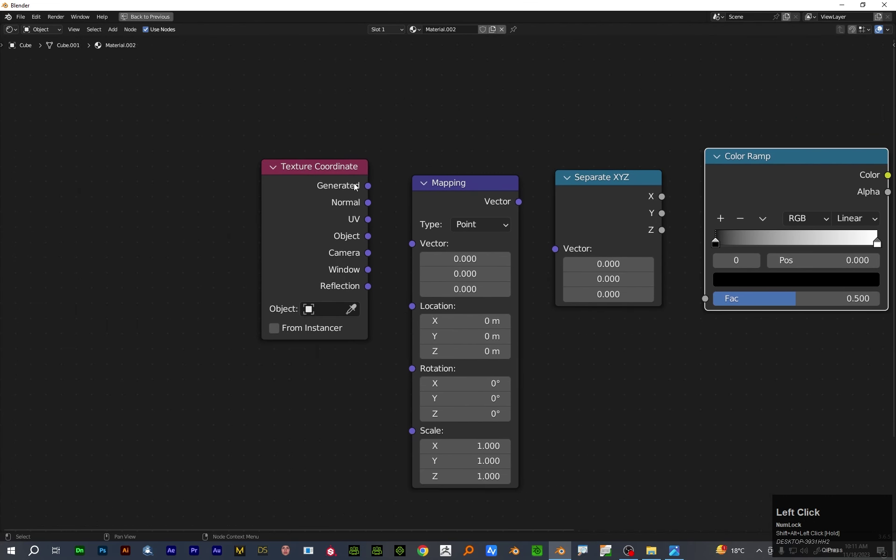
{"action": "left_click_drag", "start_coordinate": [409, 240], "coordinate": [355, 240]}
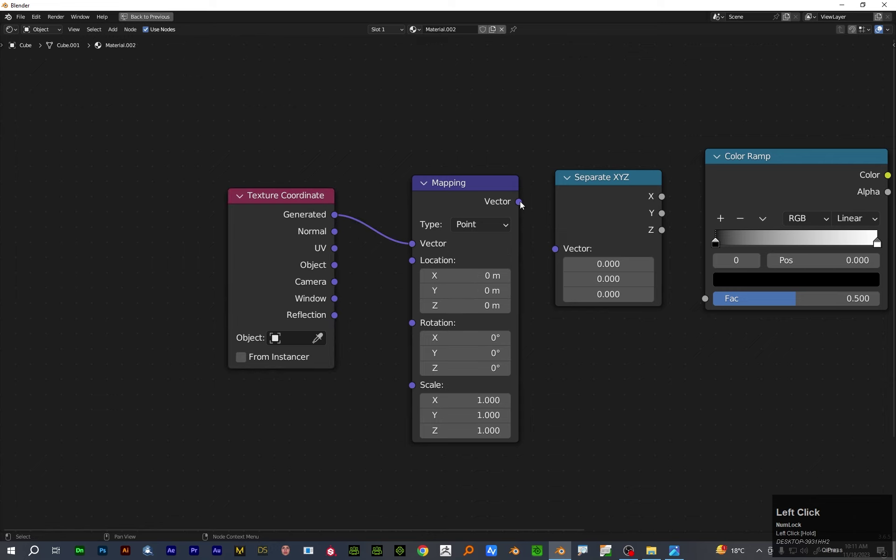
{"action": "left_click_drag", "start_coordinate": [546, 253], "coordinate": [492, 202]}
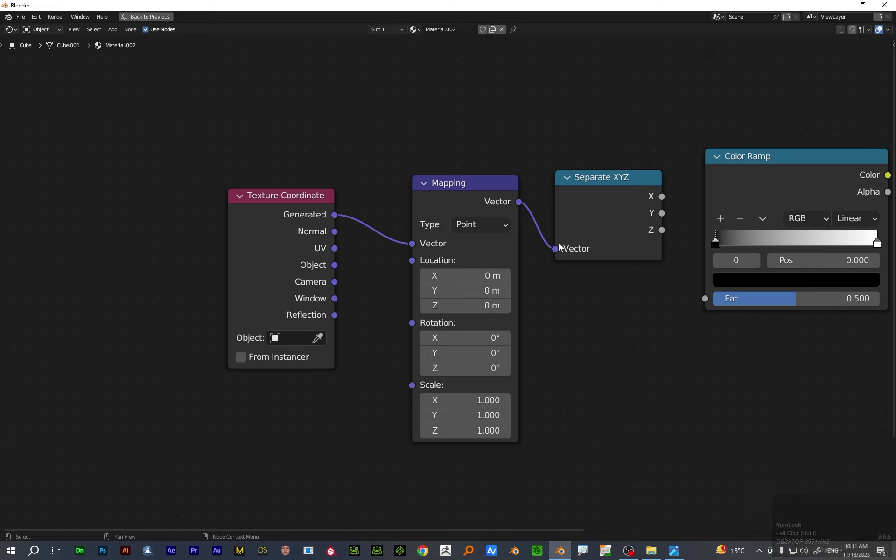
{"action": "left_click_drag", "start_coordinate": [665, 234], "coordinate": [555, 173]}
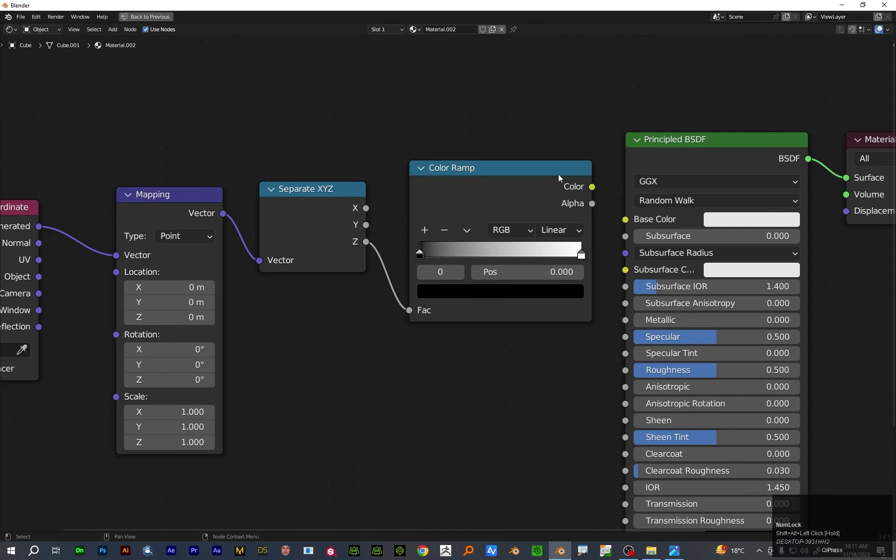
{"action": "left_click_drag", "start_coordinate": [554, 173], "coordinate": [576, 371]}
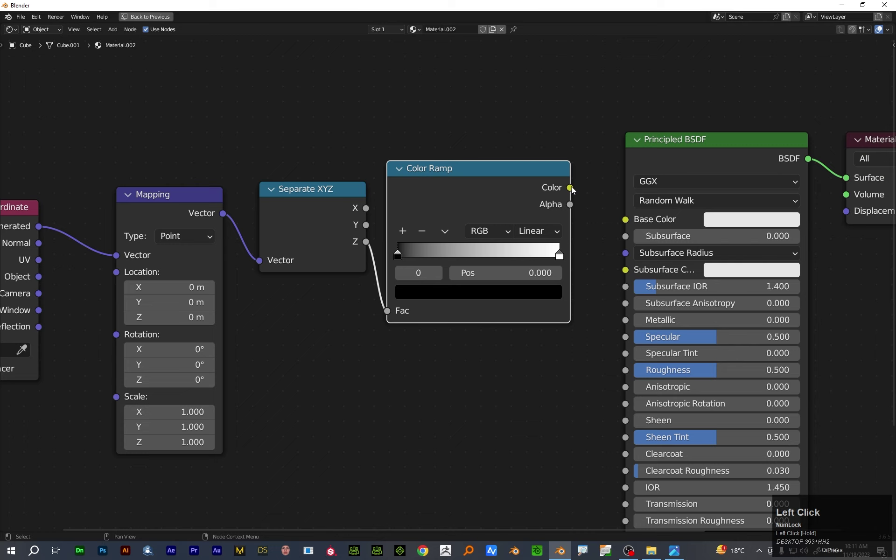
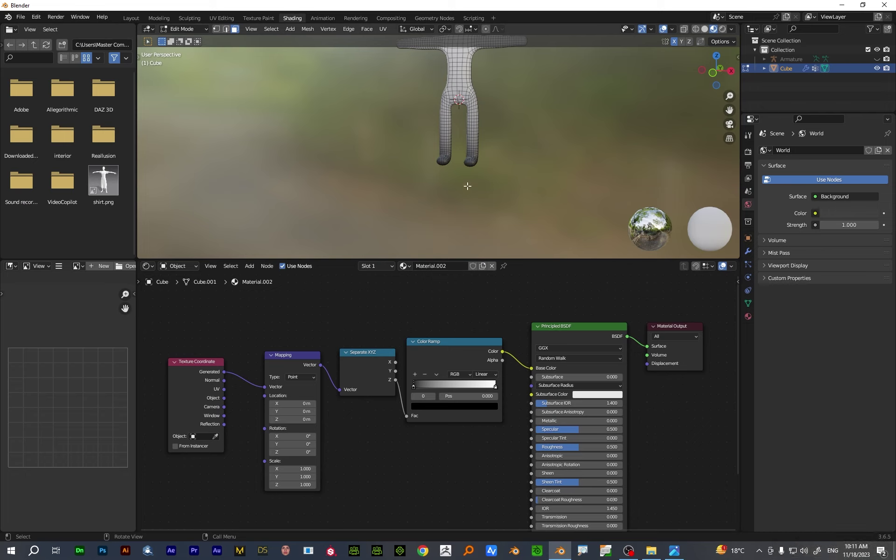
Set the Color Ramp to Constant with black, yellow, blue and red stops positioned as shoes, socks, trousers and shirt
{"action": "left_click", "coordinate": [414, 391]}
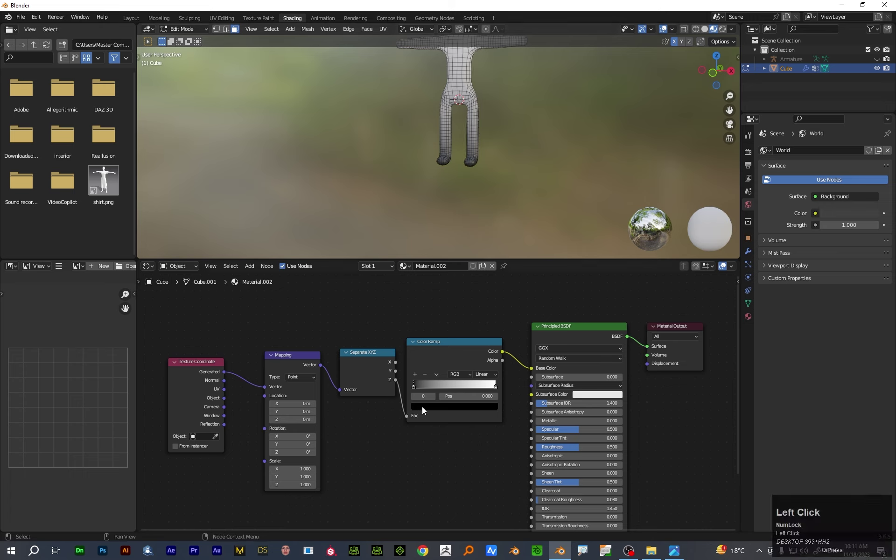
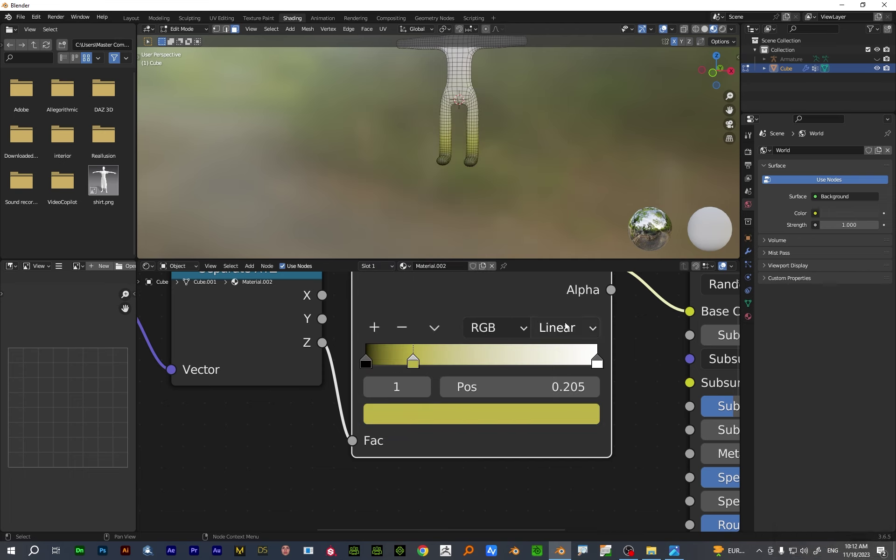
{"action": "left_click_drag", "start_coordinate": [381, 330], "coordinate": [595, 448]}
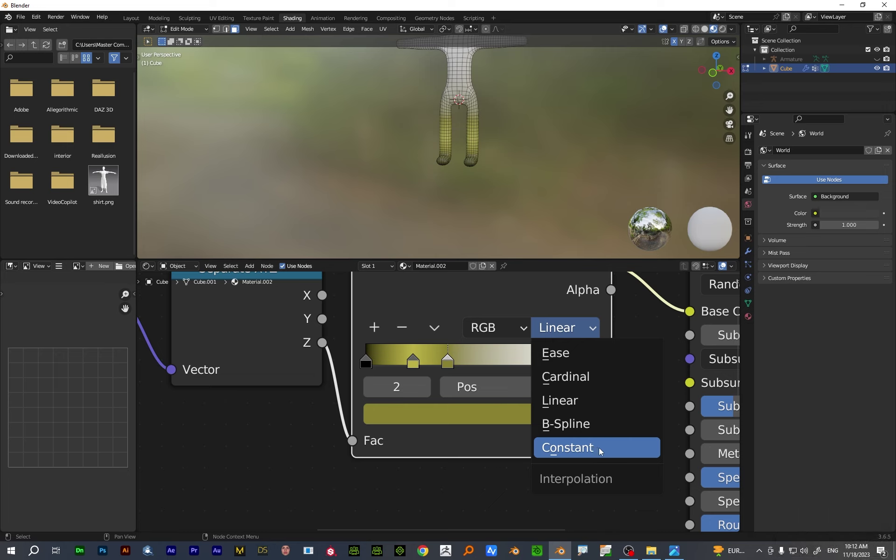
{"action": "left_click", "coordinate": [601, 450]}
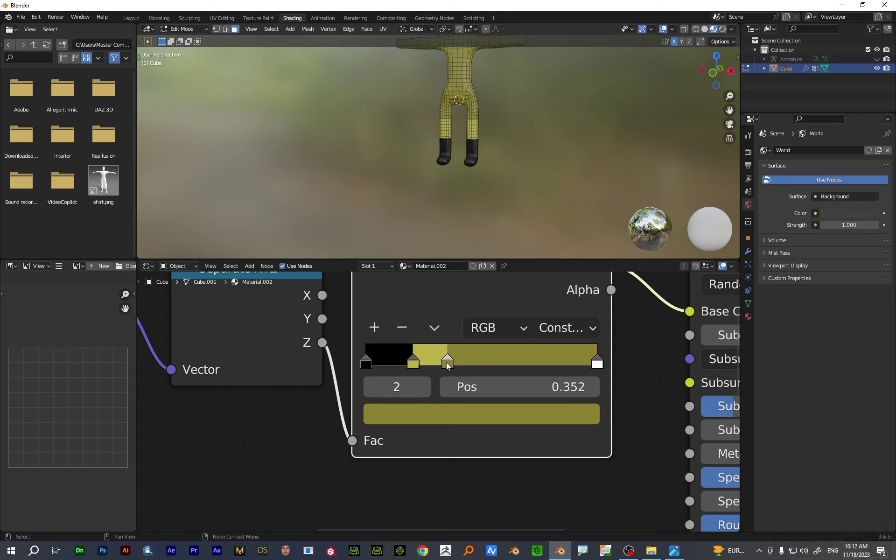
{"action": "left_click_drag", "start_coordinate": [450, 366], "coordinate": [452, 368]}
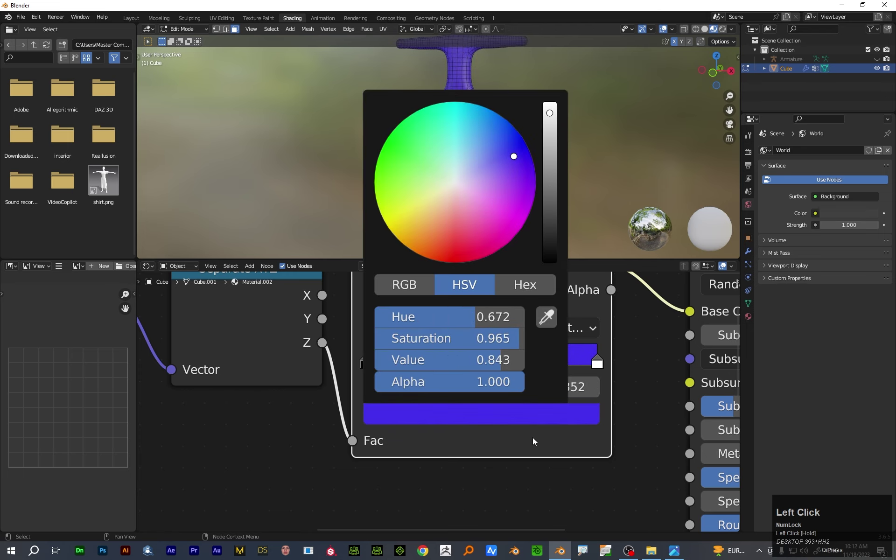
{"action": "left_click_drag", "start_coordinate": [451, 366], "coordinate": [525, 367]}
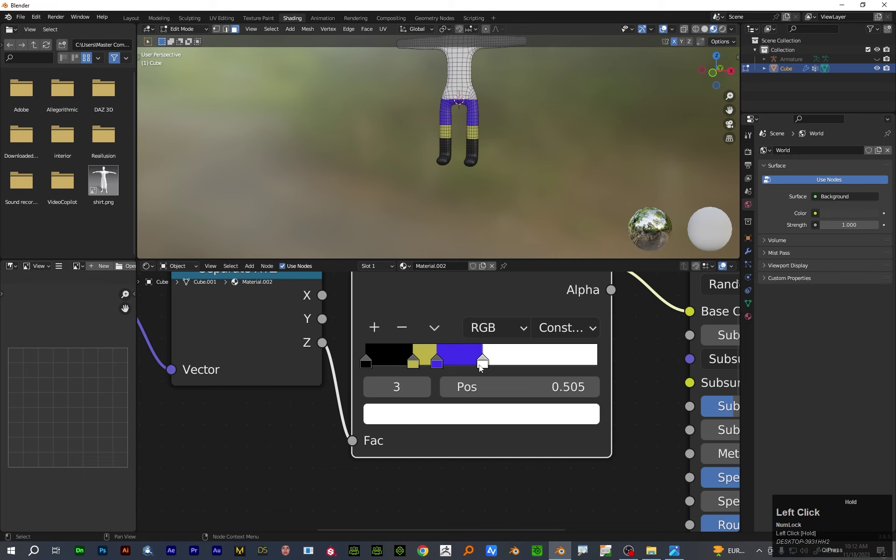
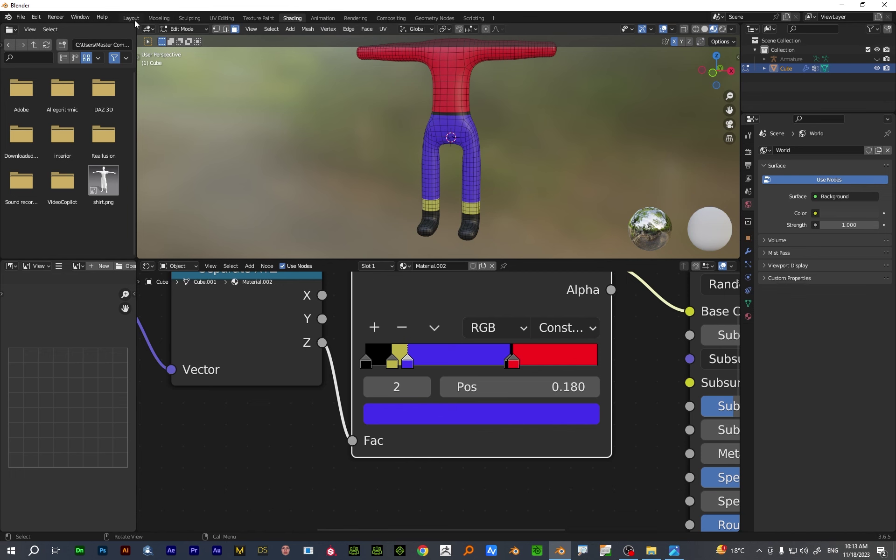
Assign the hand faces a new skin-toned Material.003 and return to Object Mode to see bare hands
{"action": "left_click", "coordinate": [135, 23]}
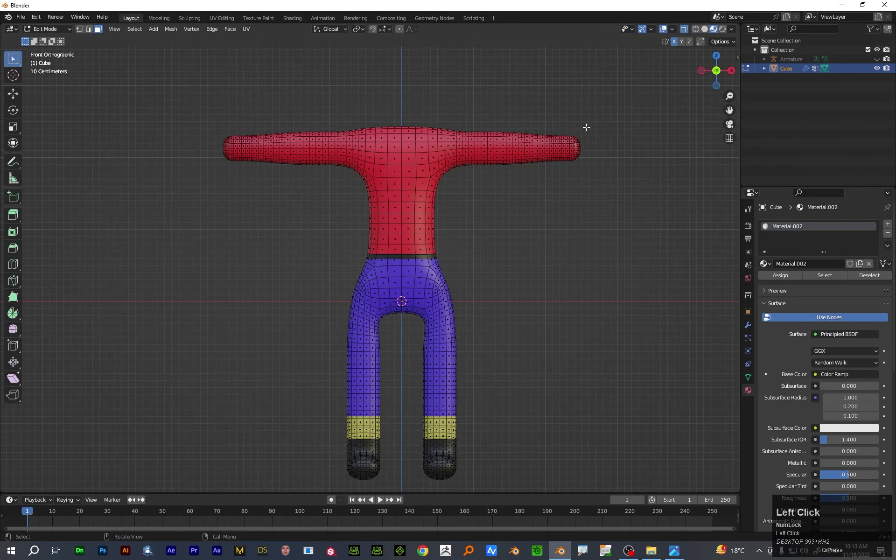
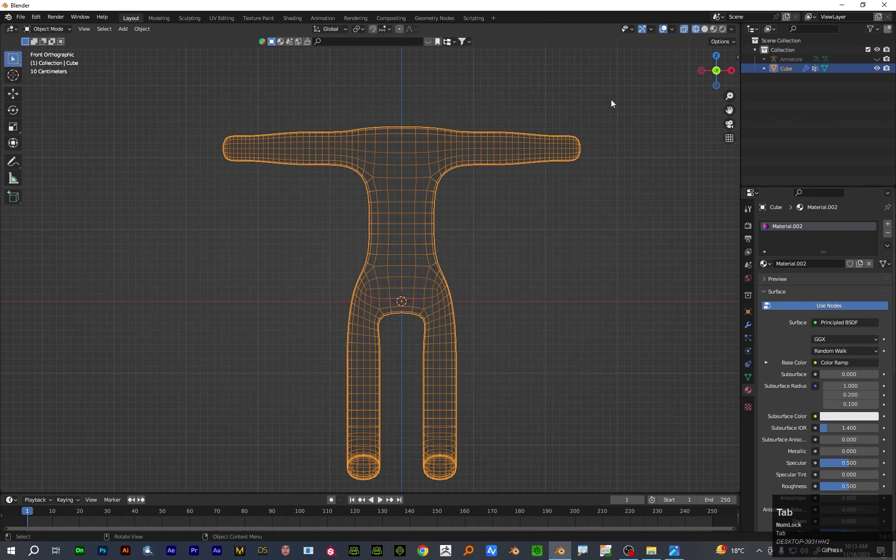
{"action": "left_click_drag", "start_coordinate": [599, 122], "coordinate": [128, 67]}
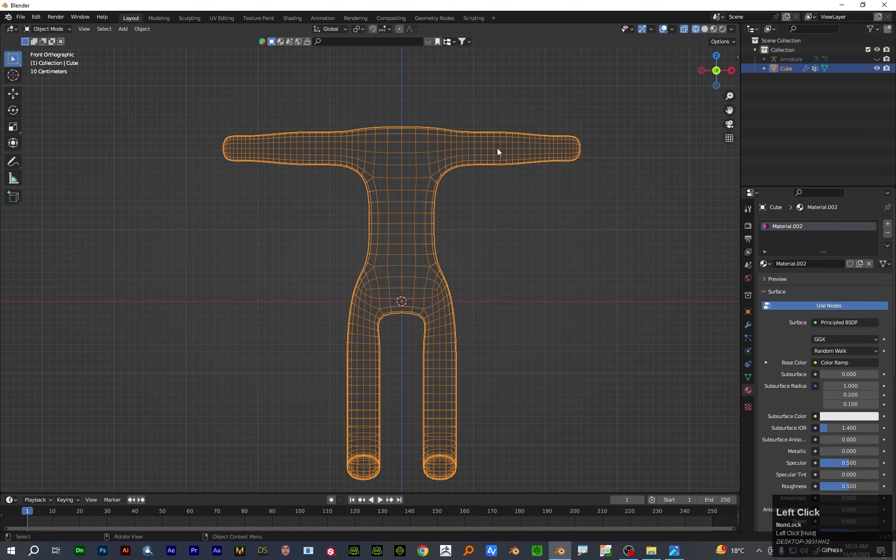
{"action": "key", "text": "Tab"}
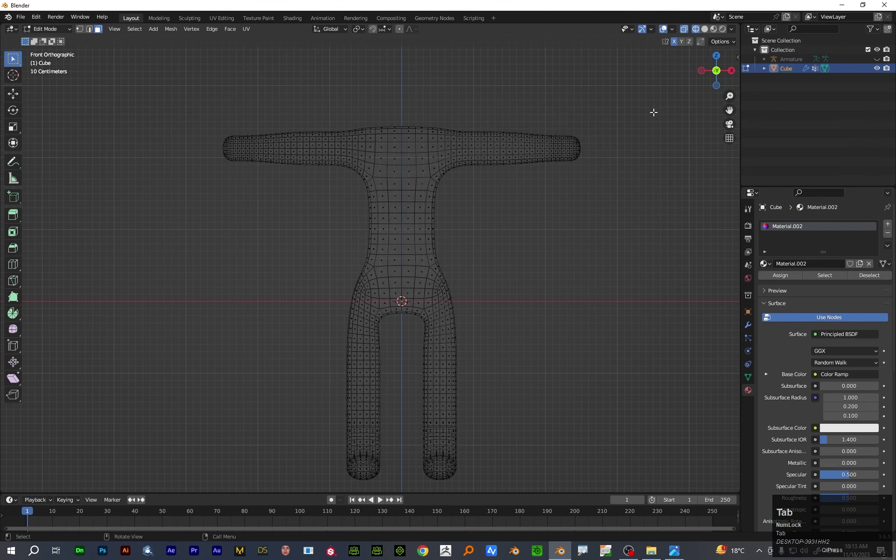
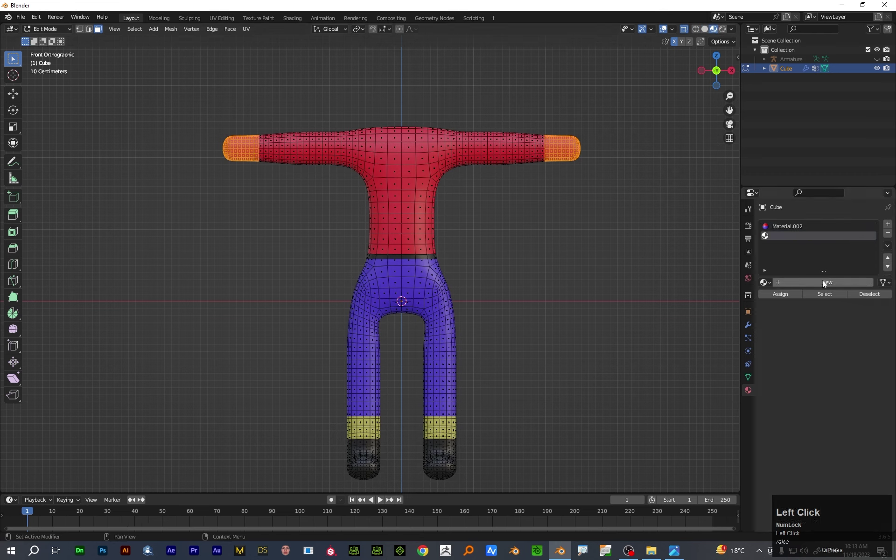
{"action": "left_click_drag", "start_coordinate": [825, 283], "coordinate": [718, 32]}
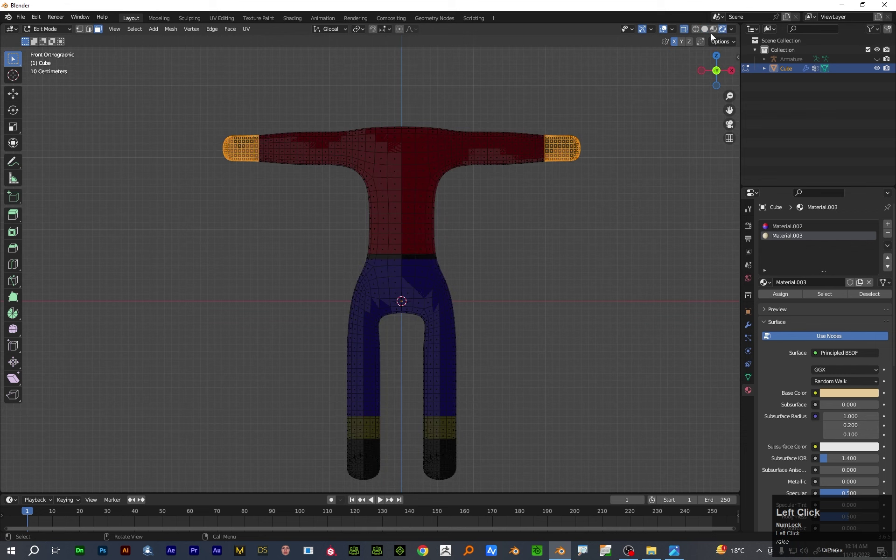
{"action": "key", "text": "Tab"}
{"action": "scroll", "scroll_direction": "down", "scroll_amount": 3}
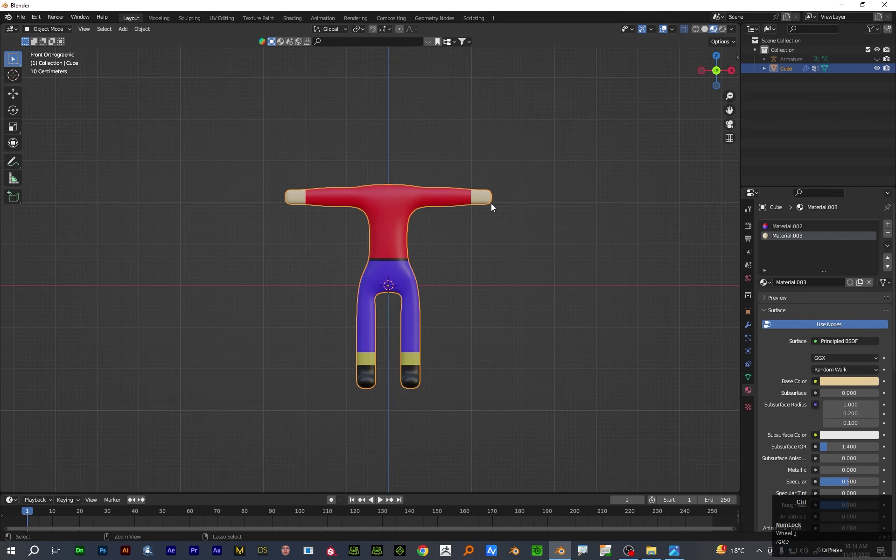
Save the character as a new file named 'boy 3' in the Blender Charactor folder
{"action": "key", "text": "ctrl+s"}
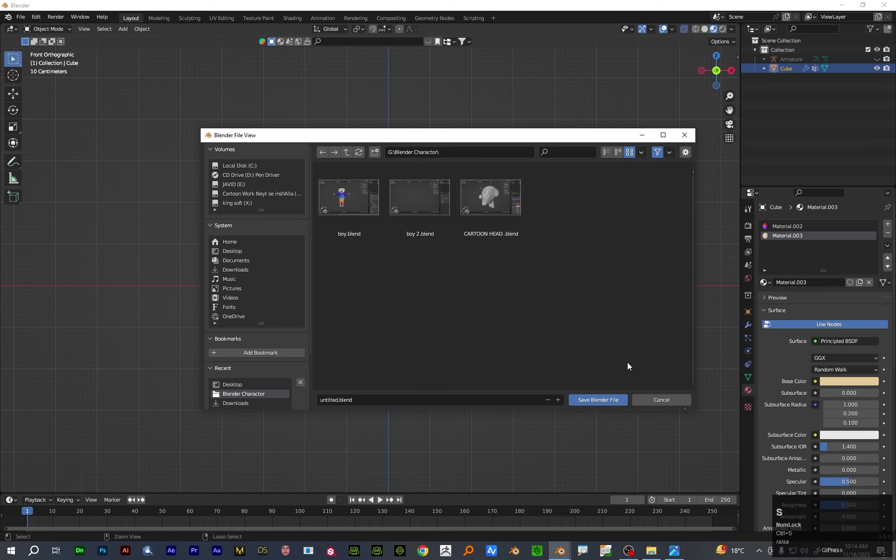
{"action": "left_click", "coordinate": [388, 403]}
{"action": "type", "text": "bo"}
{"action": "key", "text": "space"}
{"action": "key", "text": "3"}
{"action": "left_click", "coordinate": [603, 403]}
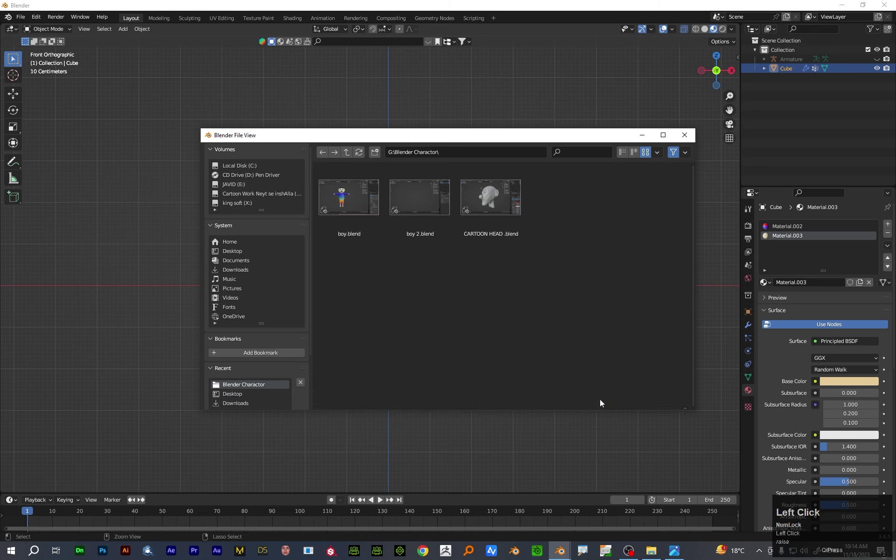
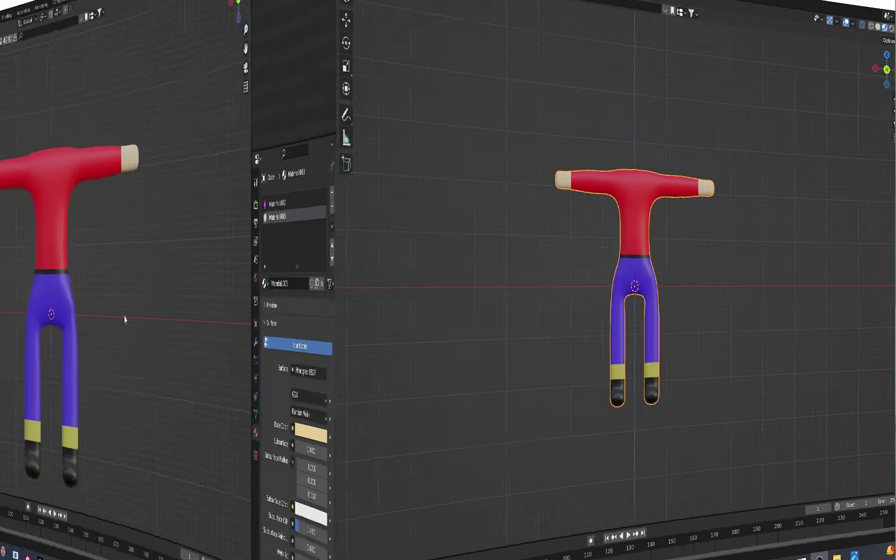
Frame the boy's body larger in the front view
{"action": "key", "text": "alt+q"}
{"action": "left_click_drag", "start_coordinate": [429, 268], "coordinate": [356, 236]}
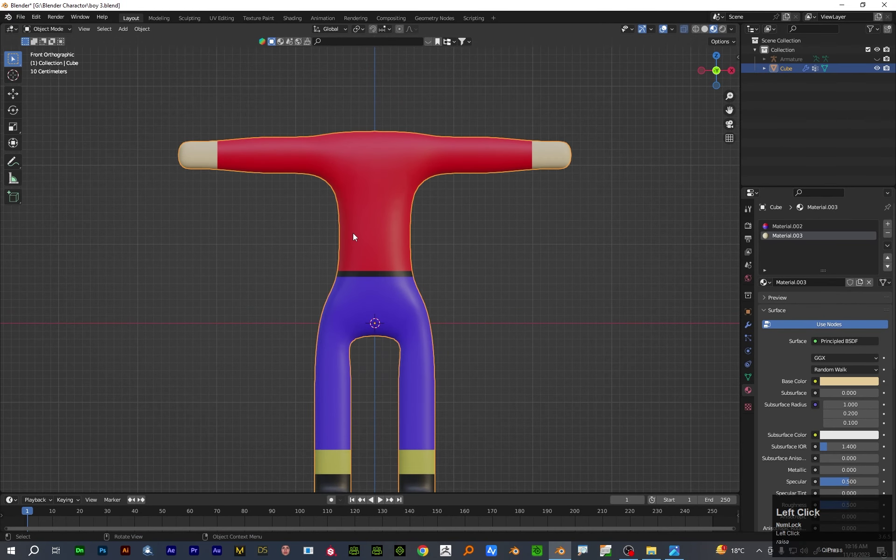
Hide the body and add a smooth-shaded UV Sphere as the head
{"action": "key", "text": "h"}
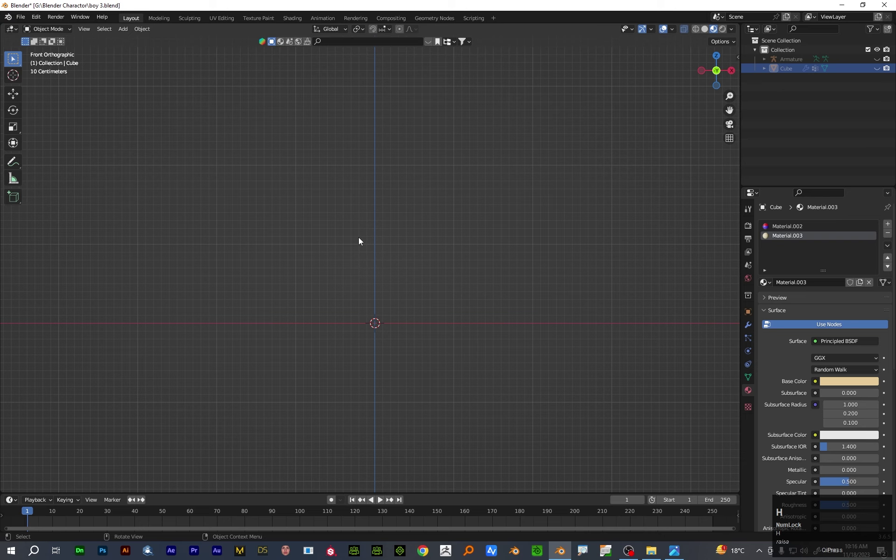
{"action": "key", "text": "shift+a"}
{"action": "left_click", "coordinate": [448, 140]}
{"action": "scroll", "scroll_direction": "up", "scroll_amount": 3}
{"action": "right_click", "coordinate": [507, 298]}
{"action": "left_click", "coordinate": [503, 303]}
{"action": "scroll", "scroll_direction": "down", "scroll_amount": 3}
Duplicate the head sphere along Y and scale the copy down into a small eyeball
{"action": "key", "text": "3"}
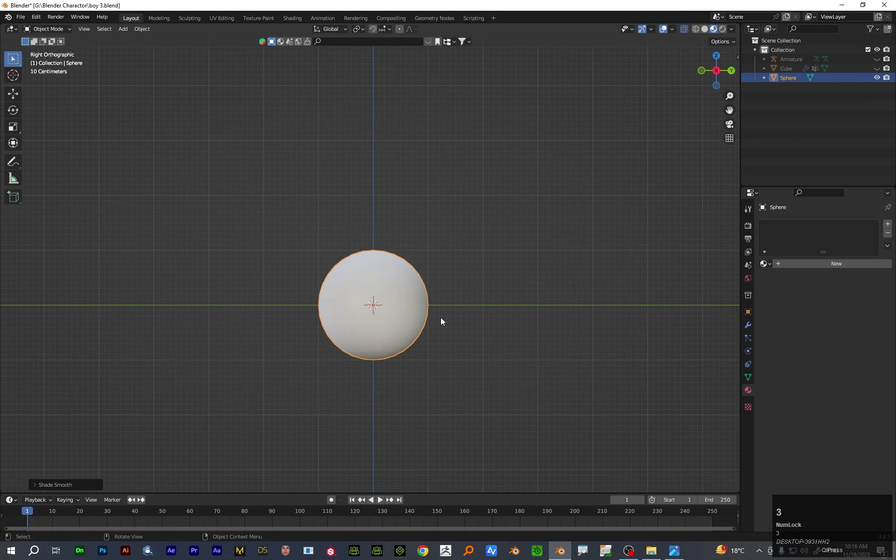
{"action": "key", "text": "shift+d"}
{"action": "key", "text": "y"}
{"action": "left_click", "coordinate": [288, 321]}
{"action": "key", "text": "s"}
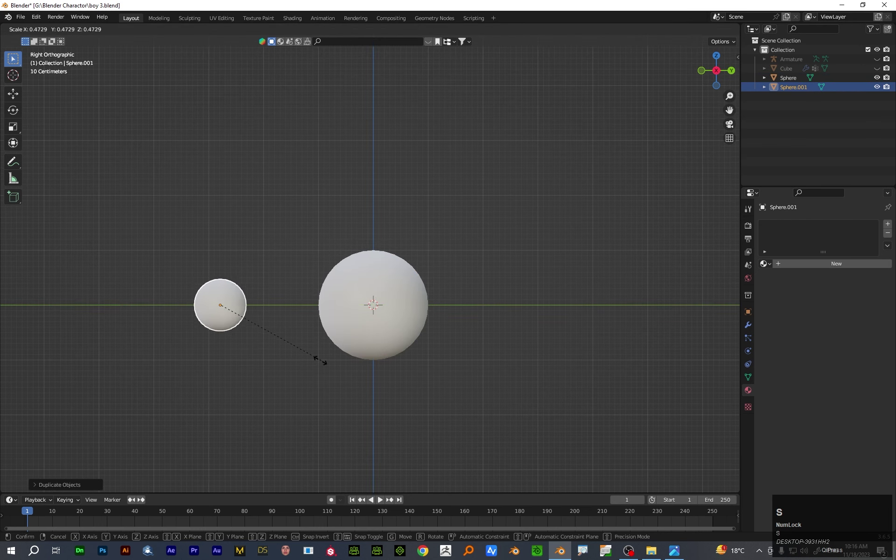
{"action": "left_click", "coordinate": [274, 353]}
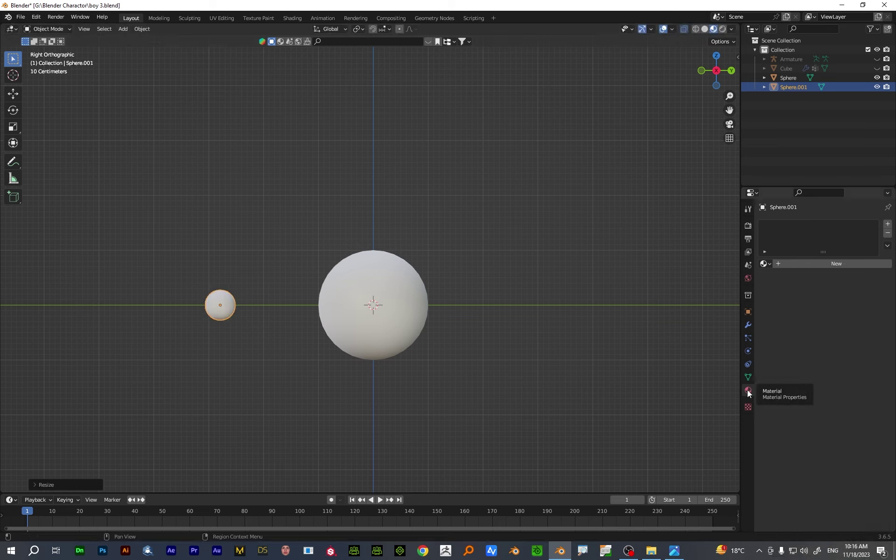
Give the eyeball a new black metallic Material.004 with roughness 0 so it looks glossy
{"action": "left_click", "coordinate": [750, 394]}
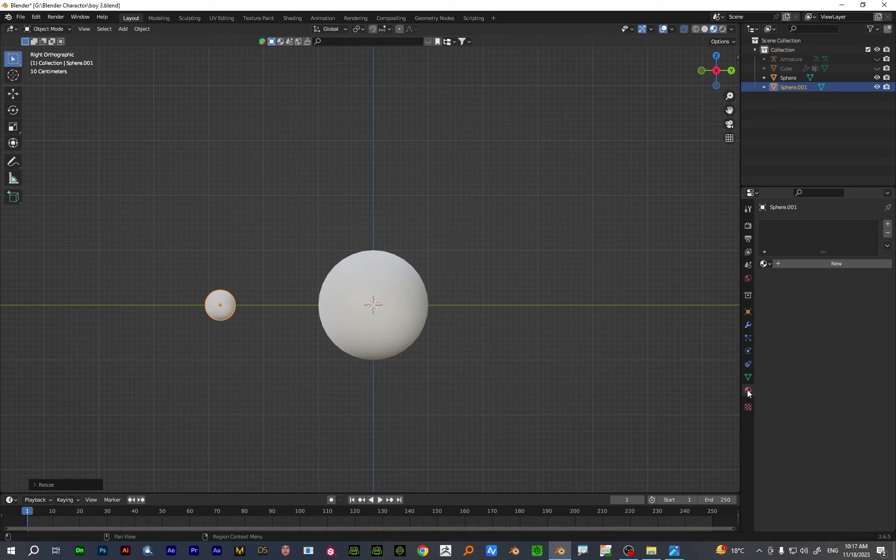
{"action": "left_click", "coordinate": [751, 394]}
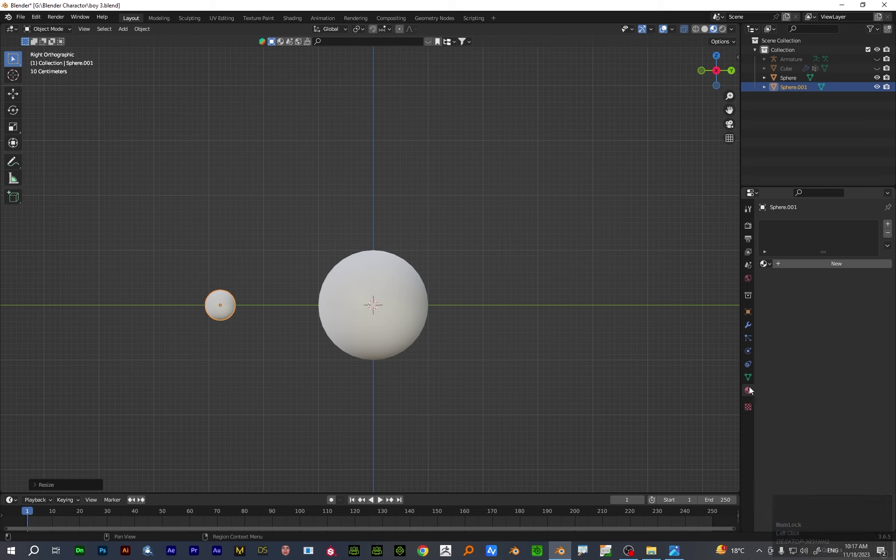
{"action": "left_click_drag", "start_coordinate": [814, 268], "coordinate": [833, 448]}
{"action": "scroll", "scroll_direction": "down", "scroll_amount": 3}
{"action": "left_click_drag", "start_coordinate": [824, 416], "coordinate": [852, 448]}
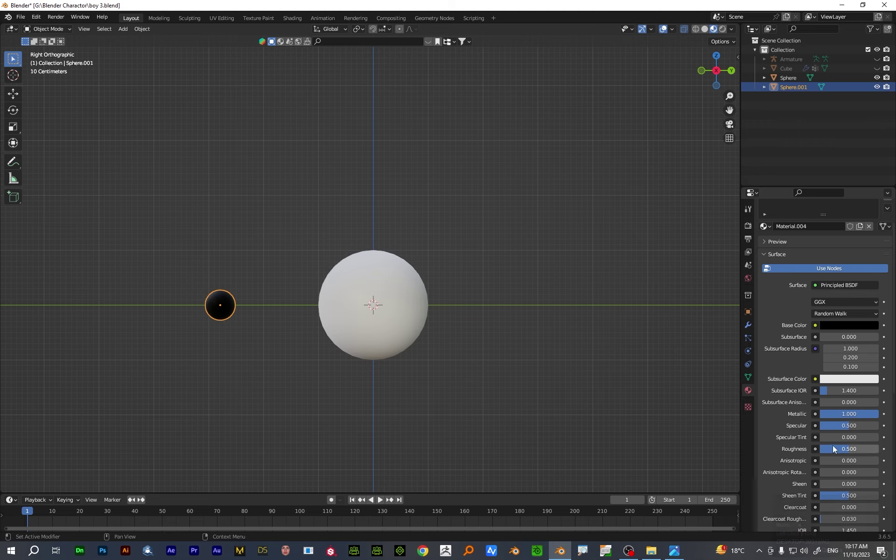
{"action": "left_click_drag", "start_coordinate": [852, 448], "coordinate": [402, 421]}
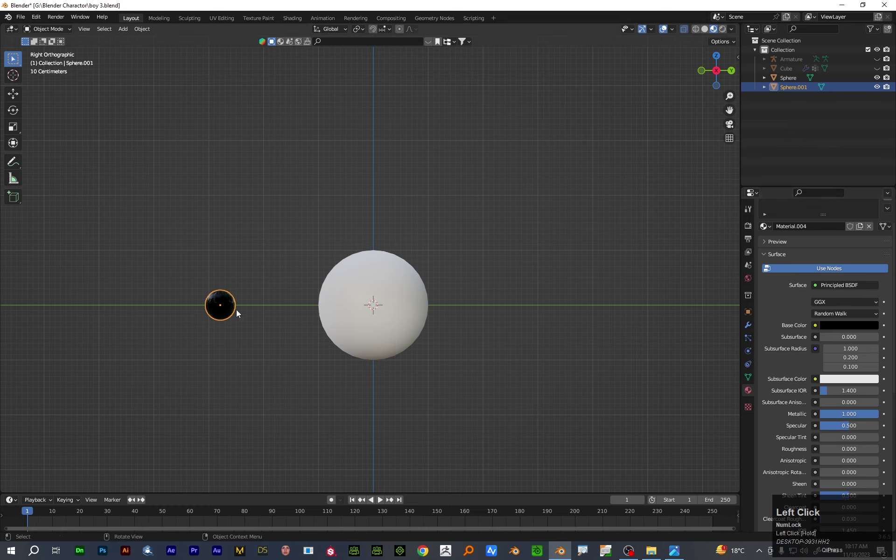
{"action": "key", "text": "s"}
{"action": "left_click", "coordinate": [313, 383]}
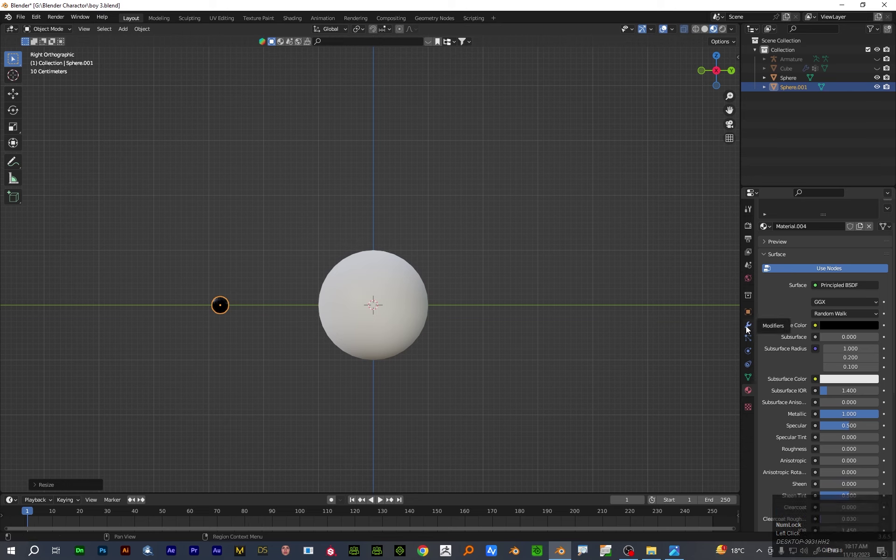
{"action": "left_click_drag", "start_coordinate": [749, 369], "coordinate": [752, 367]}
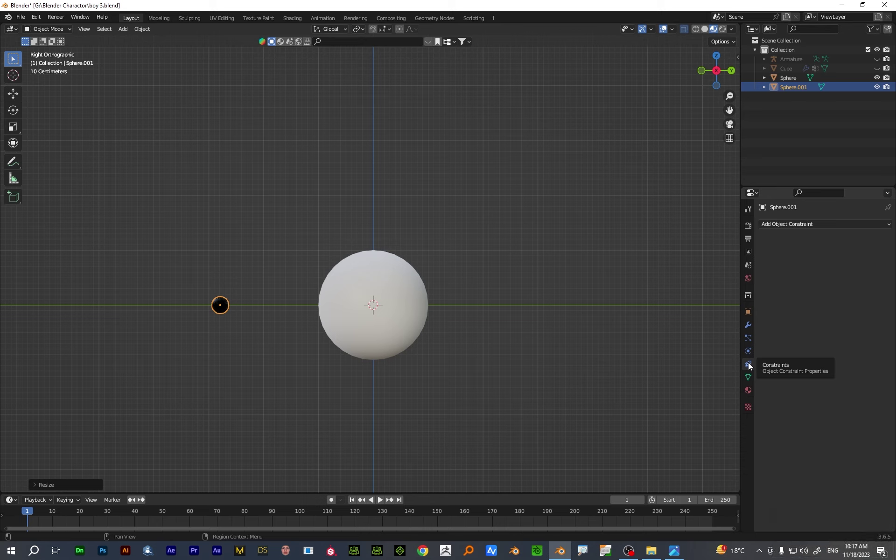
Shrinkwrap the eyeball to Sphere, mirror it across Sphere, and move the eye pair into place on the face
{"action": "left_click", "coordinate": [824, 227]}
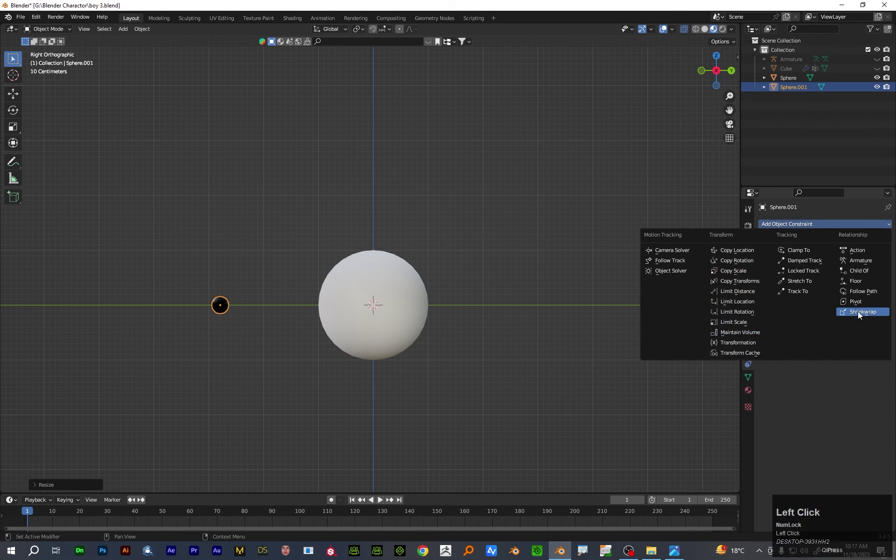
{"action": "left_click", "coordinate": [860, 315]}
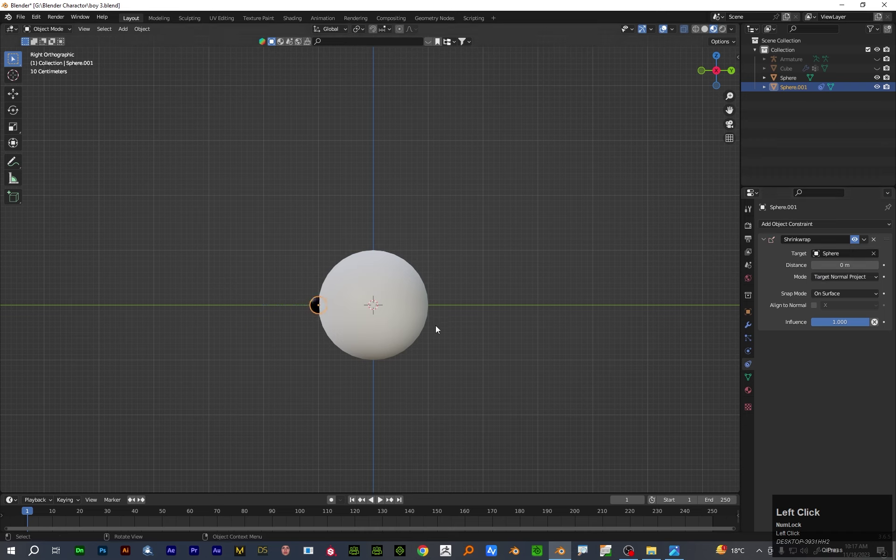
{"action": "key", "text": "1"}
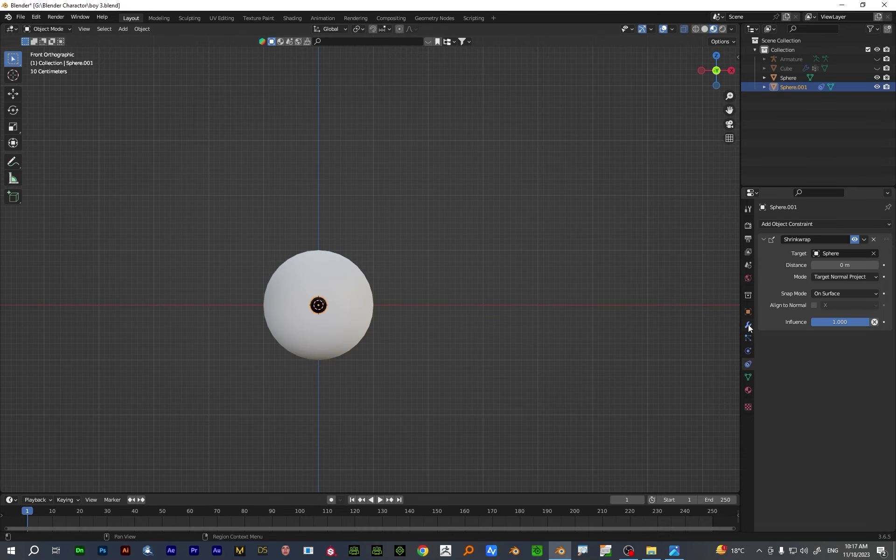
{"action": "left_click", "coordinate": [752, 329]}
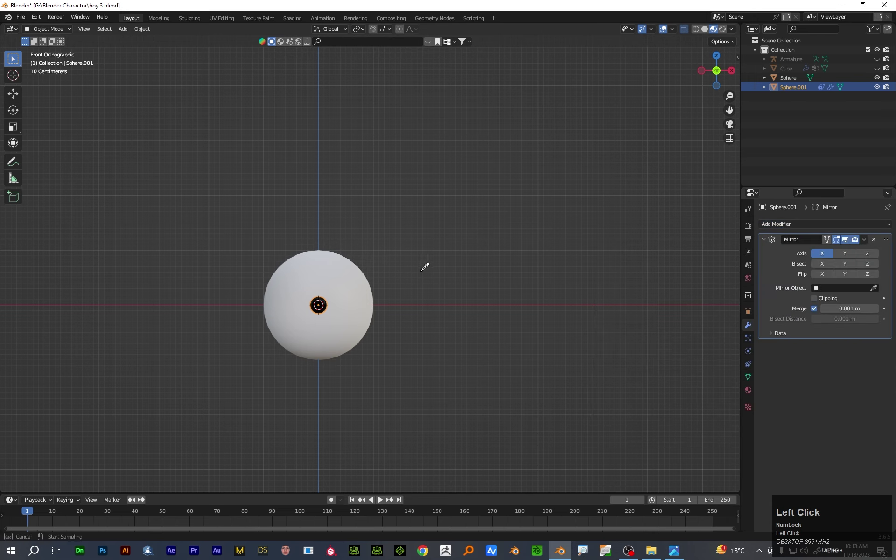
{"action": "key", "text": "g"}
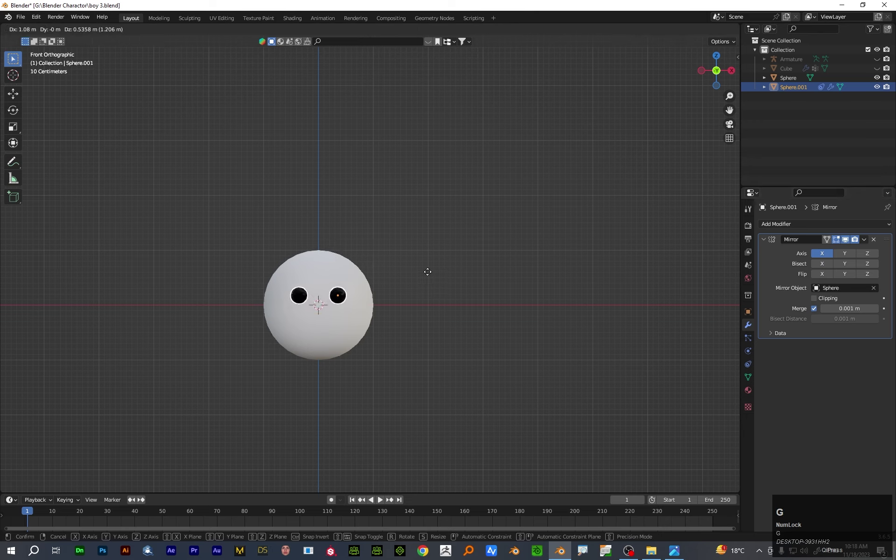
{"action": "left_click", "coordinate": [439, 266]}
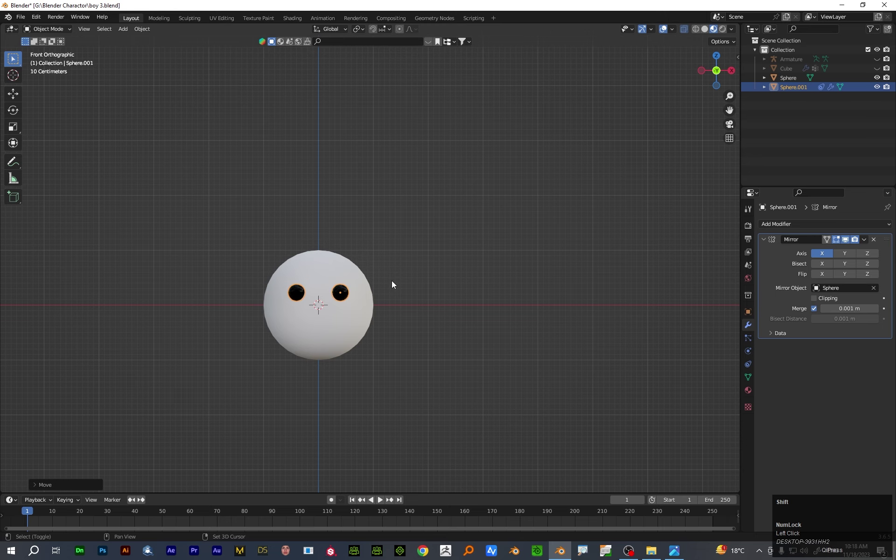
Add a plane and give it subdivision level 2
{"action": "key", "text": "shift+a"}
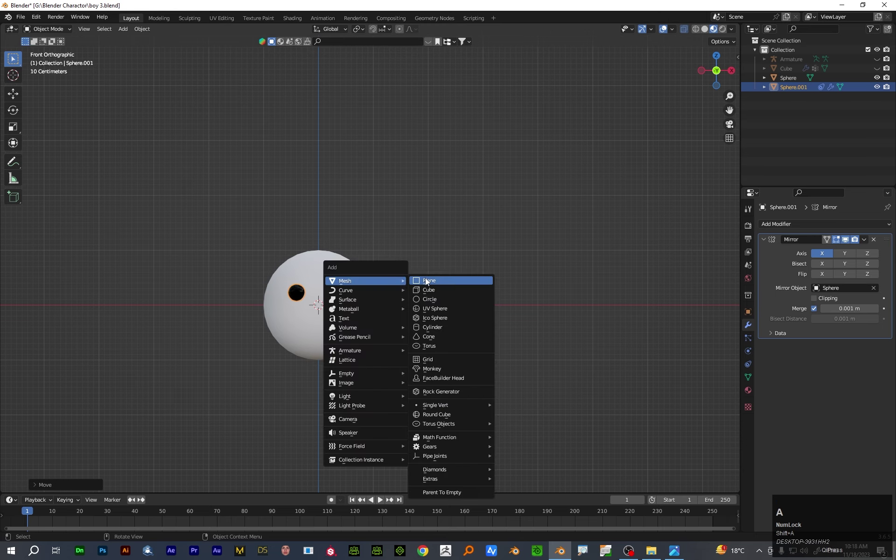
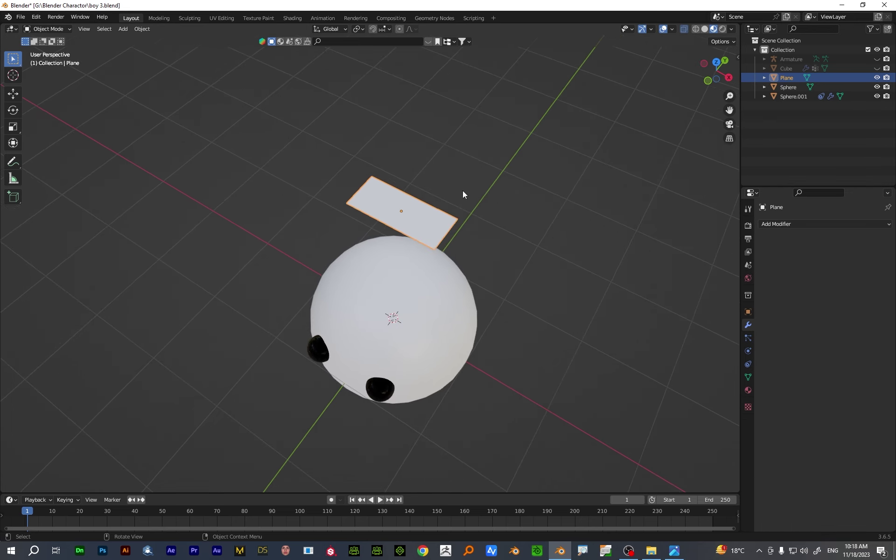
{"action": "scroll", "scroll_direction": "down", "scroll_amount": 3}
{"action": "left_click_drag", "start_coordinate": [488, 275], "coordinate": [750, 329]}
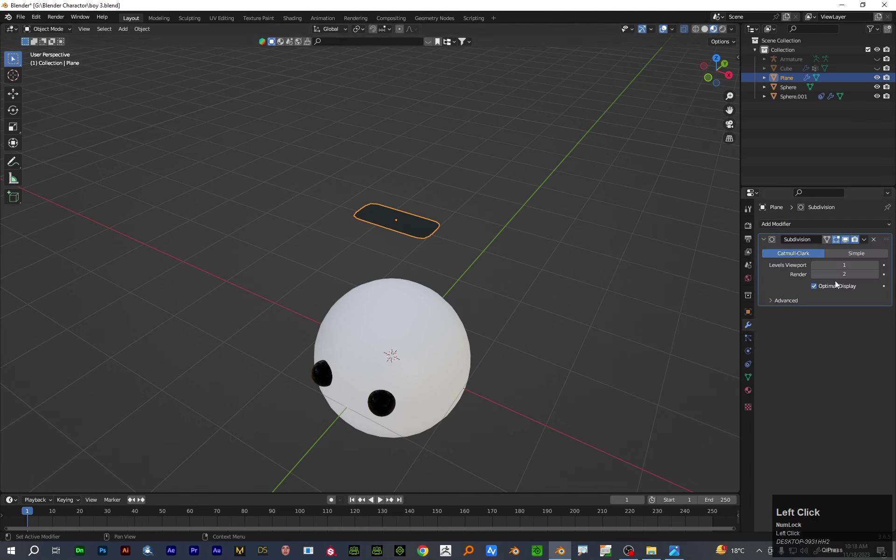
{"action": "key", "text": "2"}
{"action": "key", "text": "Return"}
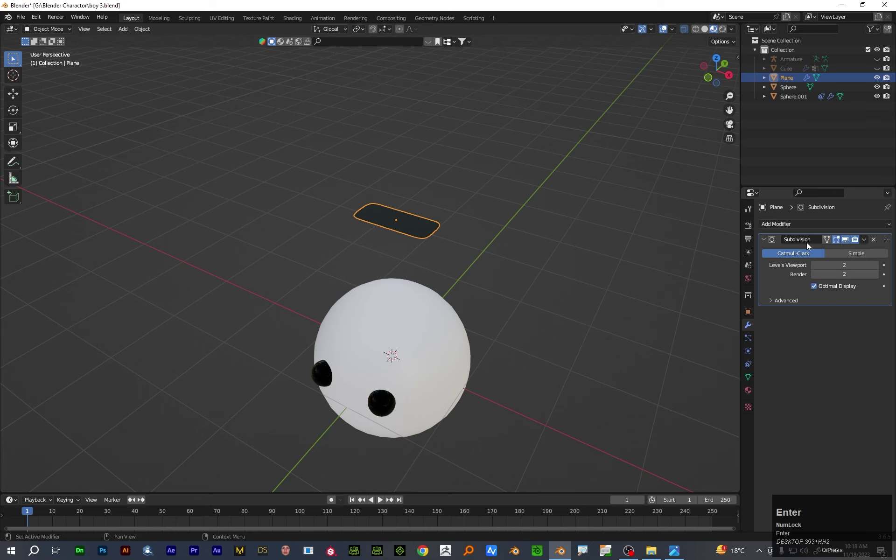
{"action": "scroll", "scroll_direction": "down", "scroll_amount": 3}
Turn the plane upright and move it in front of the head in side view
{"action": "key", "text": "g"}
{"action": "key", "text": "y"}
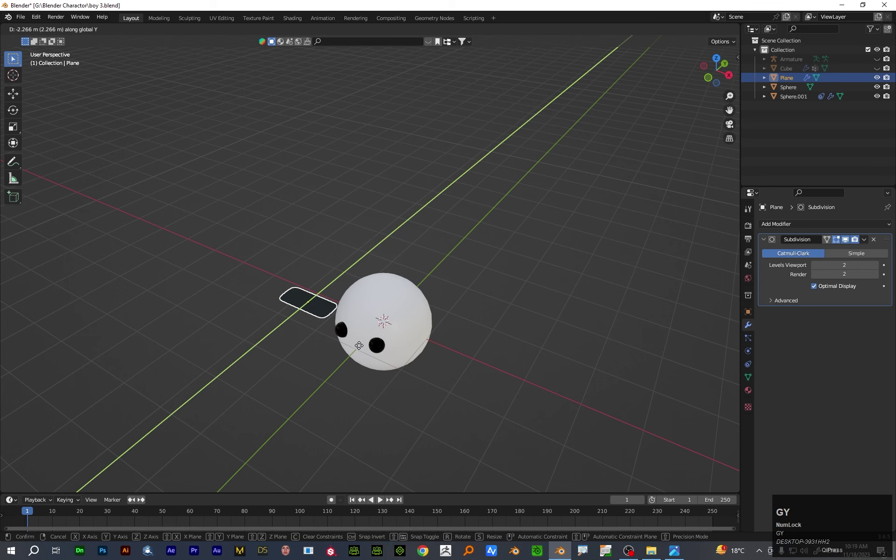
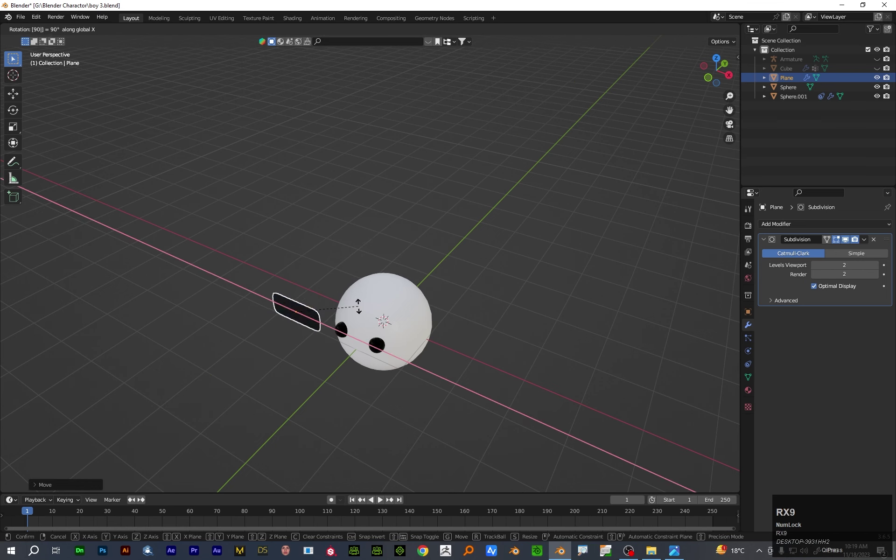
{"action": "left_click", "coordinate": [360, 311]}
{"action": "key", "text": "3"}
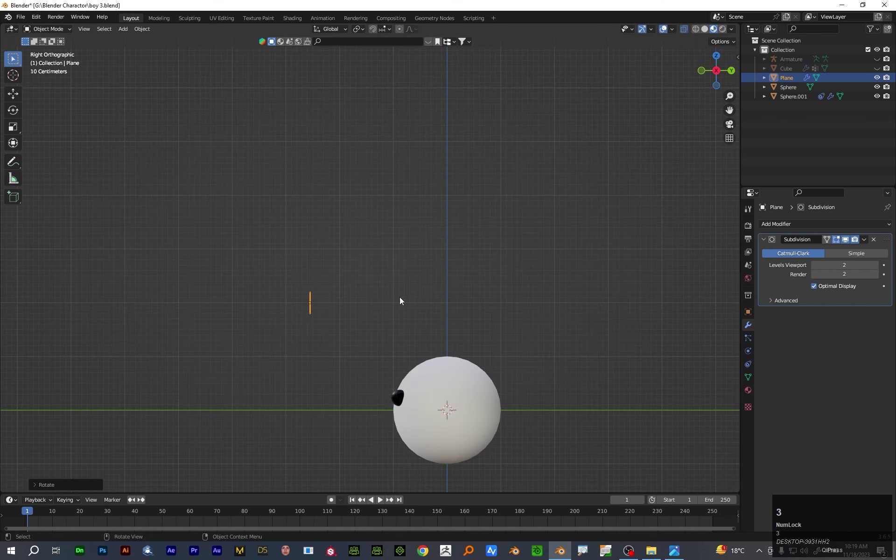
{"action": "left_click", "coordinate": [416, 419]}
{"action": "scroll", "scroll_direction": "up", "scroll_amount": 3}
{"action": "left_click", "coordinate": [483, 415]}
{"action": "left_click_drag", "start_coordinate": [516, 371], "coordinate": [307, 299]}
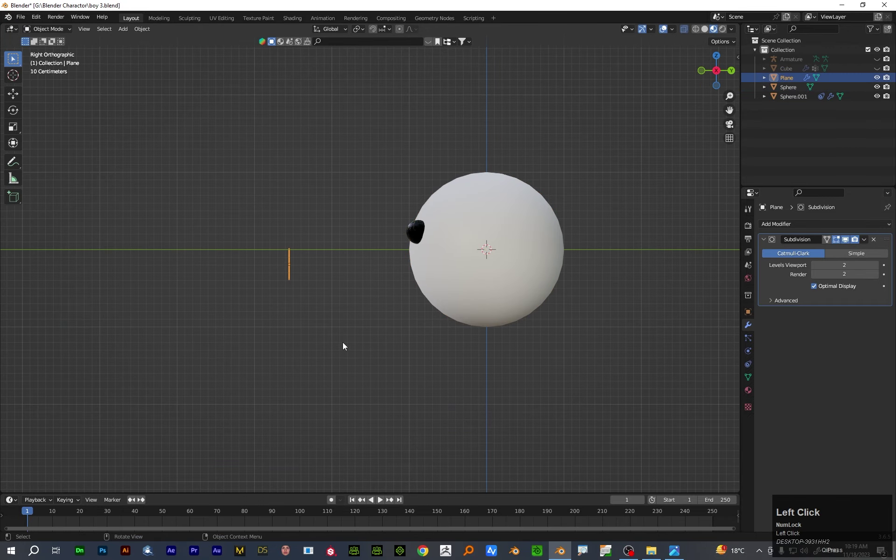
{"action": "key", "text": "g"}
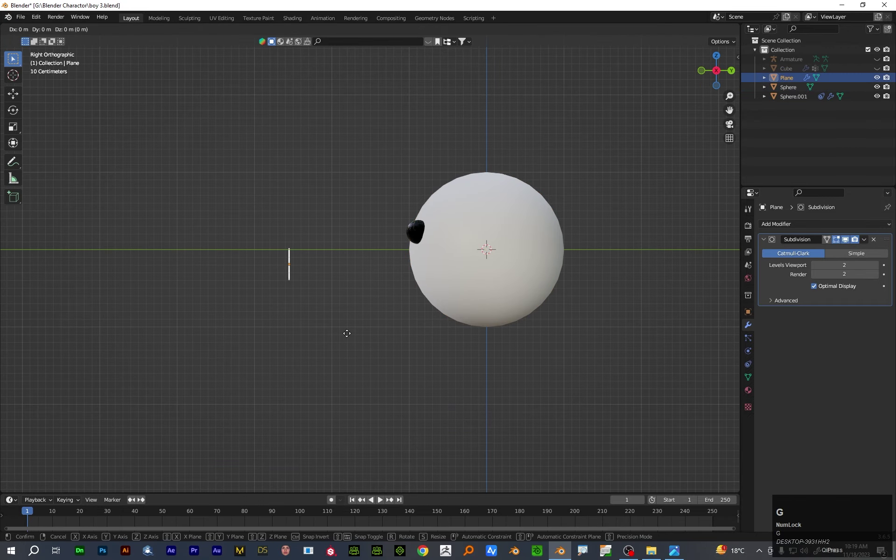
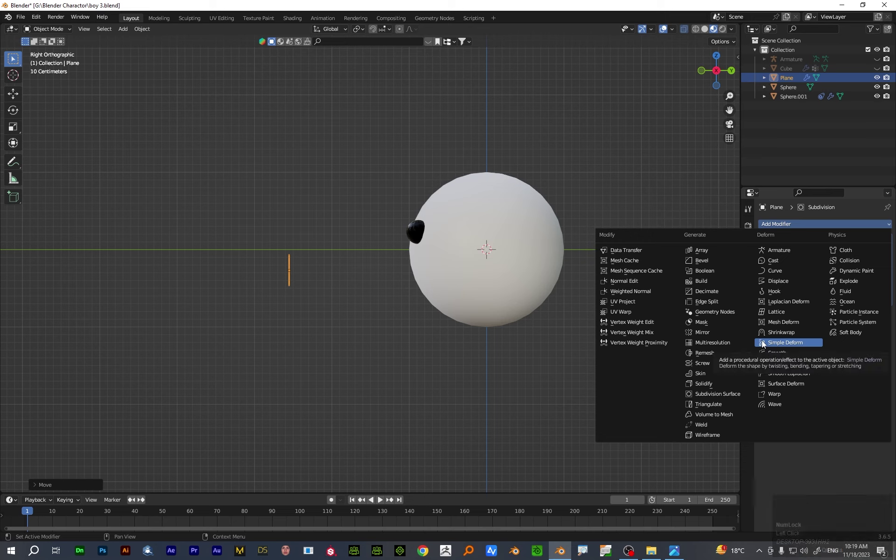
Shrinkwrap the plane onto Sphere with Target Normal Project and 0.003 m offset
{"action": "left_click", "coordinate": [772, 336]}
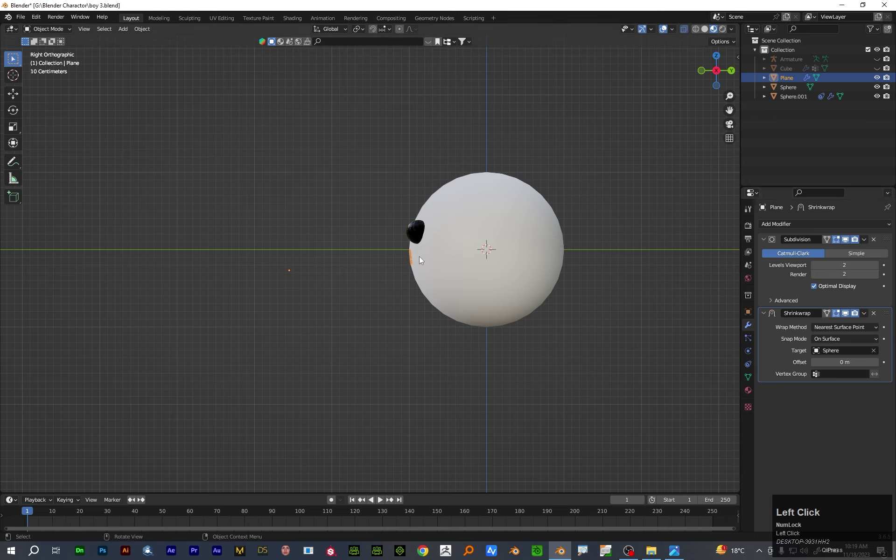
{"action": "left_click", "coordinate": [856, 333]}
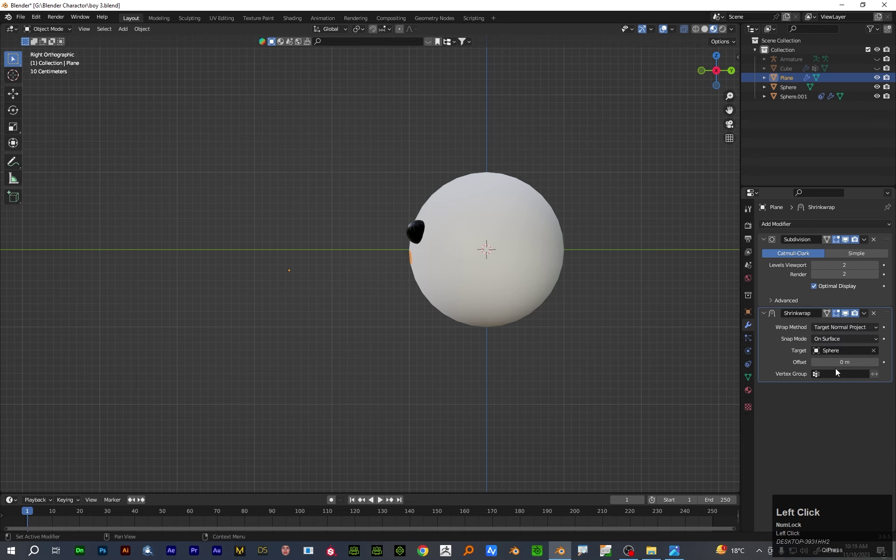
{"action": "scroll", "scroll_direction": "up", "scroll_amount": 3}
{"action": "left_click", "coordinate": [501, 280]}
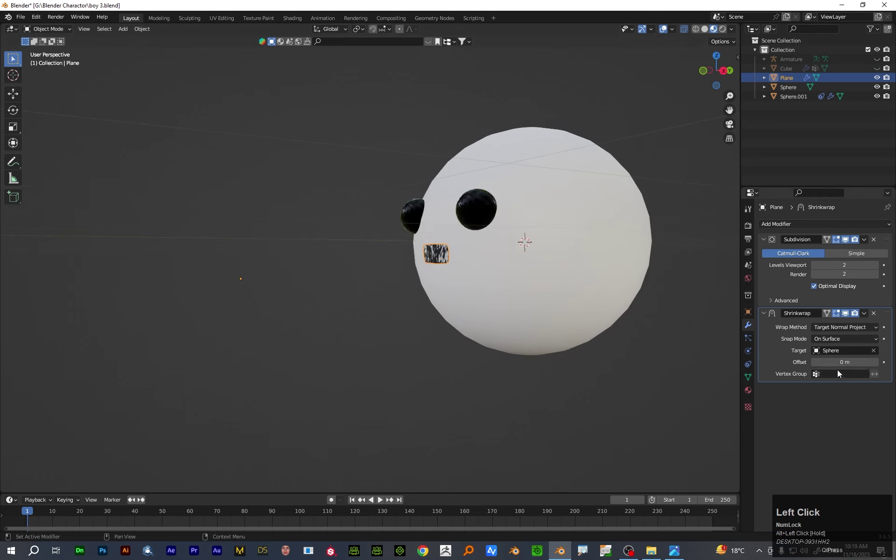
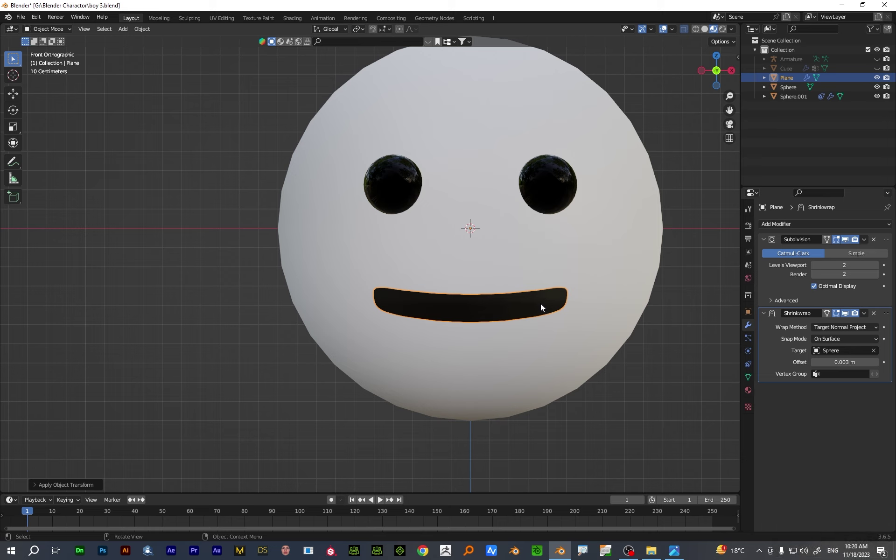
Shade the mouth smooth and scale it down into a mouth below the eyes
{"action": "right_click", "coordinate": [675, 343]}
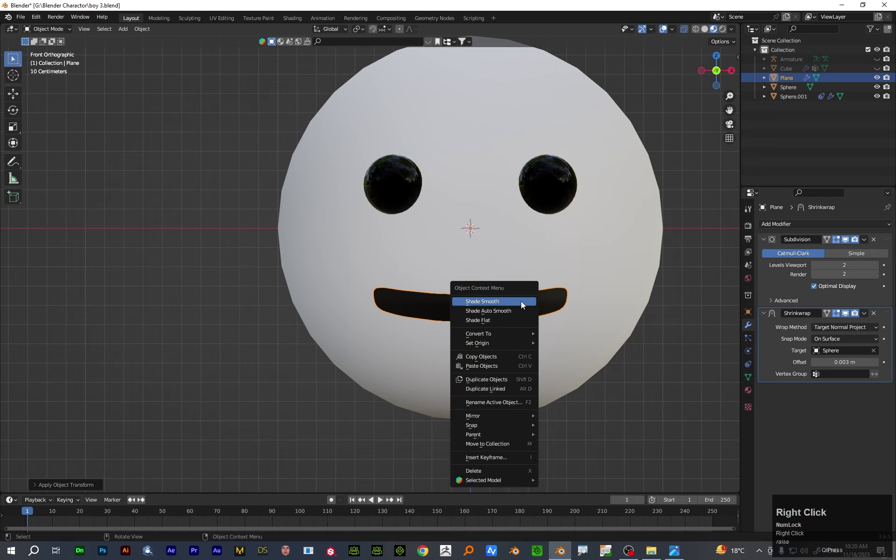
{"action": "left_click", "coordinate": [559, 353]}
{"action": "key", "text": "s"}
{"action": "left_click", "coordinate": [601, 324]}
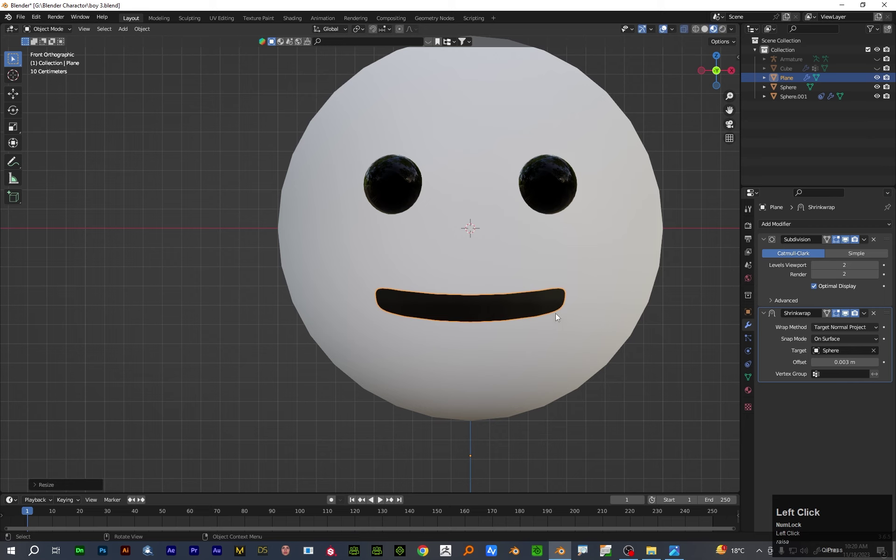
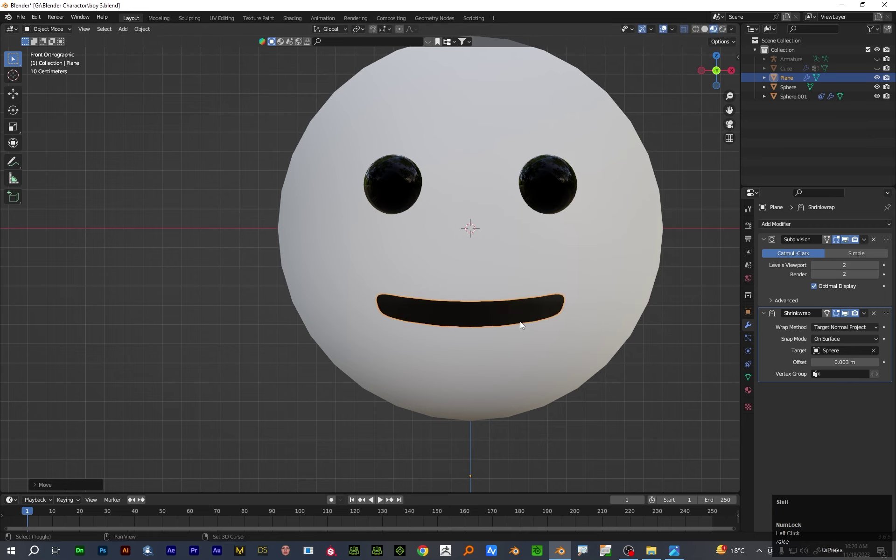
Duplicate the mouth into a small nose, then duplicate again and place the copy on the forehead
{"action": "key", "text": "shift+d"}
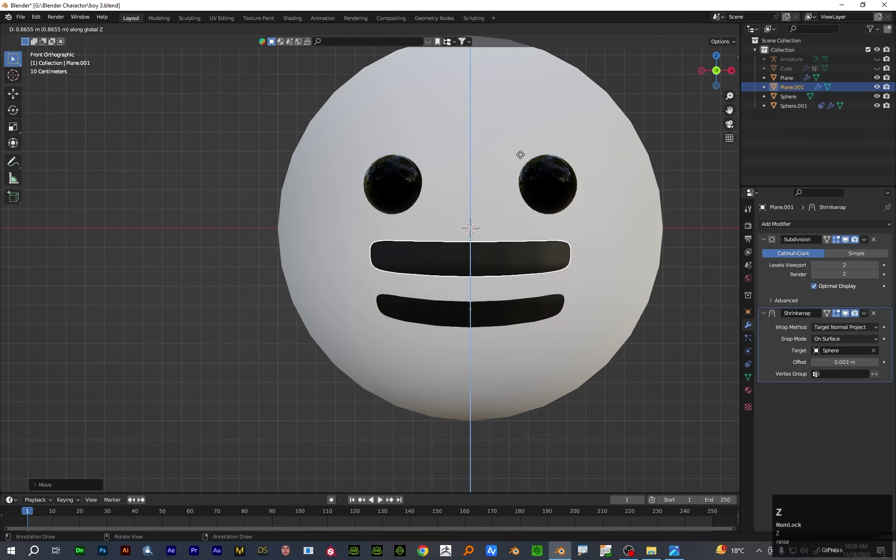
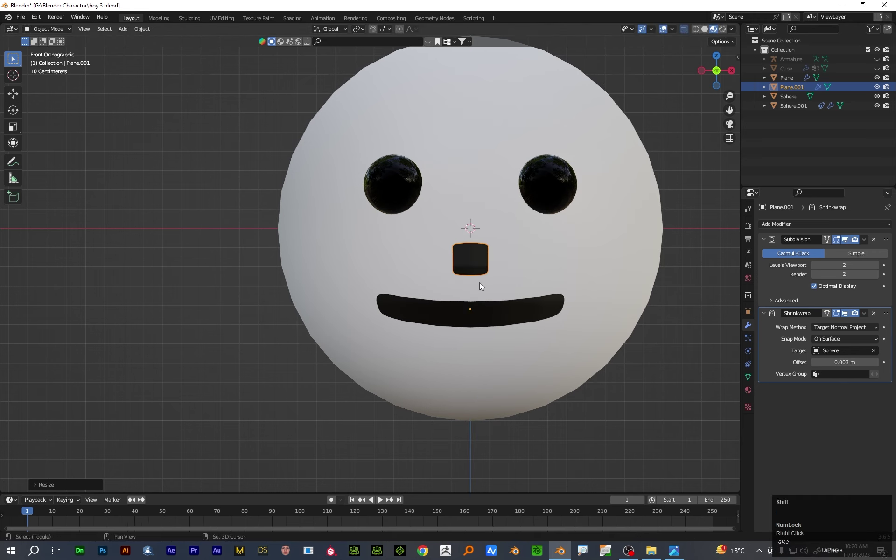
{"action": "key", "text": "shift+d"}
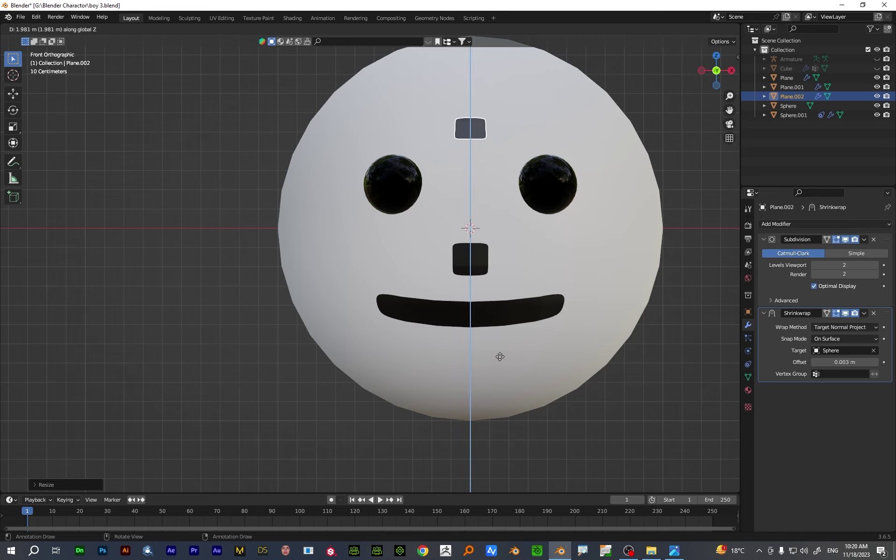
{"action": "left_click", "coordinate": [506, 349]}
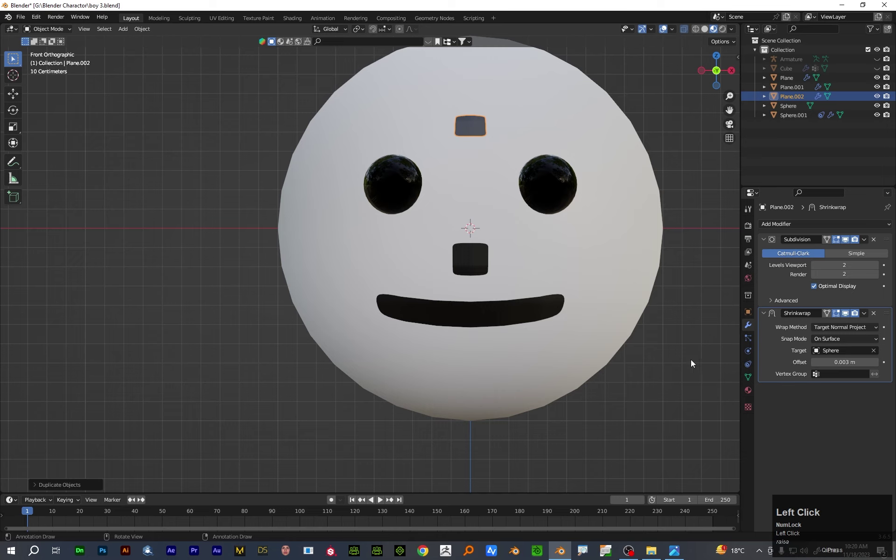
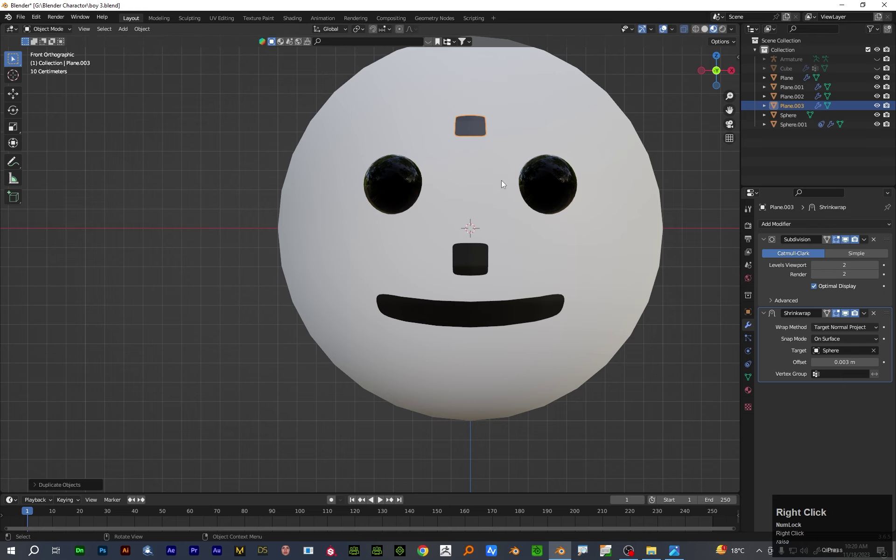
{"action": "left_click", "coordinate": [474, 130]}
Slide the forehead patch sideways and mirror it across Sphere with a Mirror modifier
{"action": "key", "text": "g"}
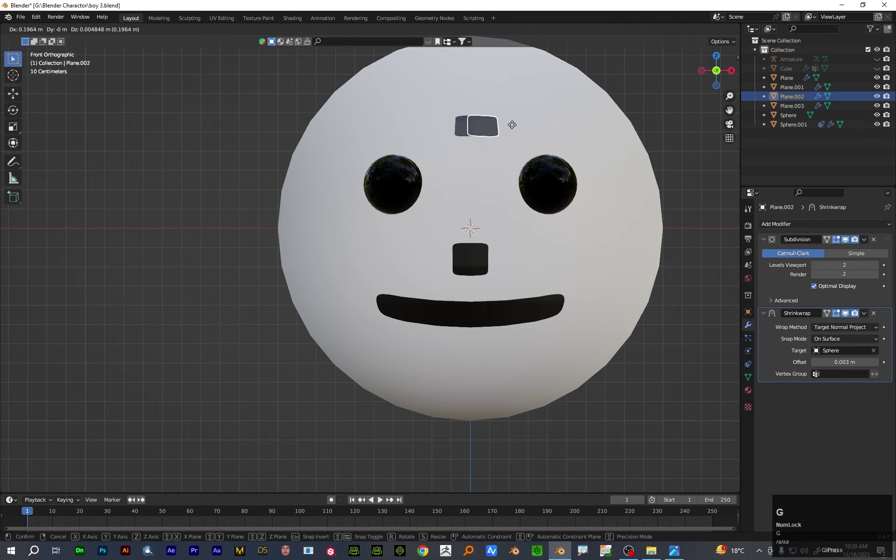
{"action": "left_click", "coordinate": [521, 130]}
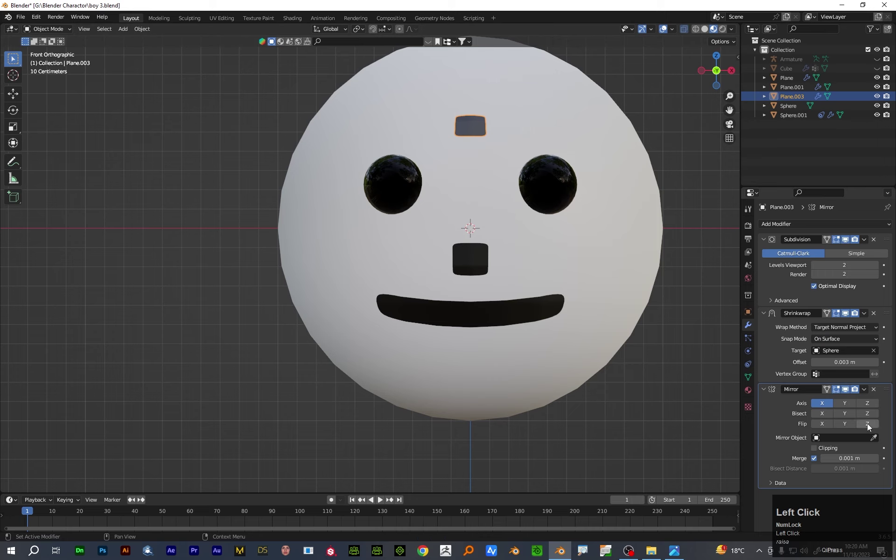
{"action": "left_click", "coordinate": [875, 440]}
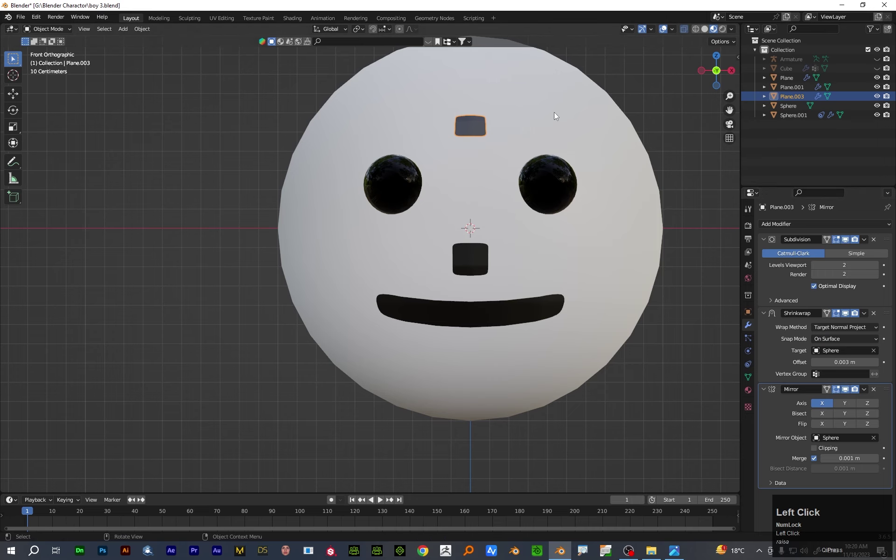
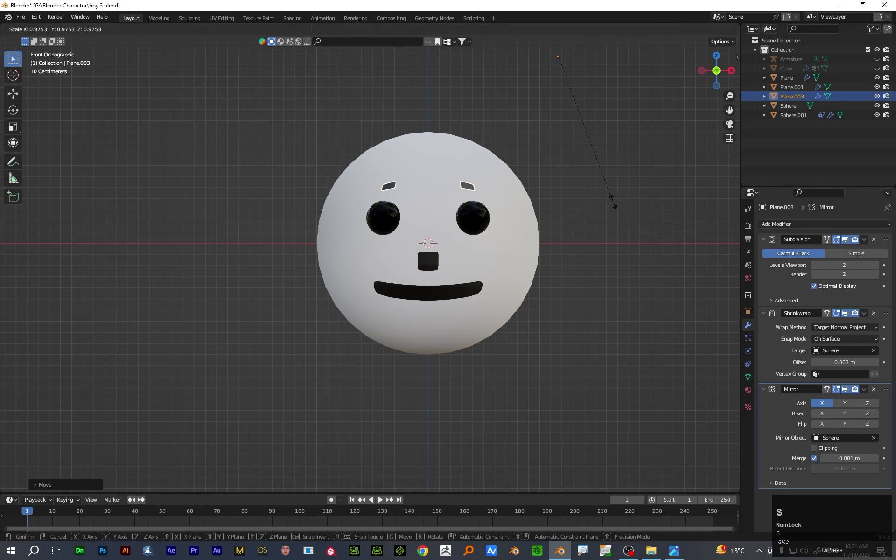
{"action": "left_click", "coordinate": [32, 226]}
Scale the patch along Z, shift it along X and stretch it along X into arched eyebrows
{"action": "key", "text": "s"}
{"action": "key", "text": "s"}
{"action": "key", "text": "z"}
{"action": "left_click", "coordinate": [563, 163]}
{"action": "key", "text": "g"}
{"action": "key", "text": "x"}
{"action": "left_click", "coordinate": [645, 166]}
{"action": "key", "text": "s"}
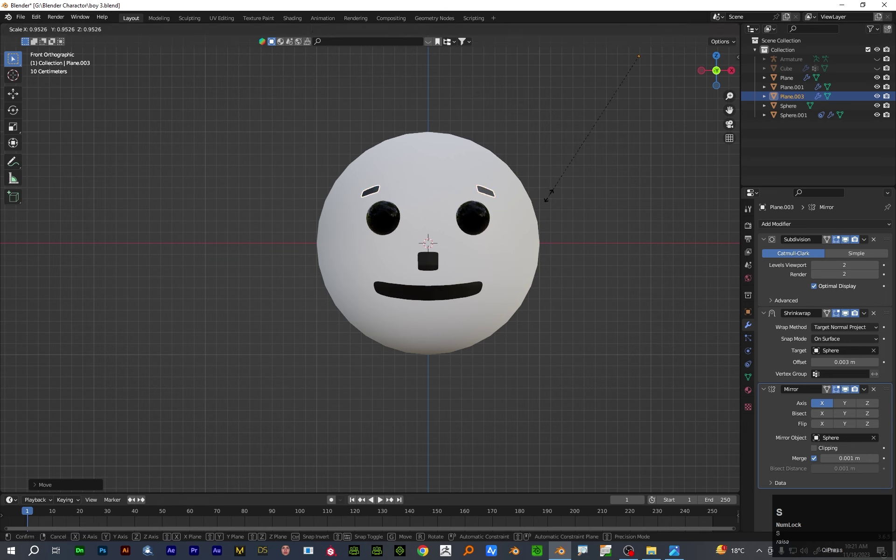
{"action": "key", "text": "x"}
{"action": "left_click", "coordinate": [271, 314]}
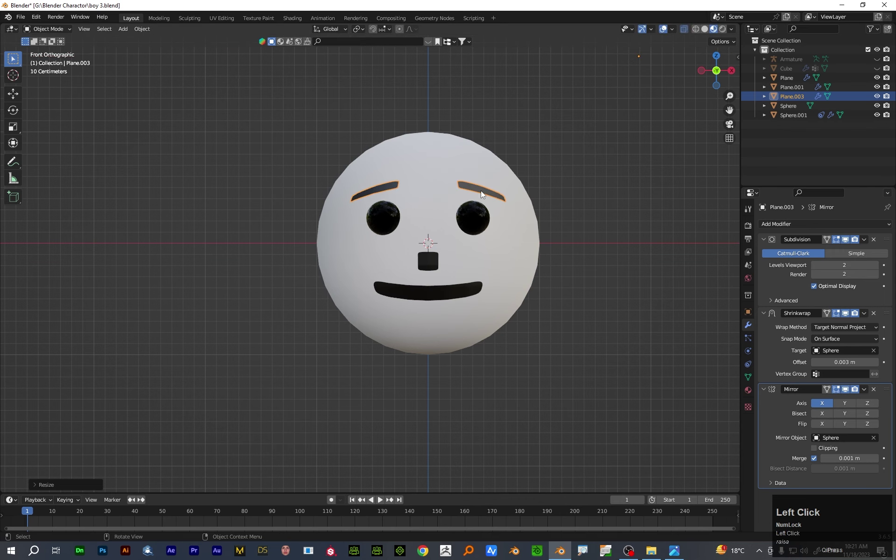
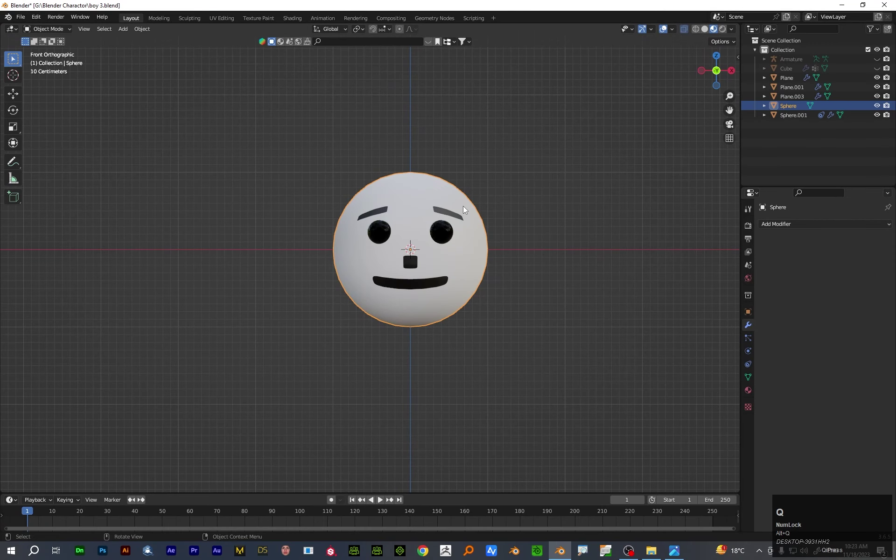
Select the head sphere, hide everything else and look at it from the top
{"action": "left_click", "coordinate": [465, 210]}
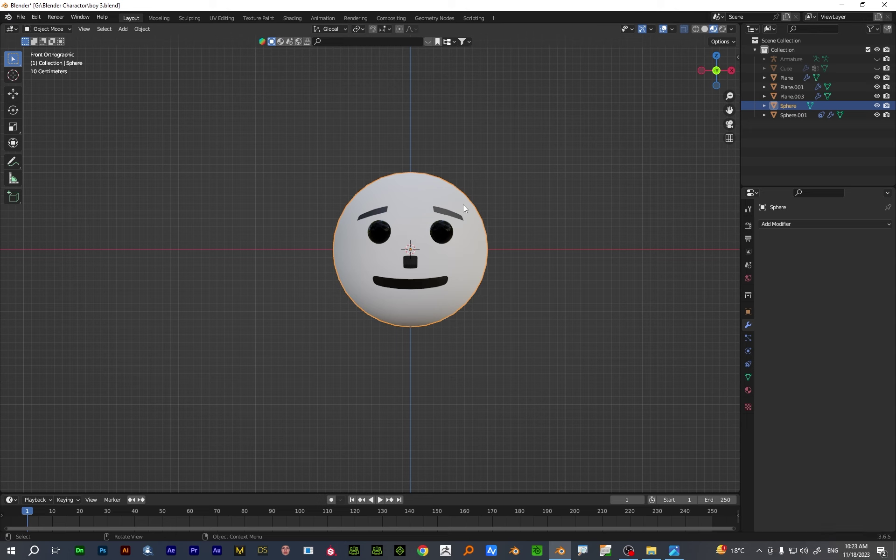
{"action": "left_click", "coordinate": [464, 209]}
{"action": "key", "text": "shift+h"}
{"action": "left_click", "coordinate": [464, 209]}
{"action": "key", "text": "7"}
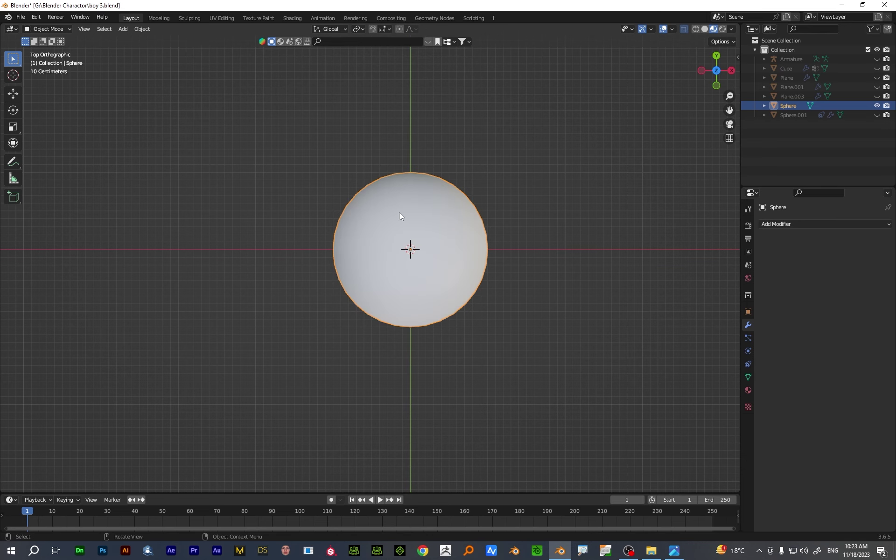
Enter Edit Mode and circle-select the sphere's top and bottom face bands
{"action": "key", "text": "Tab"}
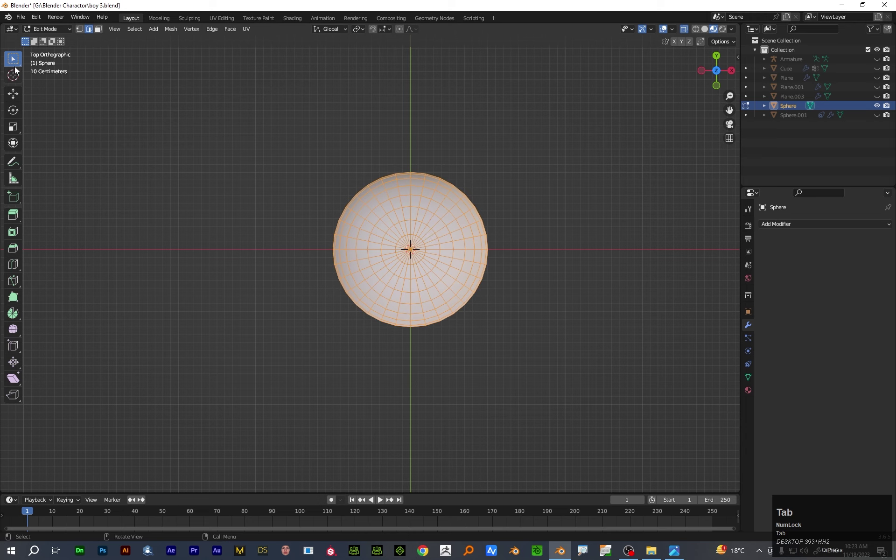
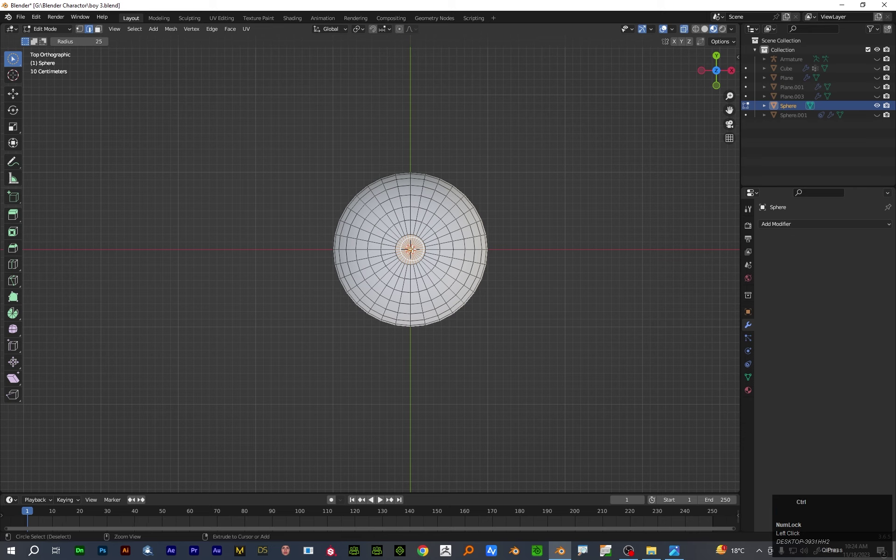
{"action": "key", "text": "ctrl+="}
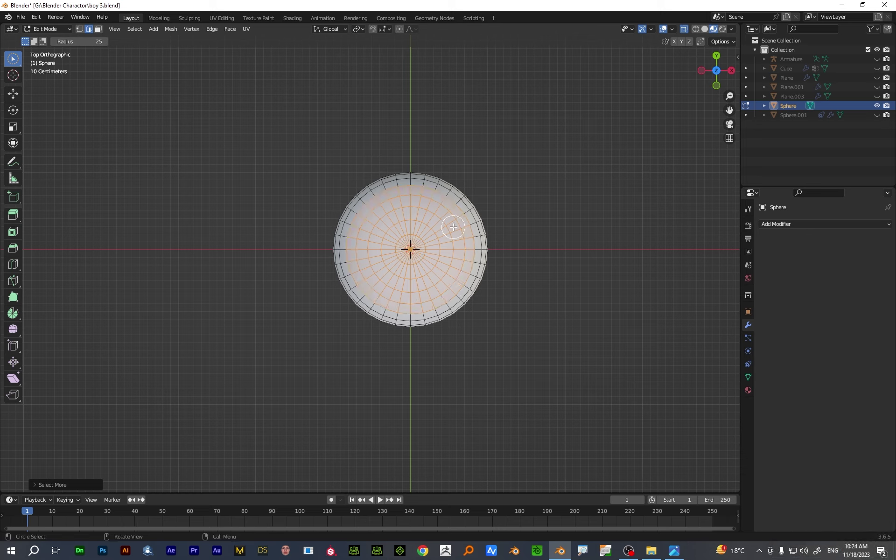
{"action": "key", "text": "1"}
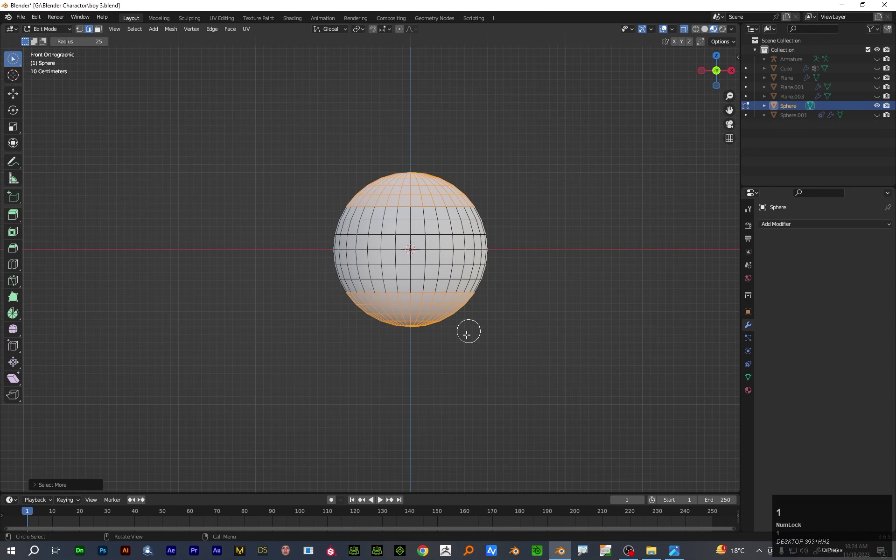
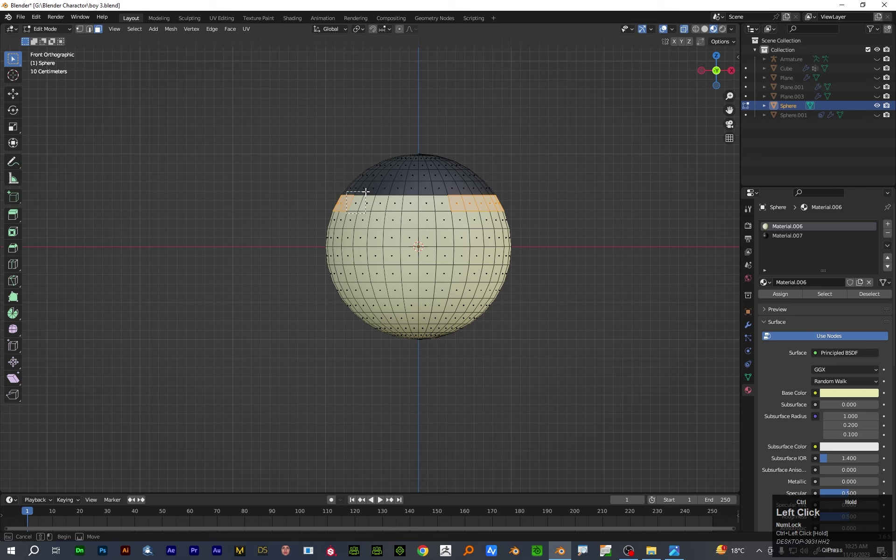
Undo the last change and reselect the head sphere in front view
{"action": "key", "text": "ctrl+z"}
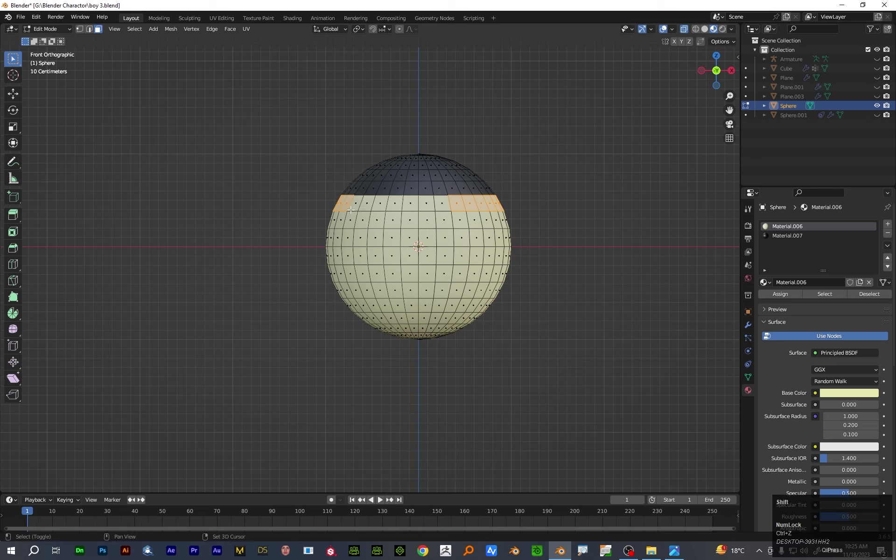
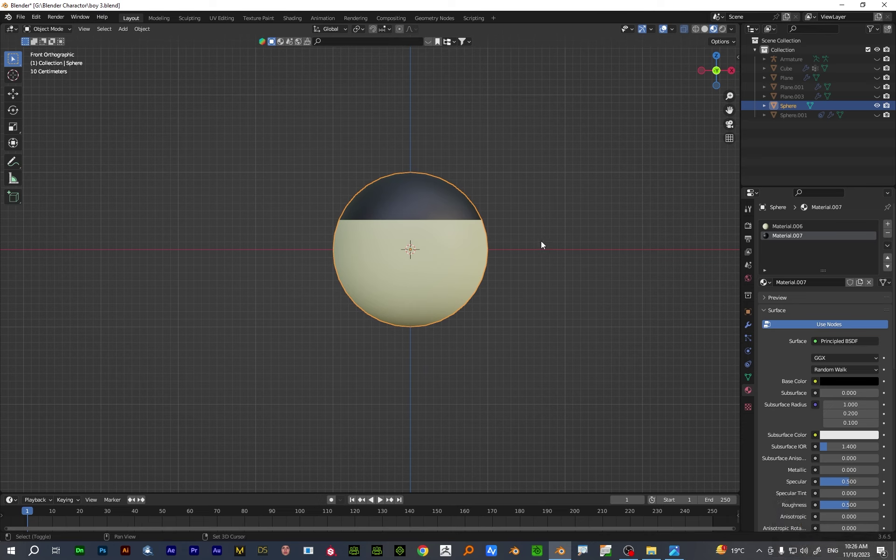
{"action": "key", "text": "shift+a"}
{"action": "left_click", "coordinate": [530, 204]}
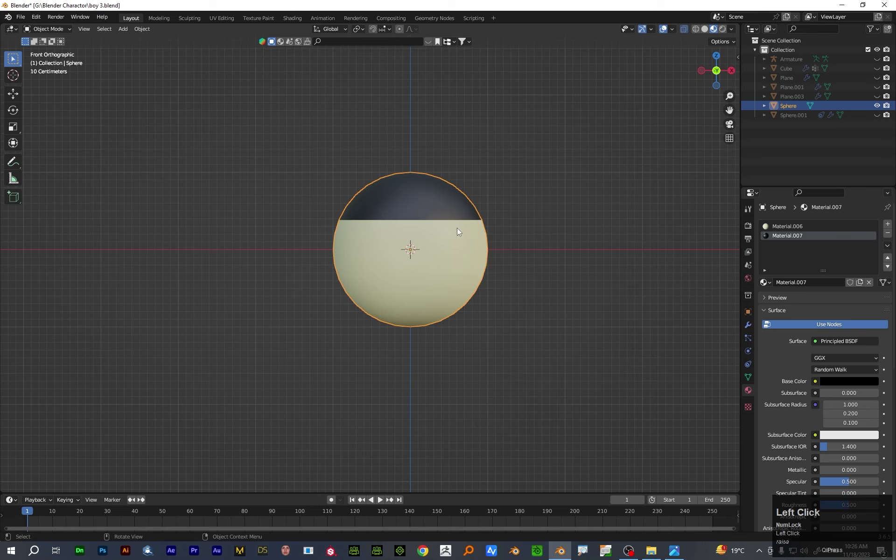
{"action": "key", "text": "1"}
{"action": "left_click", "coordinate": [451, 237]}
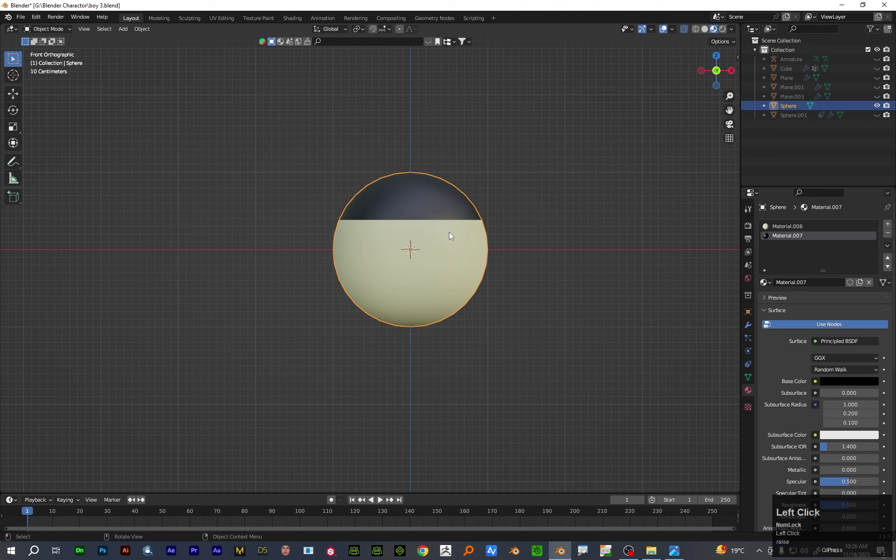
{"action": "left_click", "coordinate": [451, 237]}
{"action": "key", "text": "ctrl+1"}
{"action": "key", "text": "ctrl+1"}
{"action": "key", "text": "1"}
{"action": "left_click", "coordinate": [443, 234]}
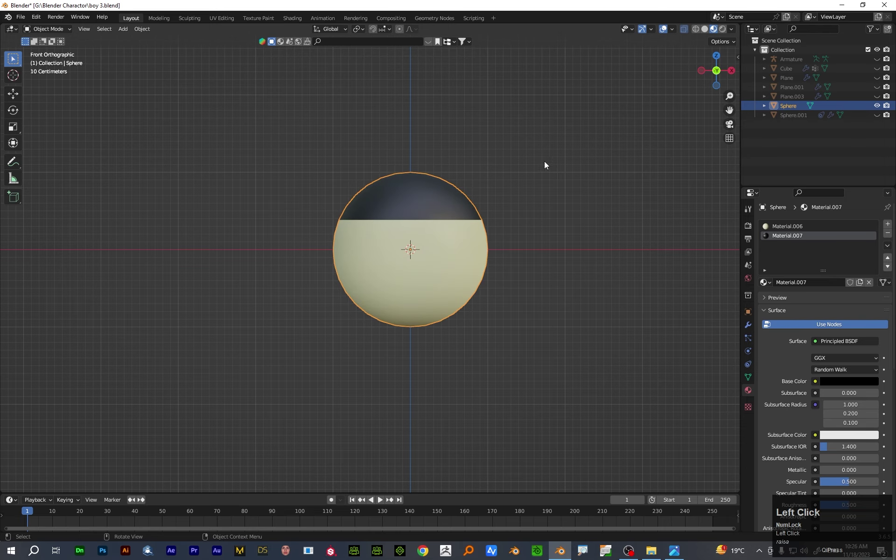
Assign the hair material to the forehead faces so the hair ends in a squared fringe
{"action": "key", "text": "Tab"}
{"action": "scroll", "scroll_direction": "up", "scroll_amount": 3}
{"action": "left_click", "coordinate": [805, 229]}
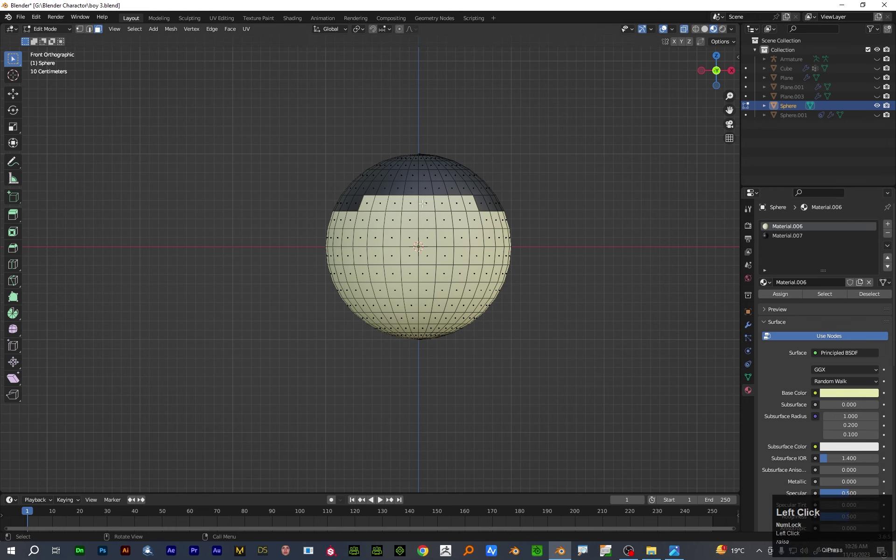
{"action": "scroll", "scroll_direction": "up", "scroll_amount": 3}
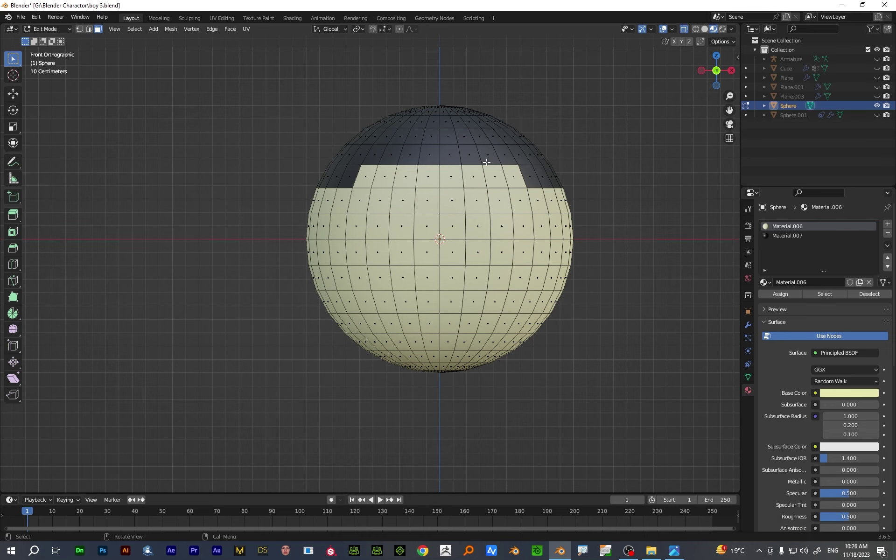
{"action": "scroll", "scroll_direction": "down", "scroll_amount": 3}
{"action": "key", "text": "Tab"}
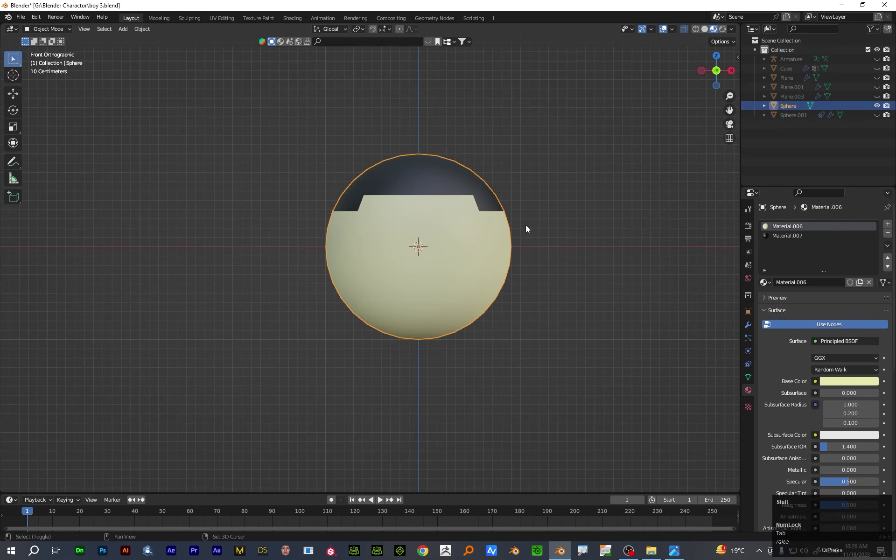
{"action": "key", "text": "shift+a"}
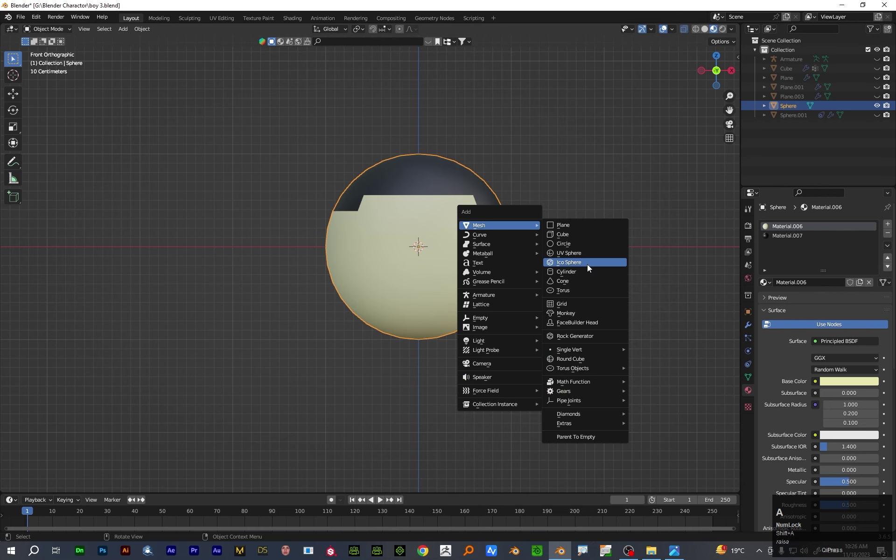
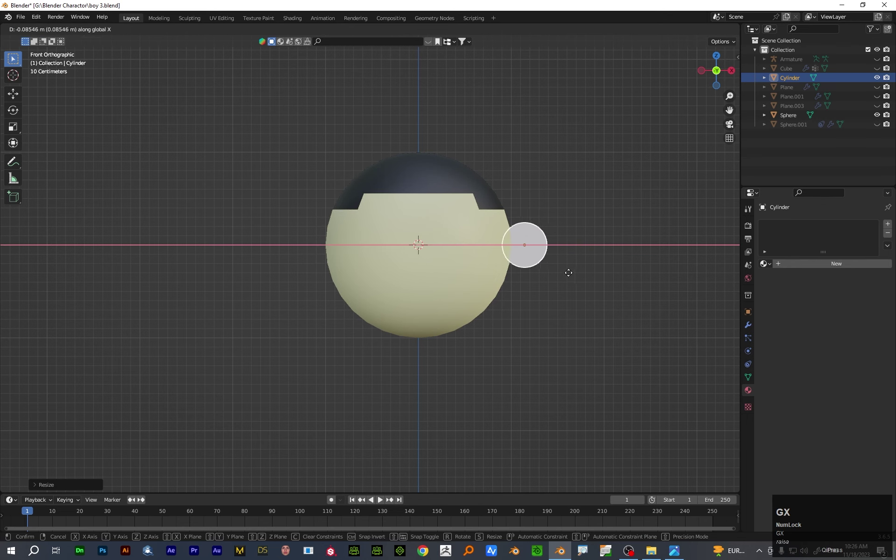
Size the cylinder ear beside the head and mirror it with Sphere as Mirror Object
{"action": "left_click", "coordinate": [571, 276]}
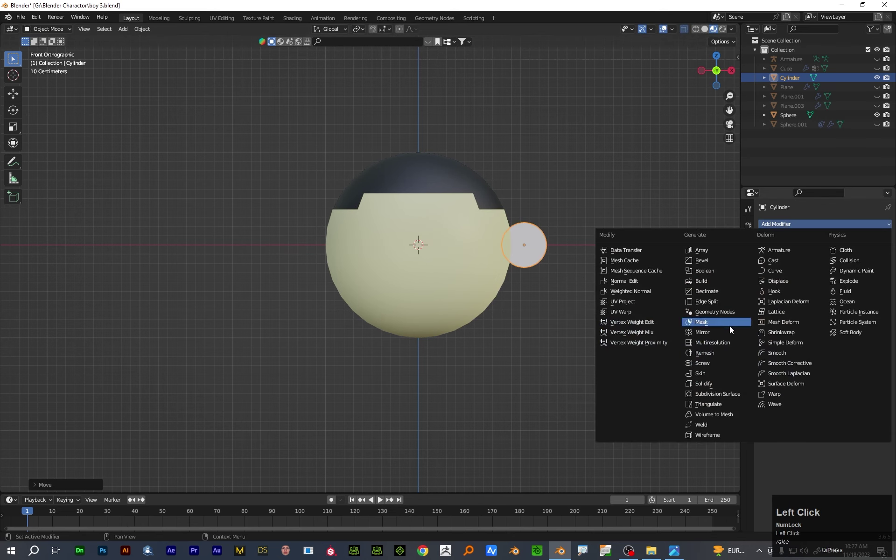
{"action": "left_click", "coordinate": [718, 340]}
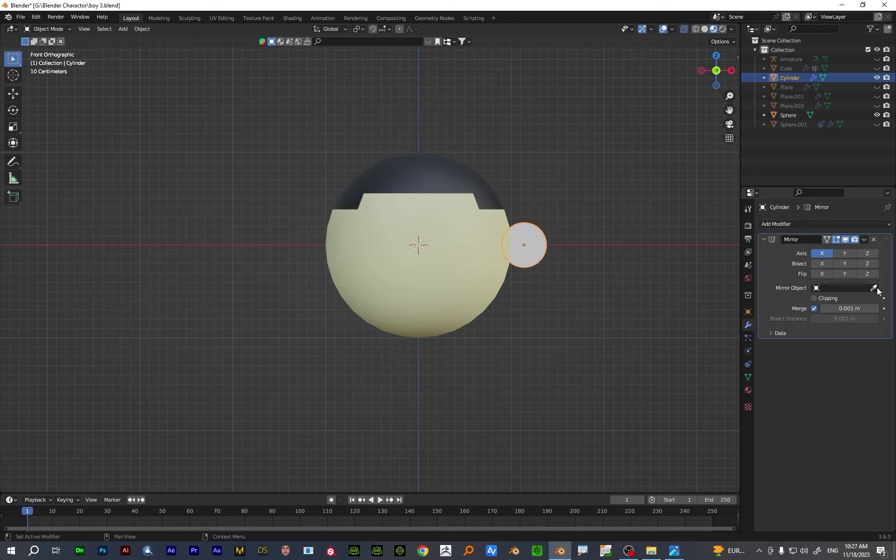
{"action": "left_click", "coordinate": [880, 291]}
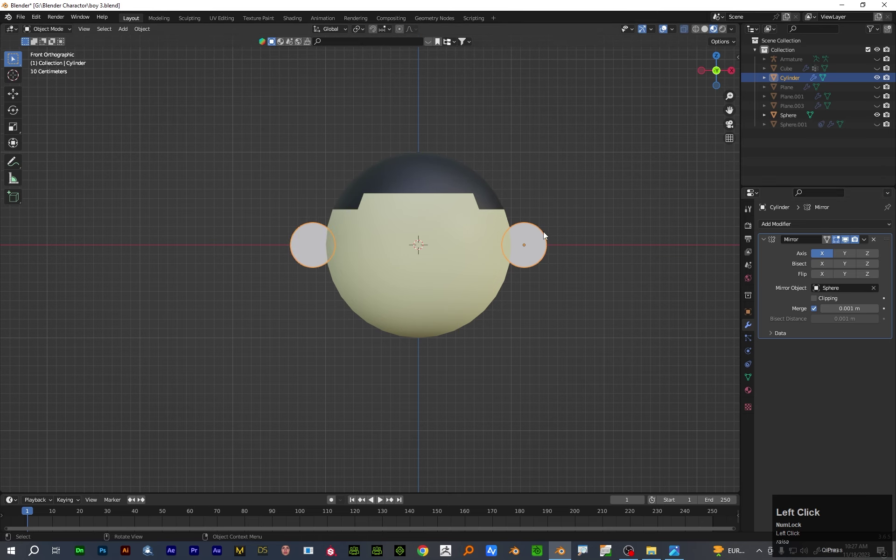
Select the ear together with the head sphere
{"action": "scroll", "scroll_direction": "up", "scroll_amount": 3}
{"action": "left_click", "coordinate": [621, 231]}
{"action": "left_click", "coordinate": [543, 268]}
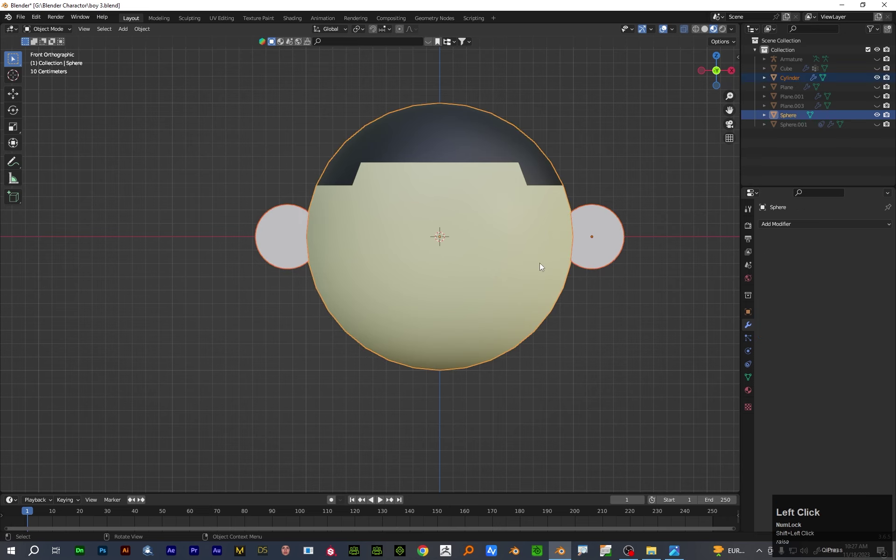
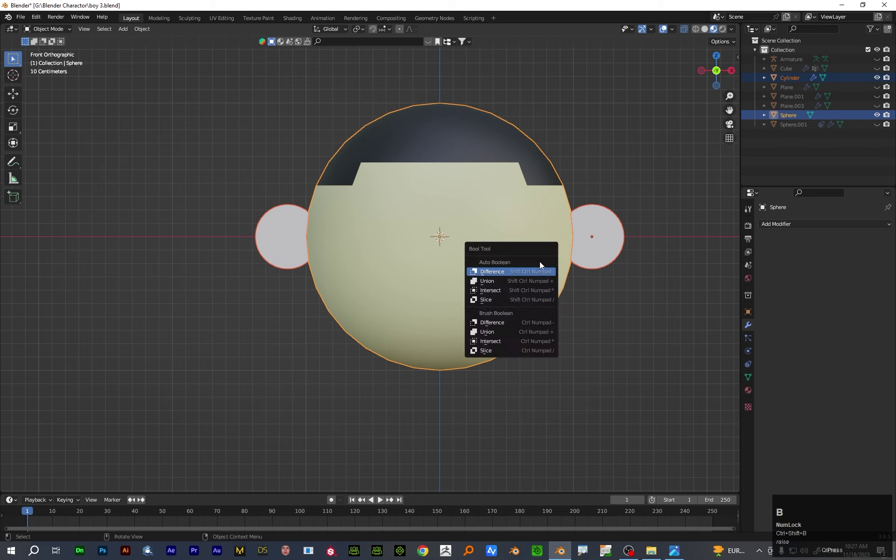
Auto Boolean the mirrored ears into the head sphere as one object and zoom out
{"action": "left_click", "coordinate": [504, 285]}
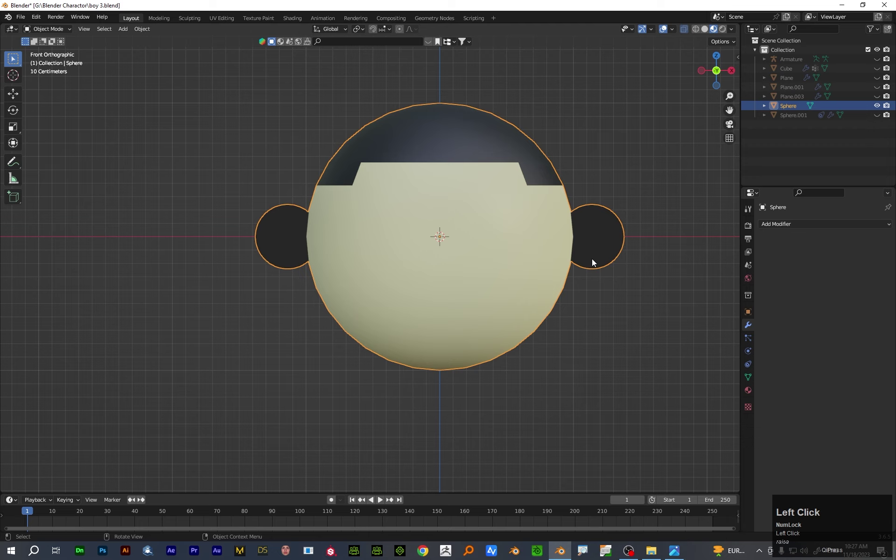
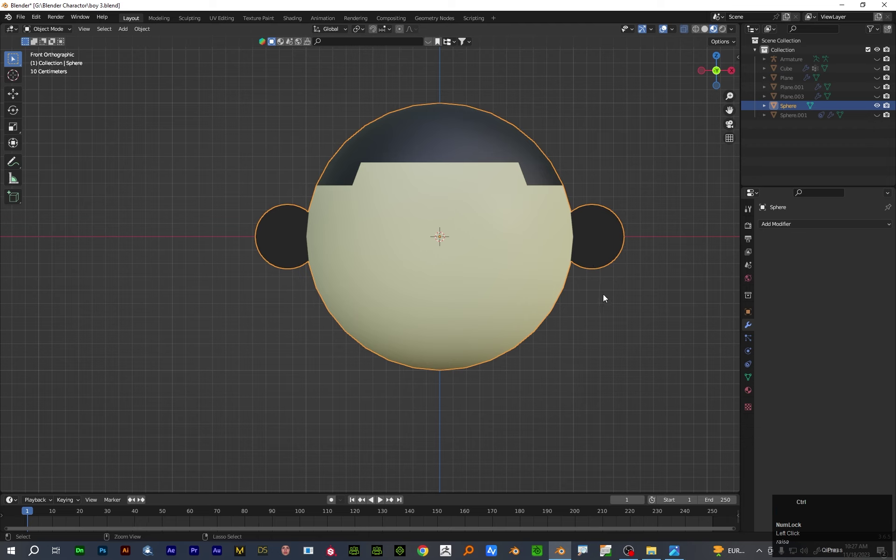
{"action": "left_click", "coordinate": [602, 299]}
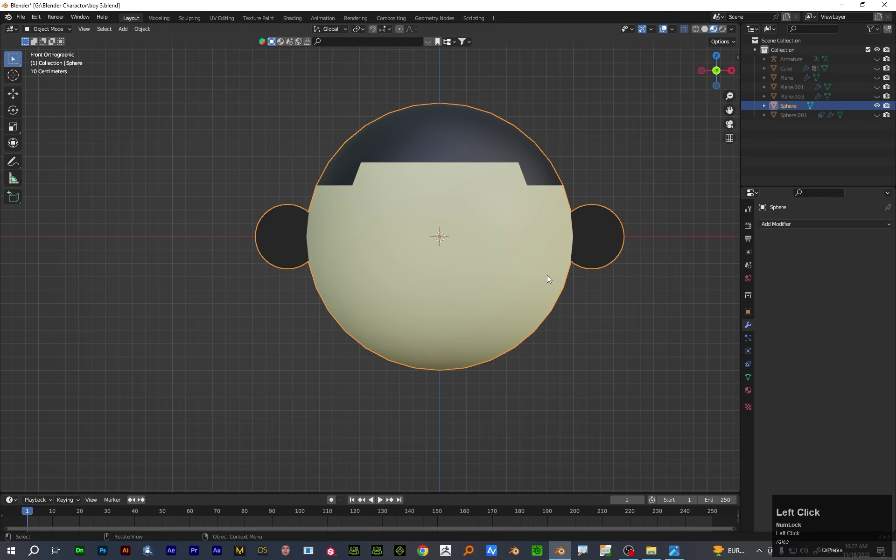
{"action": "key", "text": "Tab"}
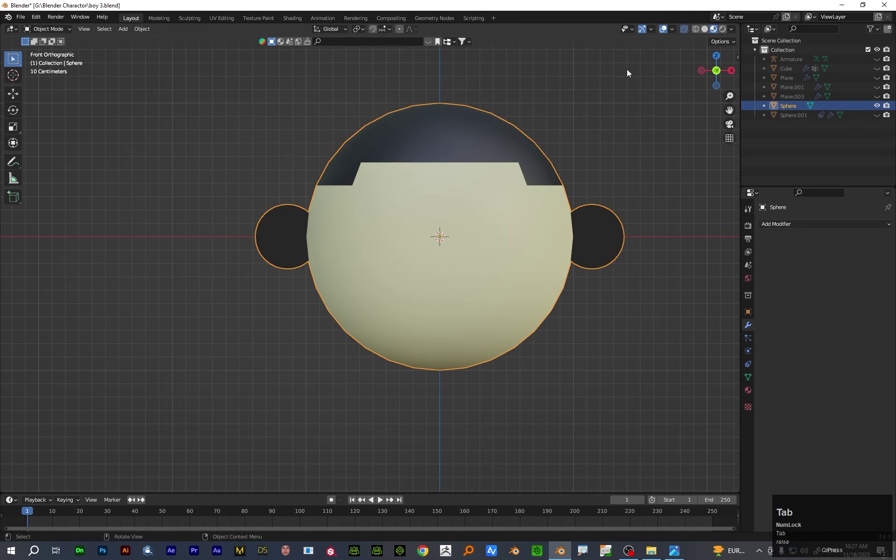
{"action": "scroll", "scroll_direction": "down", "scroll_amount": 3}
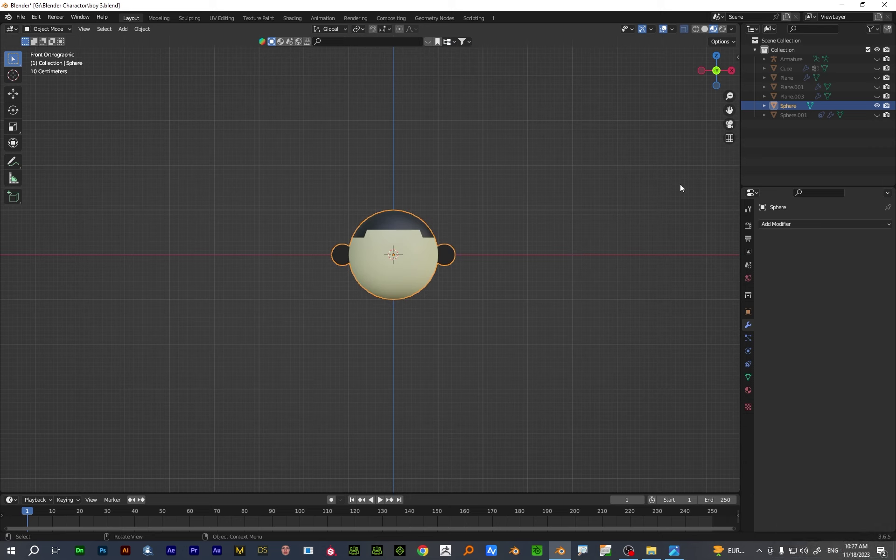
{"action": "scroll", "scroll_direction": "down", "scroll_amount": 3}
Unhide everything, then hide the body and armature again
{"action": "key", "text": "alt+h"}
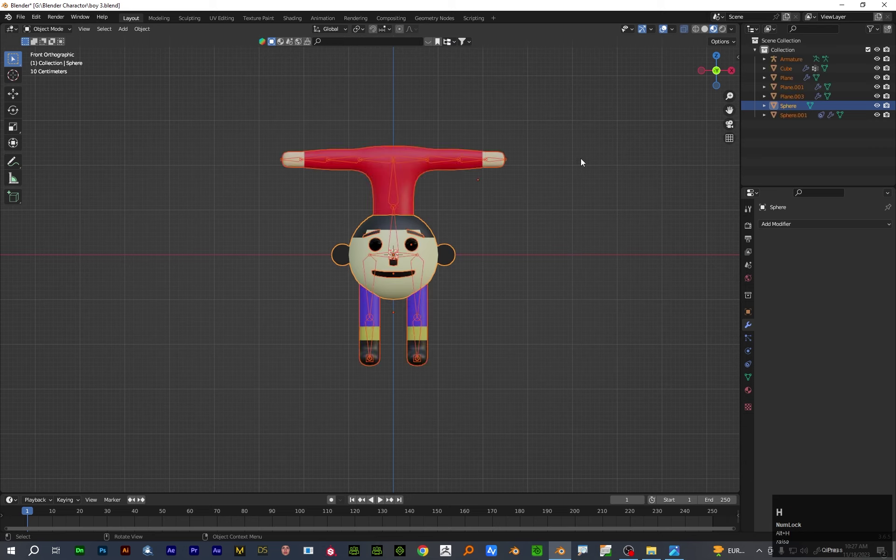
{"action": "left_click_drag", "start_coordinate": [565, 212], "coordinate": [452, 183]}
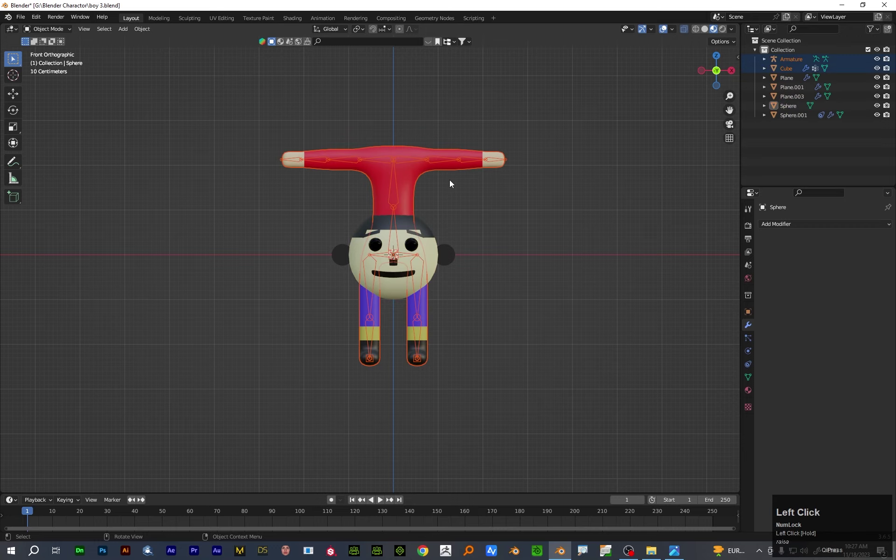
{"action": "key", "text": "h"}
{"action": "scroll", "scroll_direction": "up", "scroll_amount": 3}
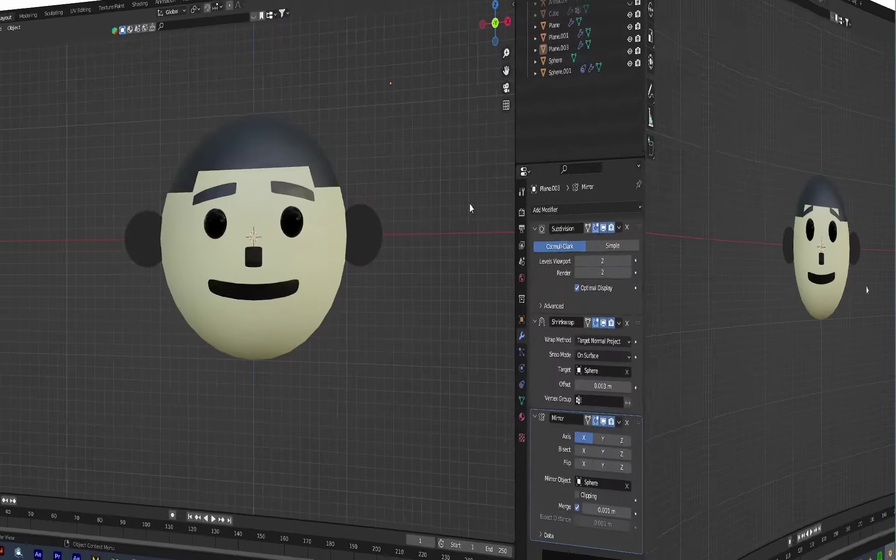
{"action": "key", "text": "alt+q"}
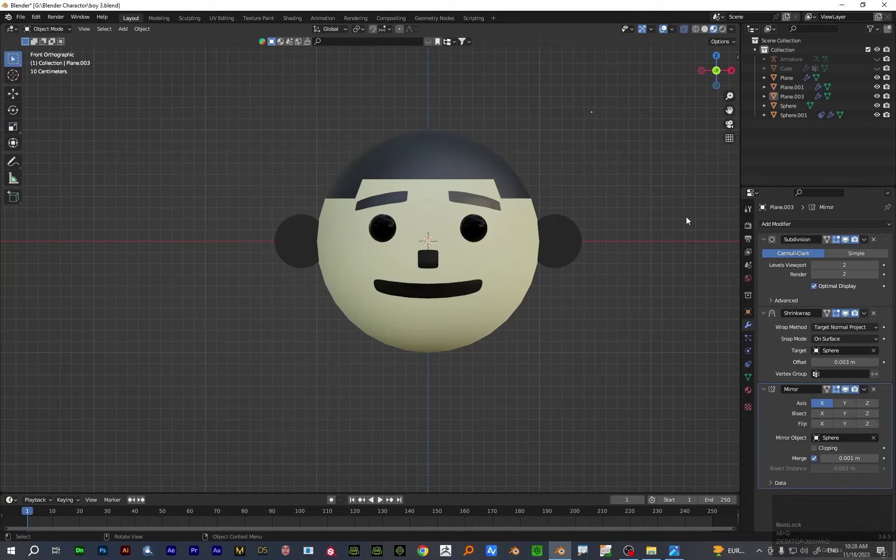
Rotate the mirrored eyebrows into a slant above the eyes
{"action": "left_click", "coordinate": [470, 207]}
{"action": "key", "text": "r"}
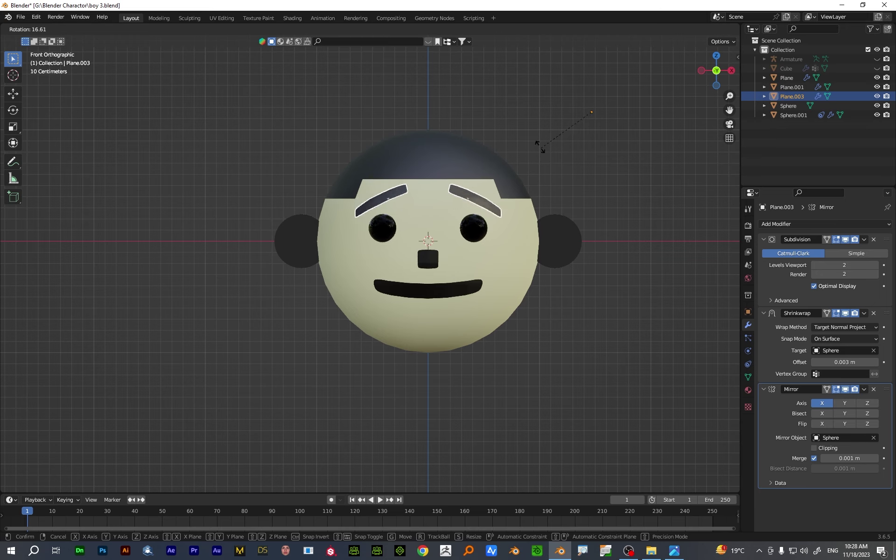
{"action": "left_click", "coordinate": [448, 296]}
{"action": "left_click", "coordinate": [449, 300]}
{"action": "key", "text": "a"}
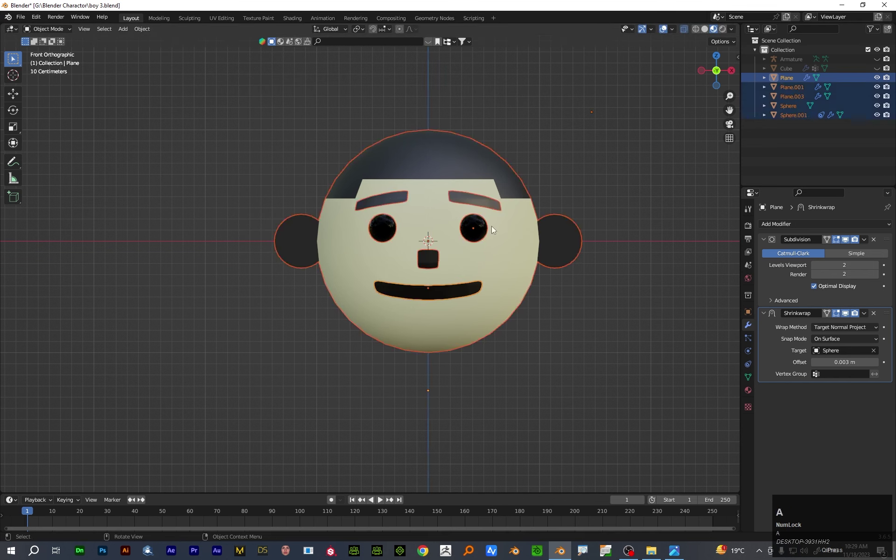
Apply All Transforms to the face features and parent them to the Sphere object
{"action": "key", "text": "ctrl+a"}
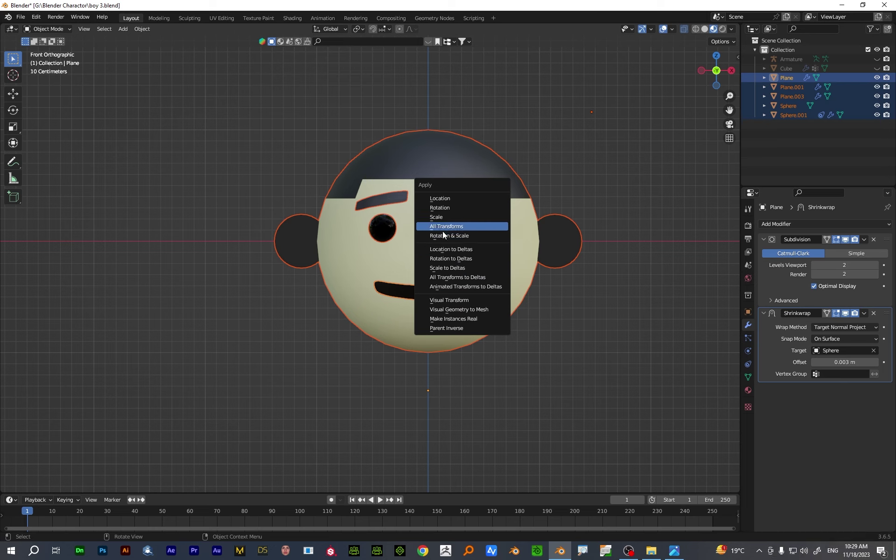
{"action": "left_click", "coordinate": [456, 280]}
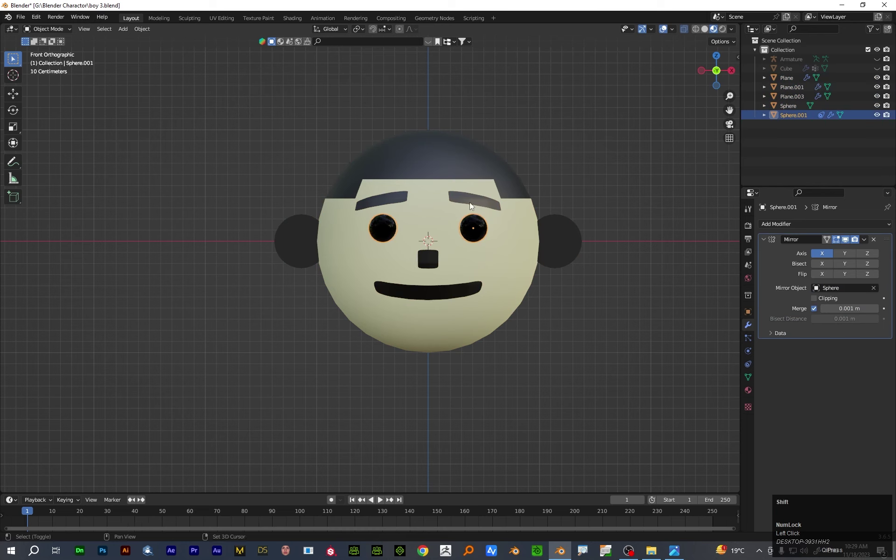
{"action": "left_click", "coordinate": [472, 204]}
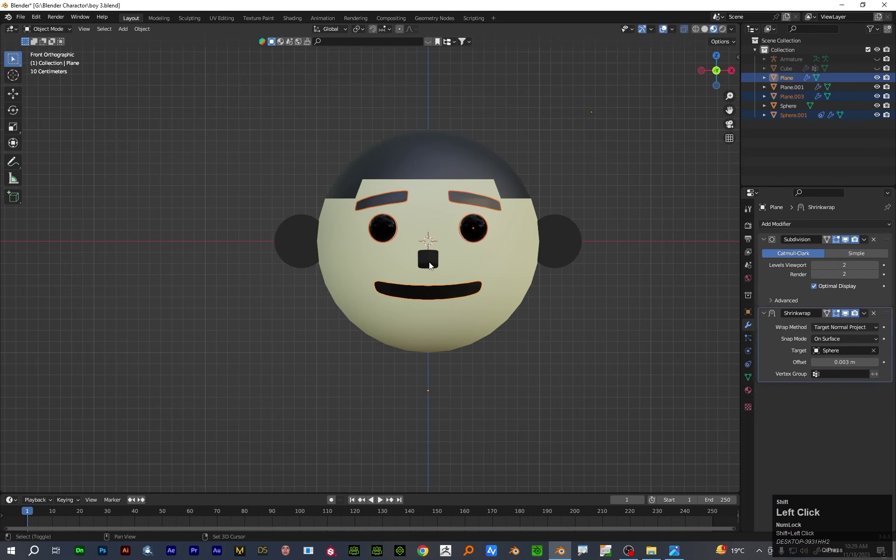
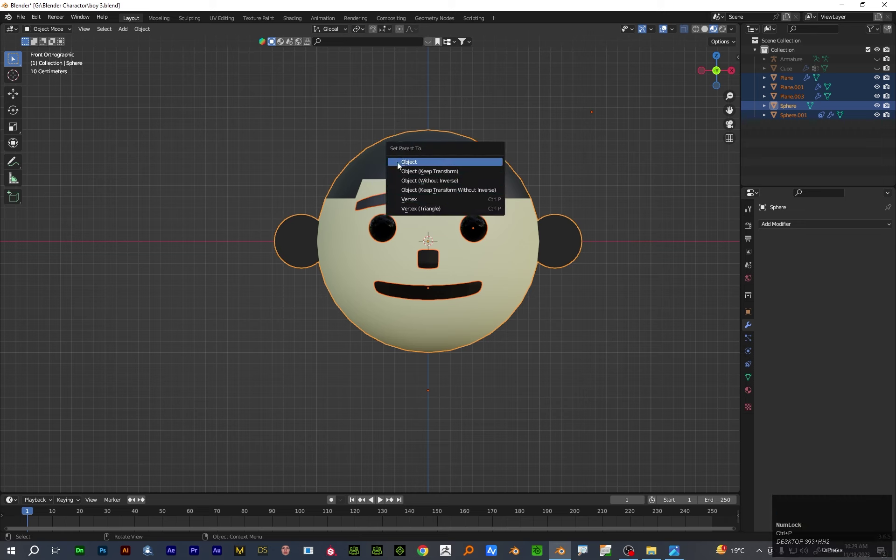
{"action": "left_click", "coordinate": [411, 165]}
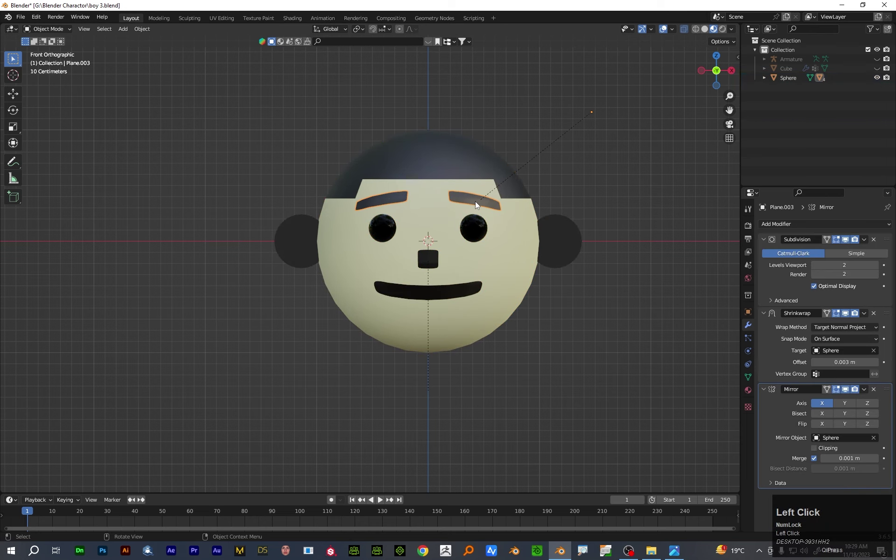
Try rotating the head sphere about the vertical axis, then cancel the rotation
{"action": "key", "text": "r"}
{"action": "right_click", "coordinate": [577, 175]}
{"action": "left_click", "coordinate": [493, 263]}
{"action": "key", "text": "r"}
{"action": "key", "text": "z"}
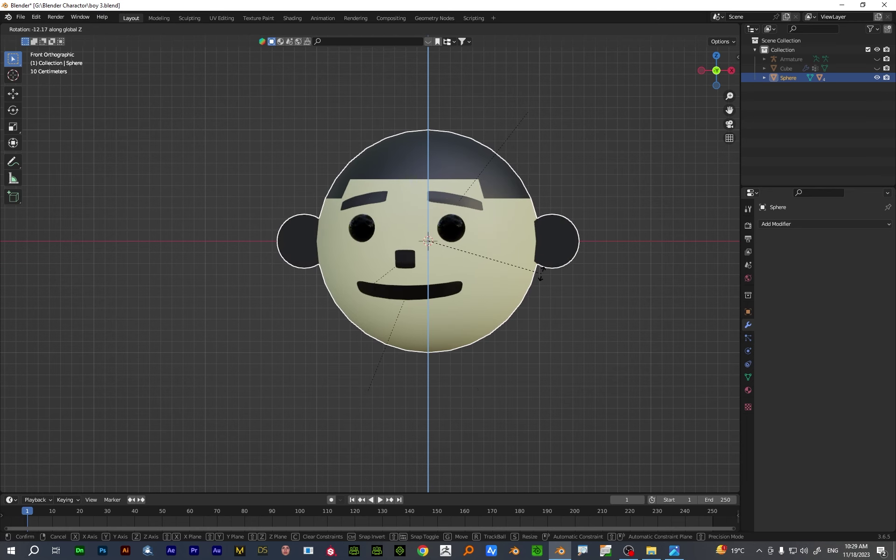
{"action": "right_click", "coordinate": [544, 277]}
Unhide the Cube body mesh and the Armature so they show alongside the head
{"action": "scroll", "scroll_direction": "down", "scroll_amount": 3}
{"action": "key", "text": "alt+q"}
{"action": "left_click_drag", "start_coordinate": [511, 324], "coordinate": [491, 266]}
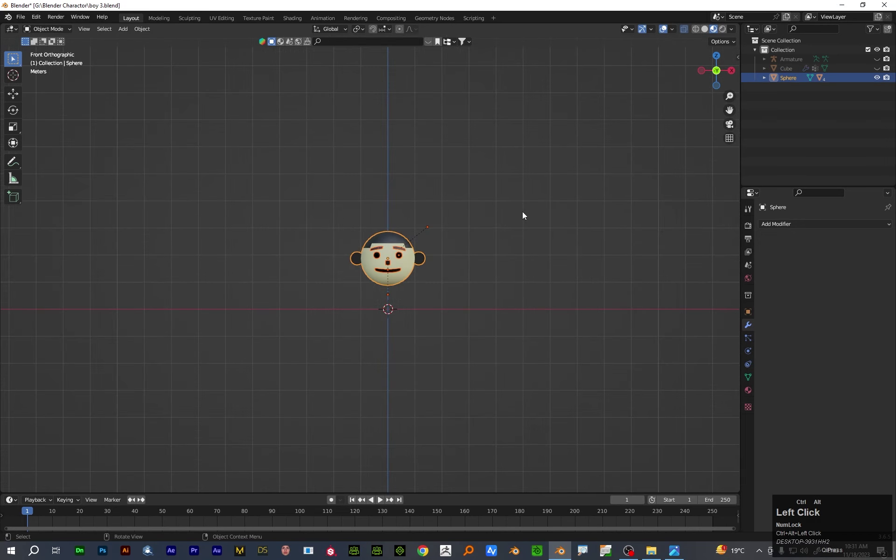
{"action": "left_click", "coordinate": [411, 278]}
{"action": "left_click", "coordinate": [422, 181]}
{"action": "key", "text": "alt+h"}
{"action": "scroll", "scroll_direction": "up", "scroll_amount": 3}
{"action": "left_click", "coordinate": [448, 154]}
Lower the head sphere along Z onto the top of the torso, then select the armature
{"action": "scroll", "scroll_direction": "down", "scroll_amount": 3}
{"action": "left_click", "coordinate": [415, 142]}
{"action": "type", "text": "gz"}
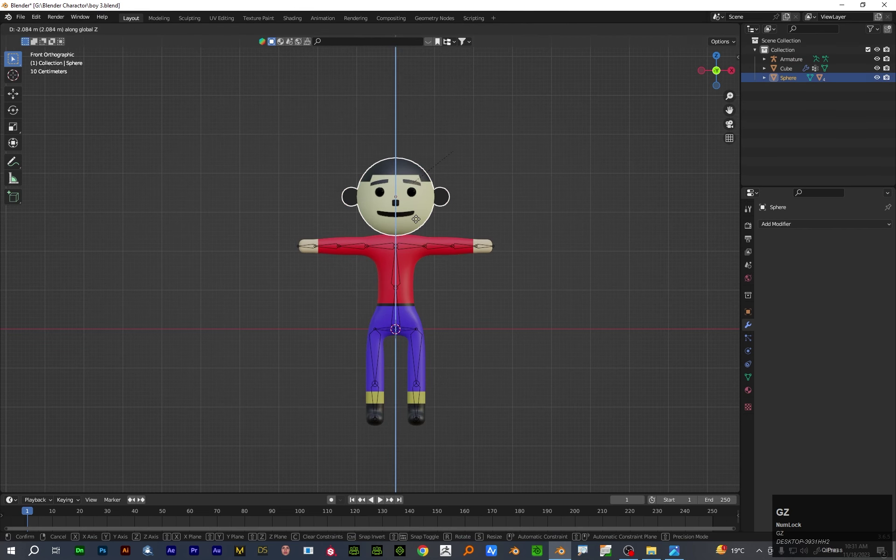
{"action": "left_click", "coordinate": [419, 223]}
{"action": "scroll", "scroll_direction": "up", "scroll_amount": 3}
{"action": "left_click", "coordinate": [438, 217]}
{"action": "left_click", "coordinate": [396, 267]}
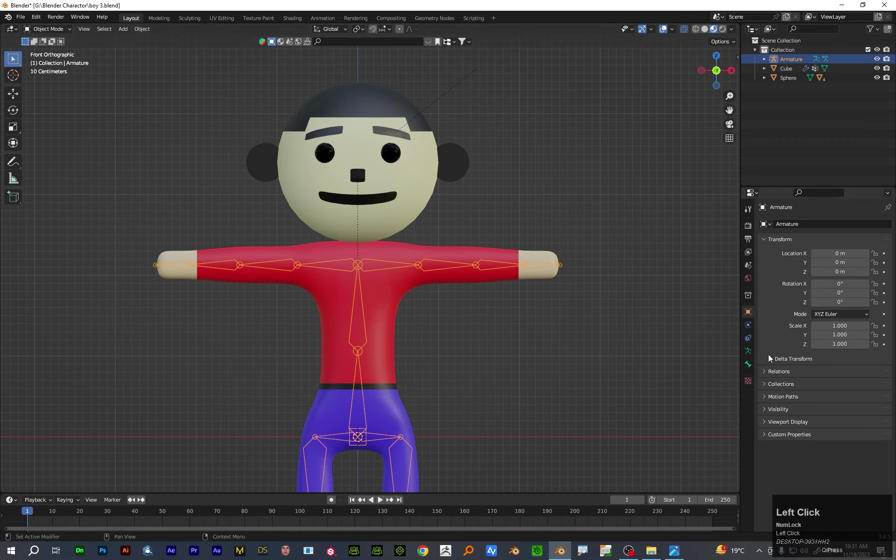
Extrude a new bone from the neck up through the head in Edit Mode, then return to Object Mode
{"action": "left_click", "coordinate": [752, 355]}
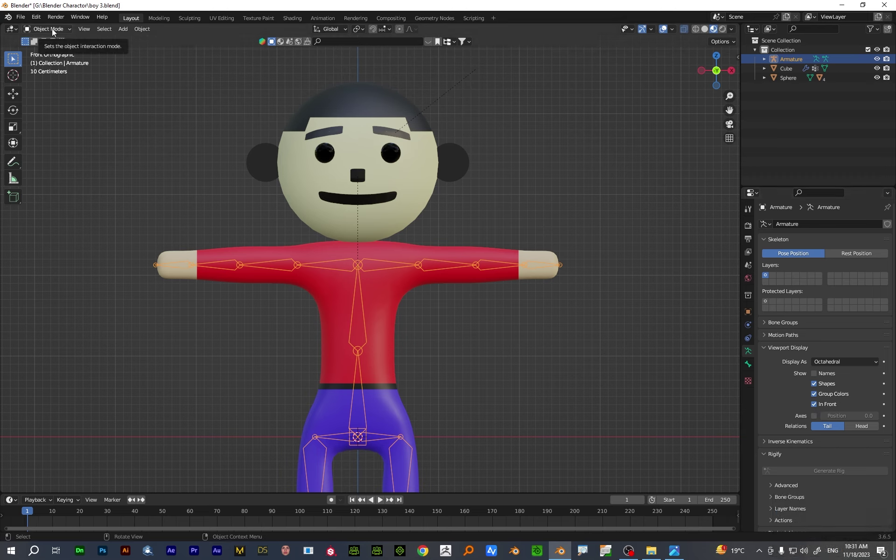
{"action": "left_click", "coordinate": [55, 32]}
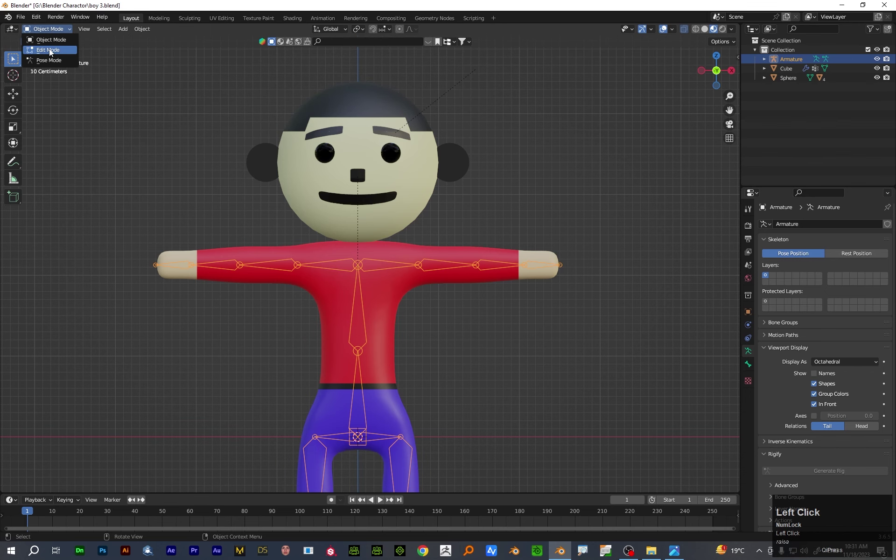
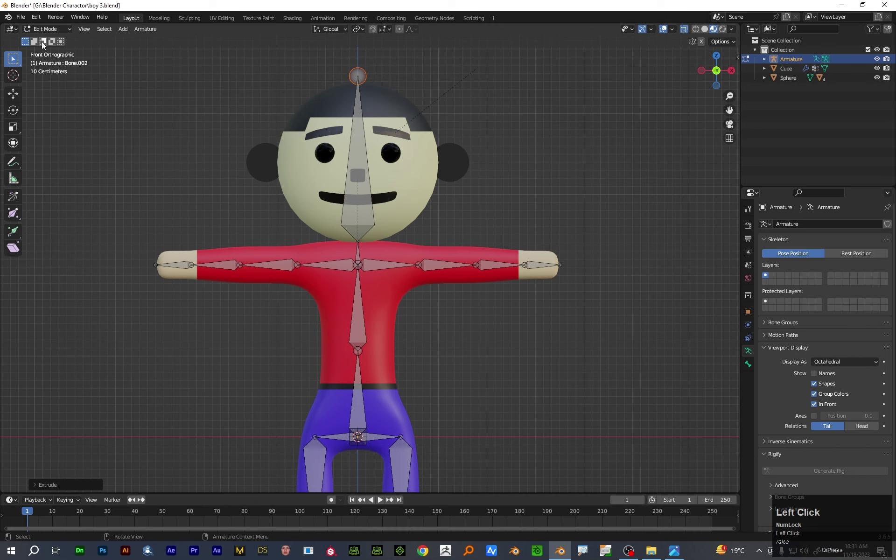
{"action": "left_click", "coordinate": [44, 31]}
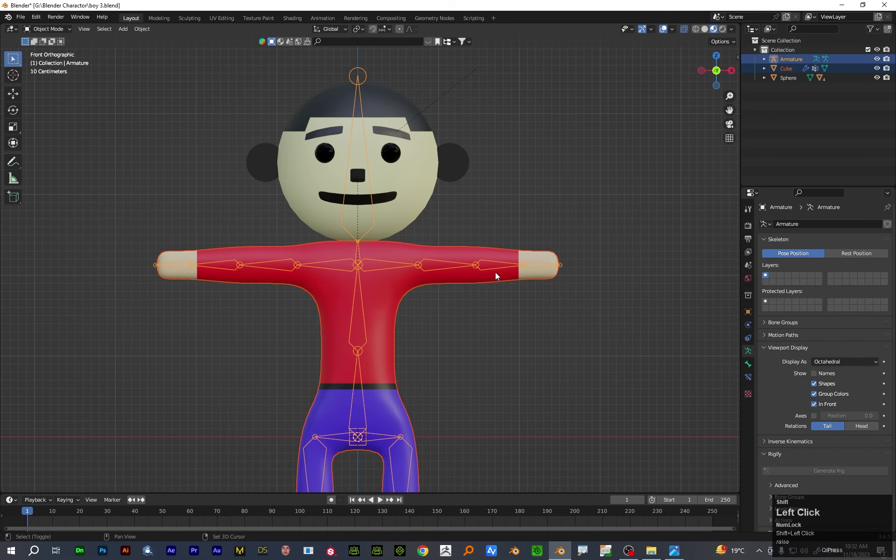
Parent the Cube body mesh to the armature with Object (Keep Transform)
{"action": "left_click", "coordinate": [486, 271]}
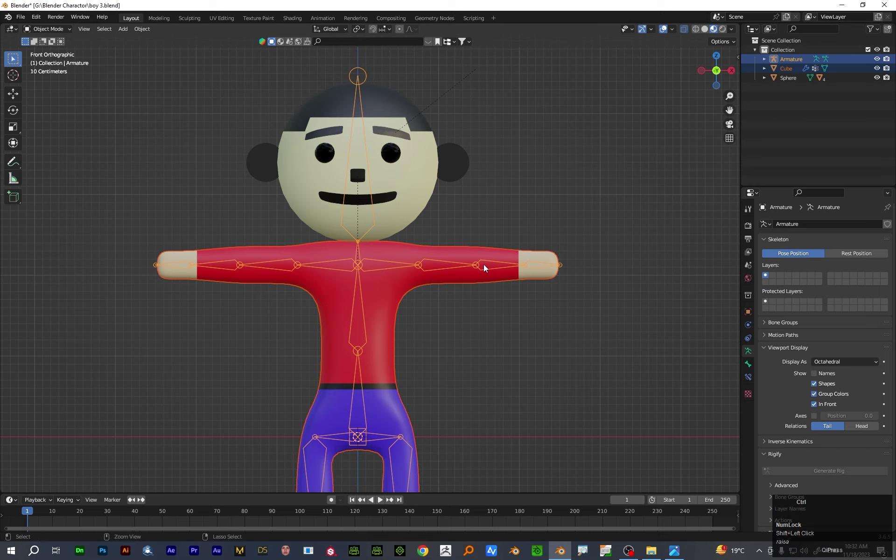
{"action": "key", "text": "ctrl+p"}
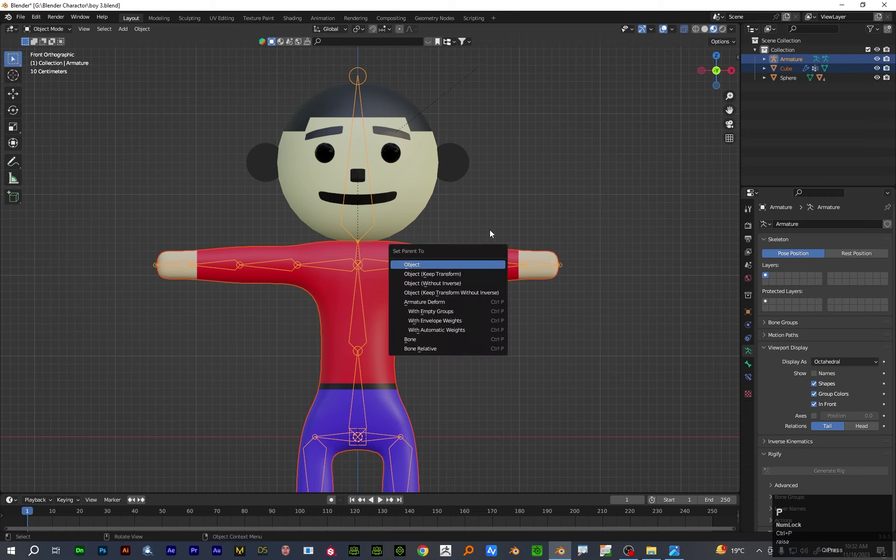
{"action": "key", "text": "ctrl+p"}
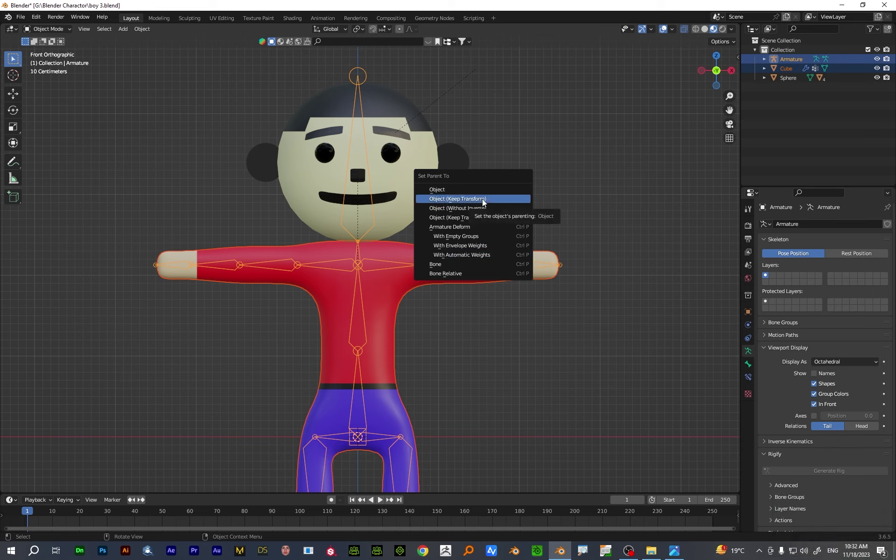
{"action": "left_click", "coordinate": [478, 259]}
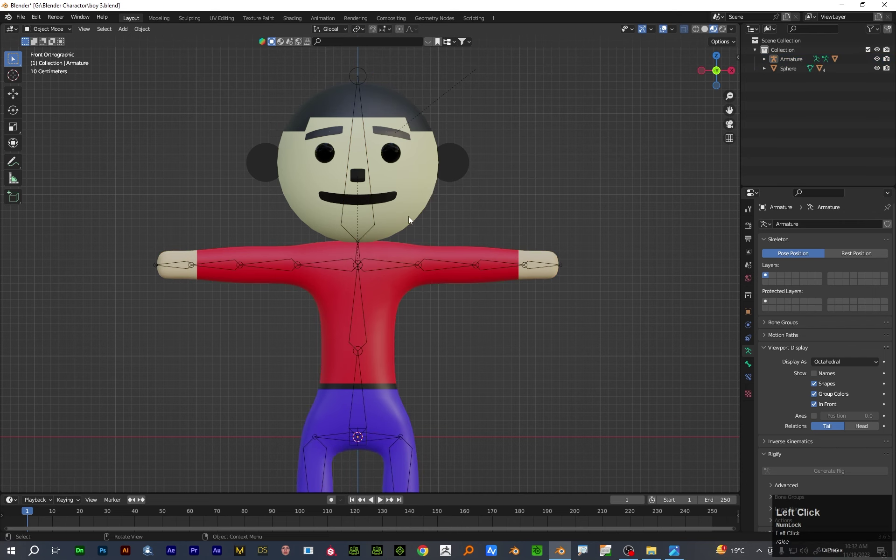
Parent the head sphere to the head bone and switch the armature to Pose Mode
{"action": "left_click", "coordinate": [374, 218]}
{"action": "left_click", "coordinate": [378, 224]}
{"action": "key", "text": "ctrl+p"}
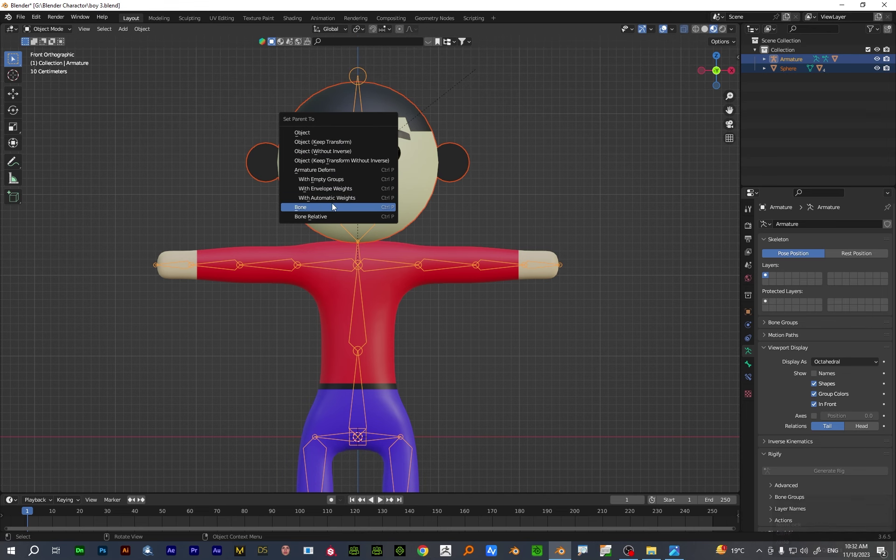
{"action": "left_click", "coordinate": [335, 206]}
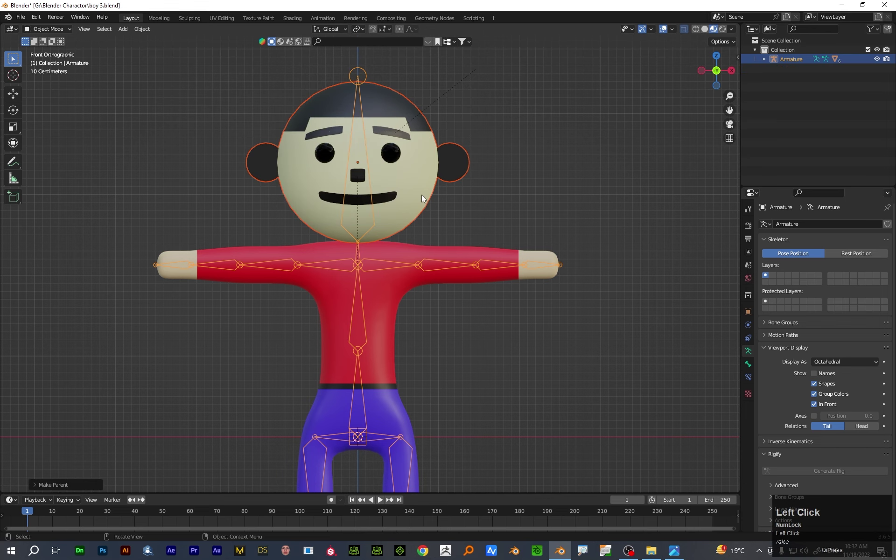
{"action": "key", "text": "alt+q"}
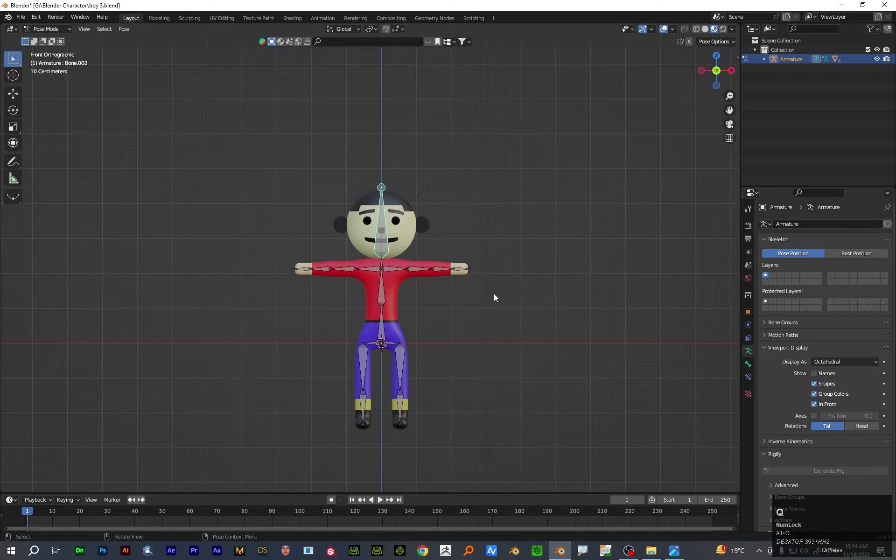
Test-rotate the head bone about Z and a leg bone to check the meshes follow
{"action": "left_click_drag", "start_coordinate": [489, 302], "coordinate": [525, 216]}
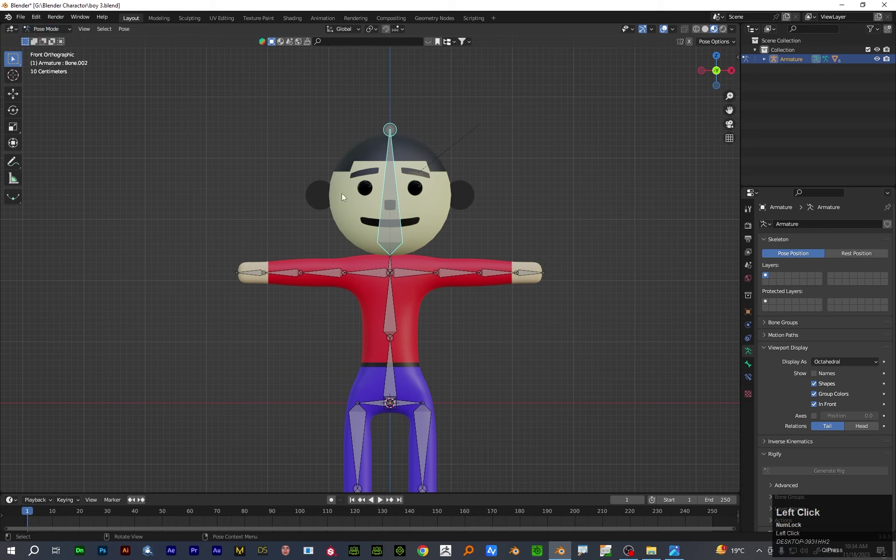
{"action": "key", "text": "r"}
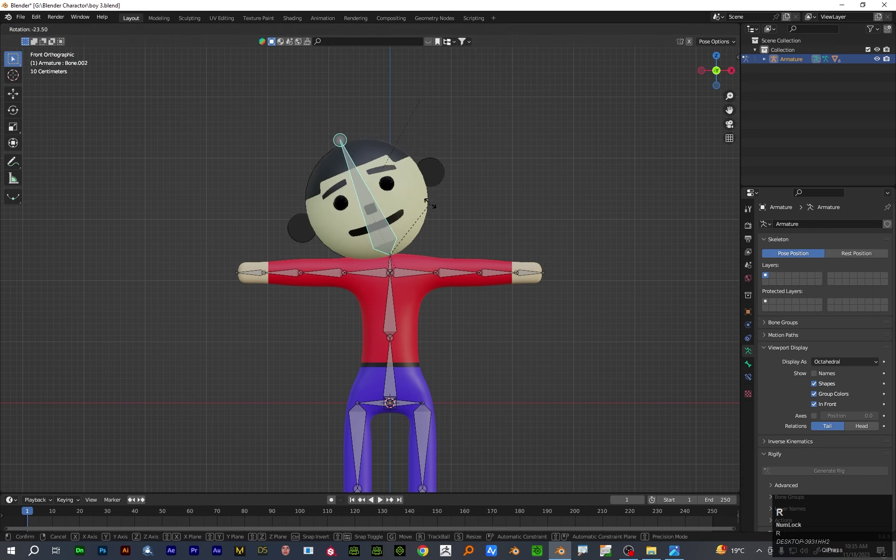
{"action": "type", "text": "rz"}
{"action": "type", "text": "rz"}
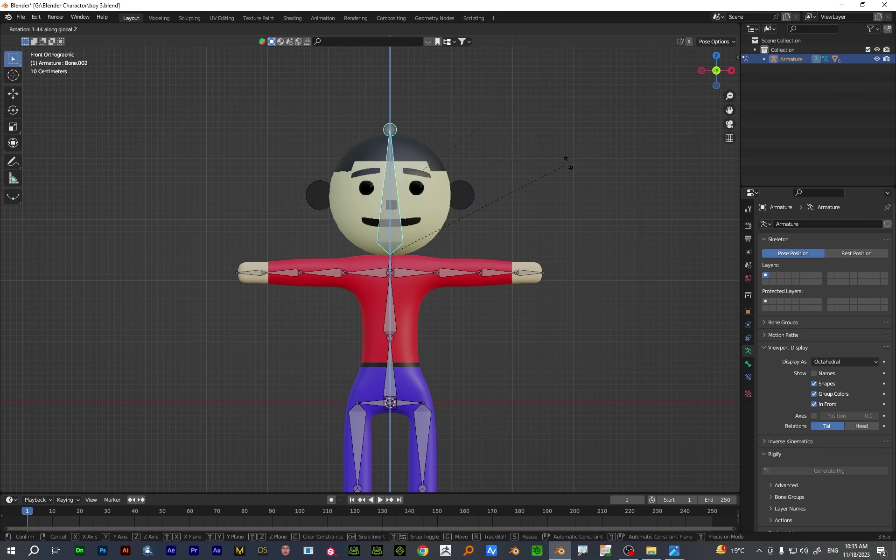
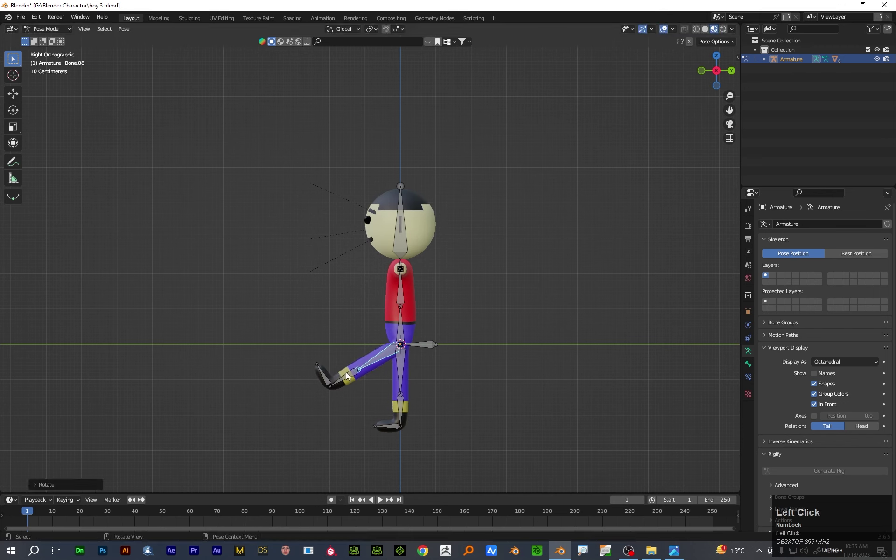
{"action": "key", "text": "r"}
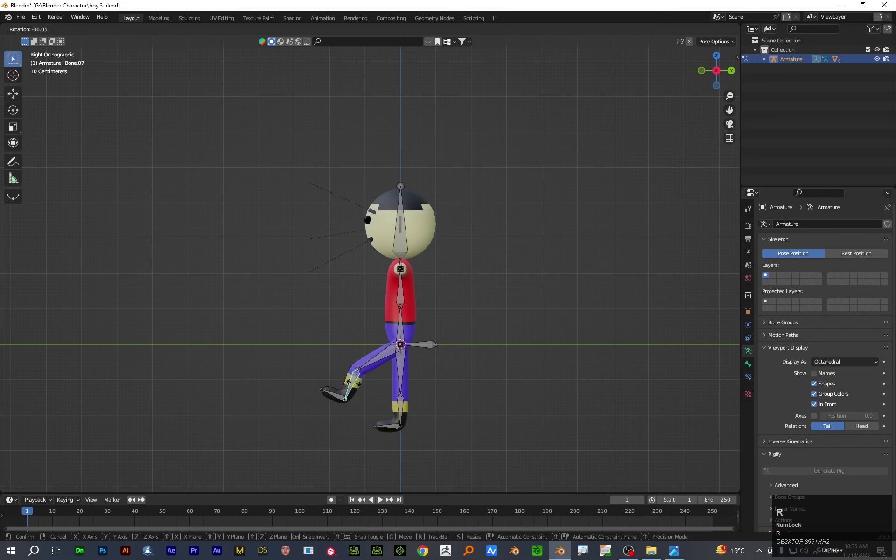
{"action": "right_click", "coordinate": [431, 373]}
Reset the bones to the rest T-pose in front view and save boy 3.blend
{"action": "key", "text": "ctrl+z"}
{"action": "key", "text": "1"}
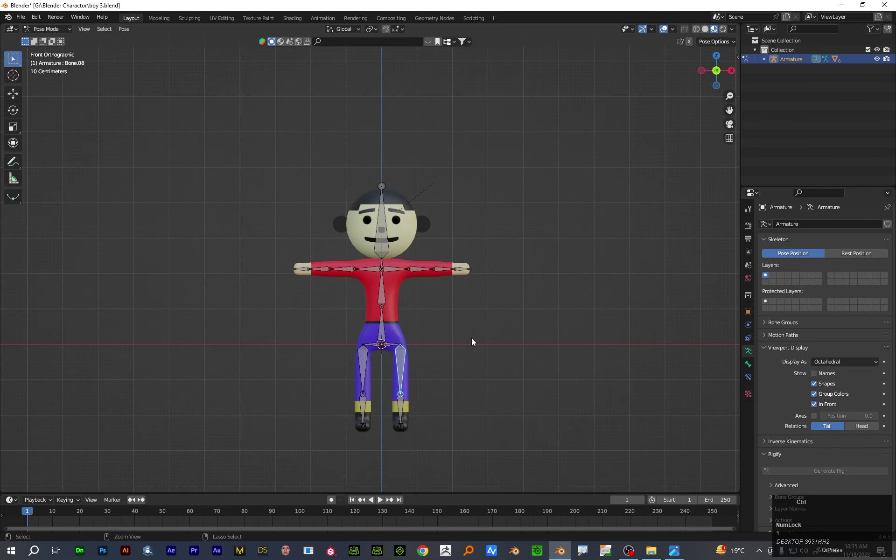
{"action": "key", "text": "ctrl+s"}
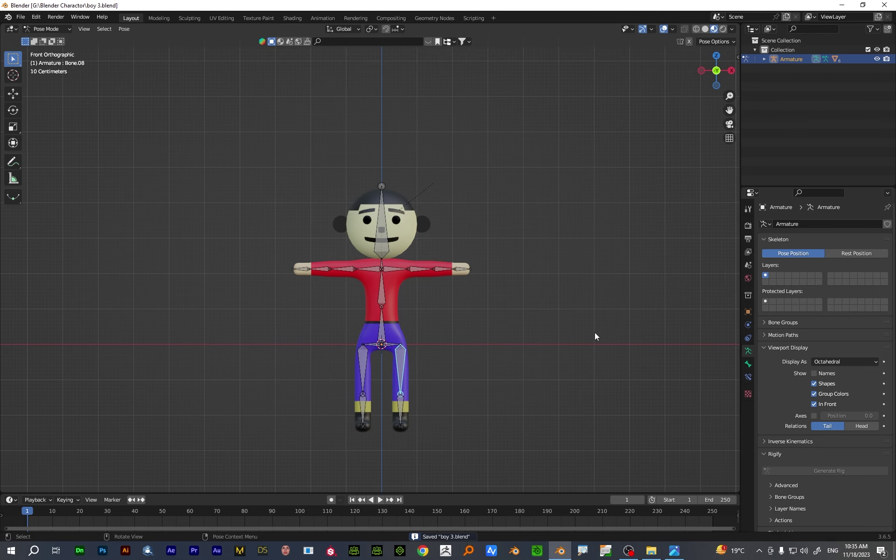
{"action": "key", "text": "alt+q"}
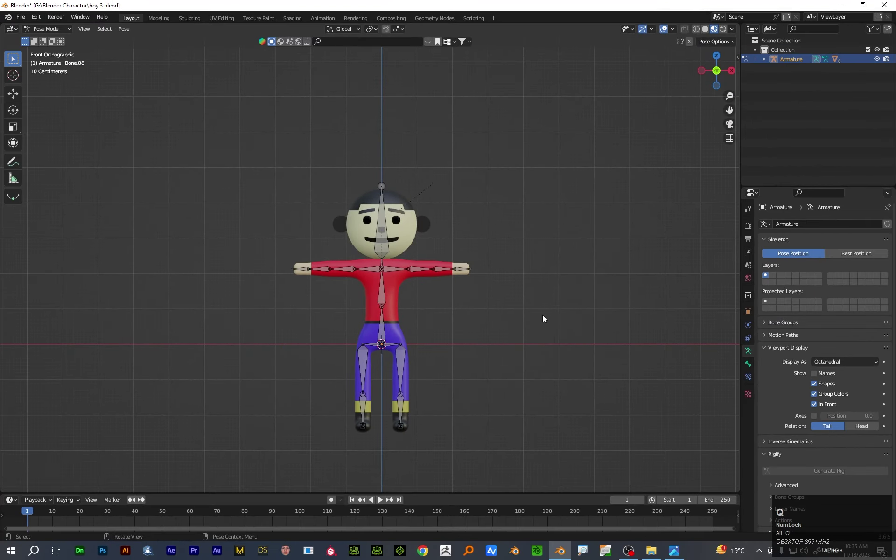
{"action": "scroll", "scroll_direction": "up", "scroll_amount": 3}
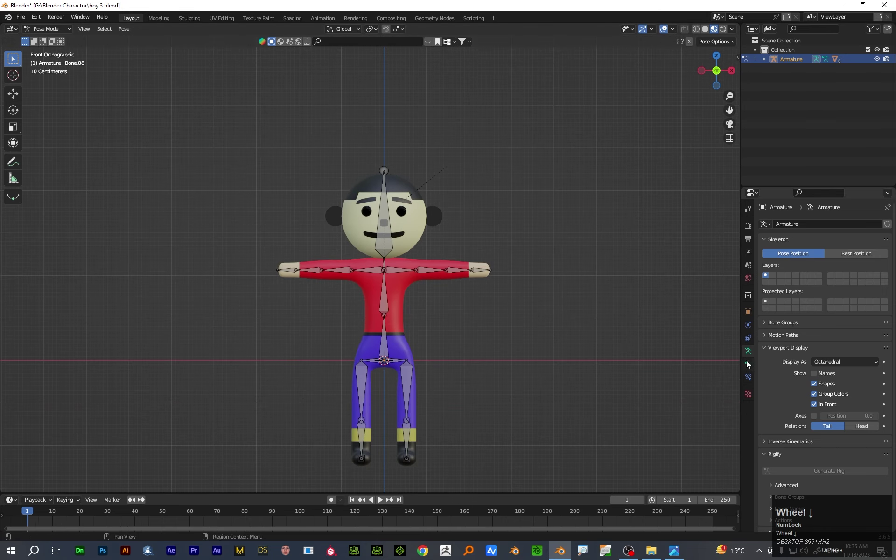
{"action": "scroll", "scroll_direction": "down", "scroll_amount": 3}
{"action": "scroll", "scroll_direction": "up", "scroll_amount": 3}
{"action": "left_click_drag", "start_coordinate": [479, 300], "coordinate": [475, 281]}
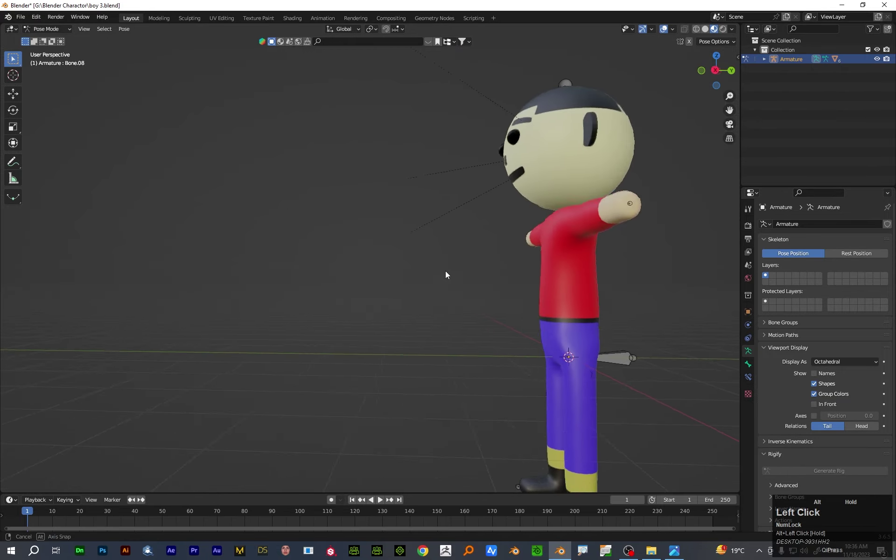
{"action": "scroll", "scroll_direction": "down", "scroll_amount": 3}
{"action": "left_click", "coordinate": [544, 323]}
{"action": "key", "text": "g"}
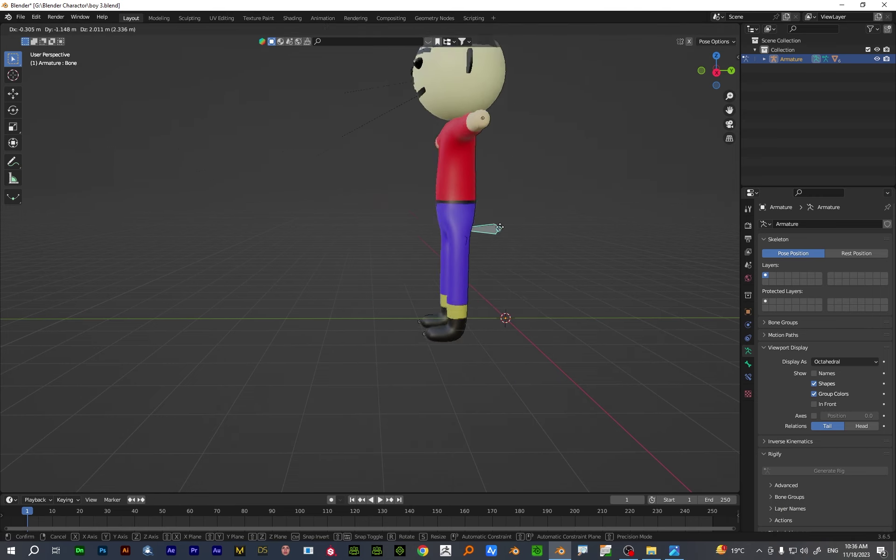
{"action": "right_click", "coordinate": [526, 254]}
{"action": "left_click_drag", "start_coordinate": [540, 309], "coordinate": [620, 208]}
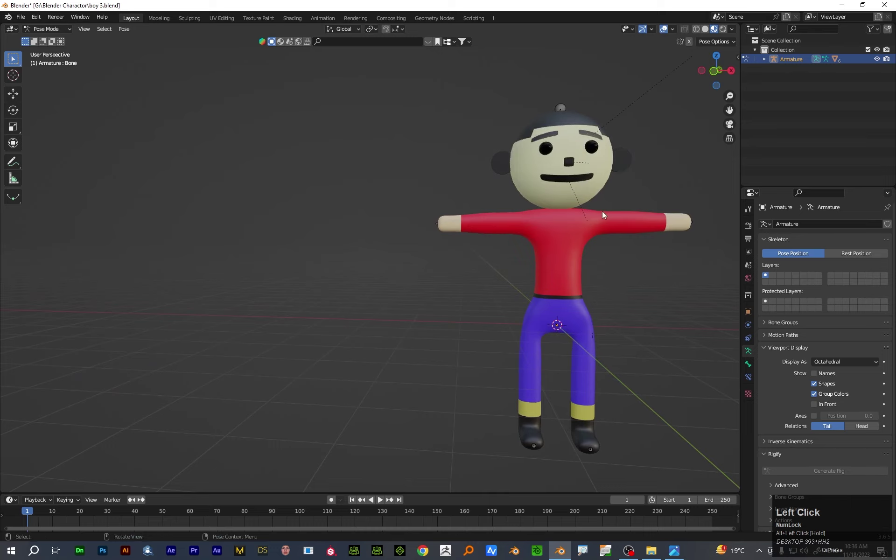
{"action": "scroll", "scroll_direction": "up", "scroll_amount": 3}
{"action": "left_click_drag", "start_coordinate": [592, 219], "coordinate": [477, 307]}
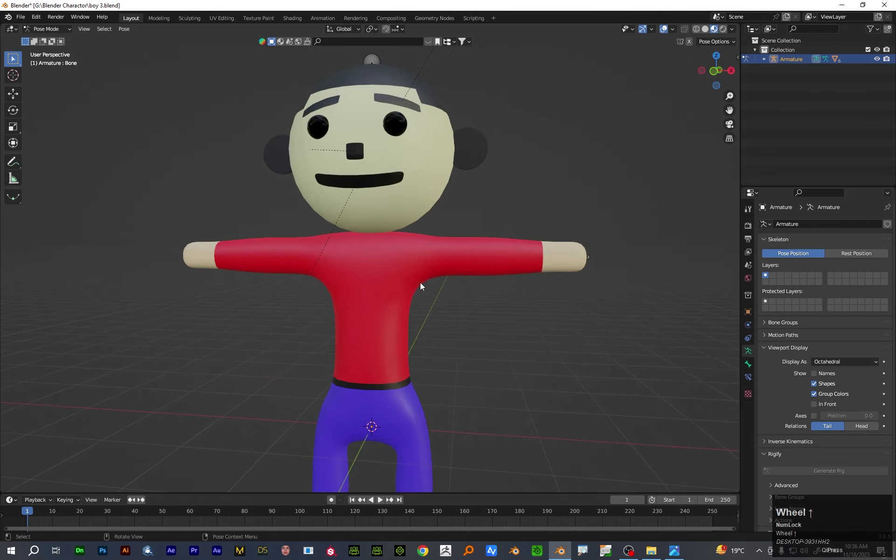
{"action": "left_click_drag", "start_coordinate": [477, 307], "coordinate": [451, 300]}
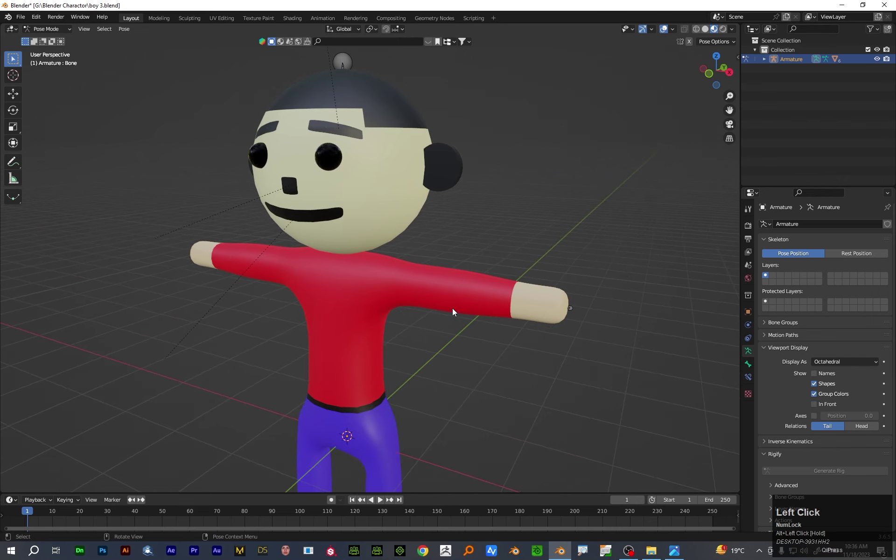